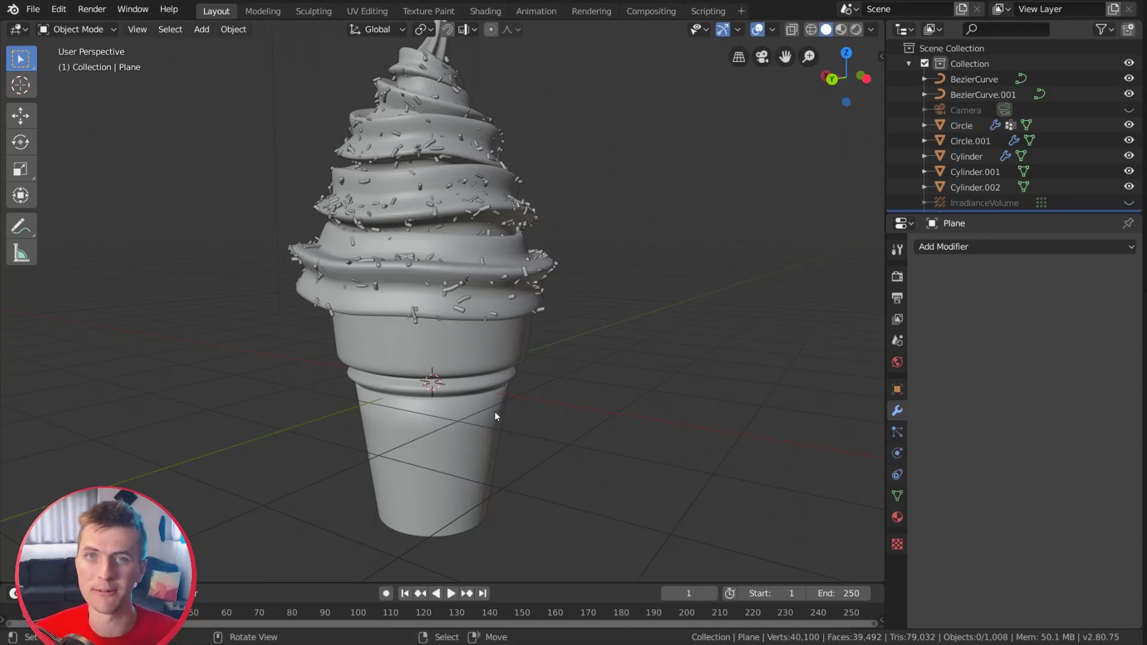
- Select the unassigned Cylinder cone body and orbit to view it straight from the front
middle_click(703, 341)
scroll("up", 3)
scroll("down", 3)
middle_click(647, 240)
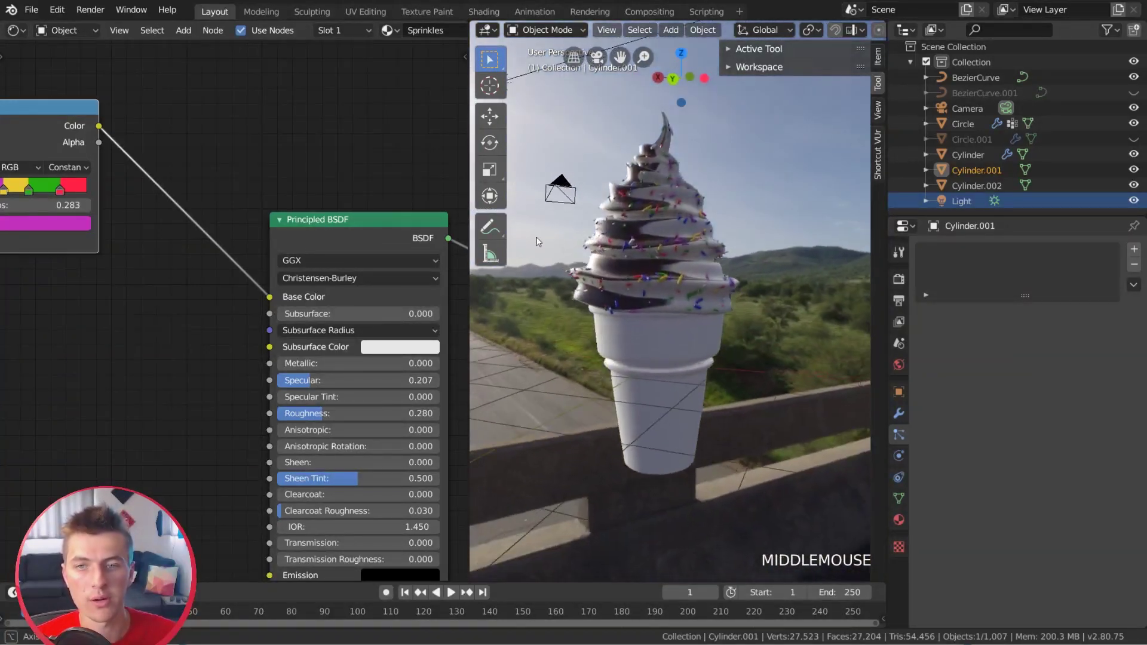
right_click(664, 344)
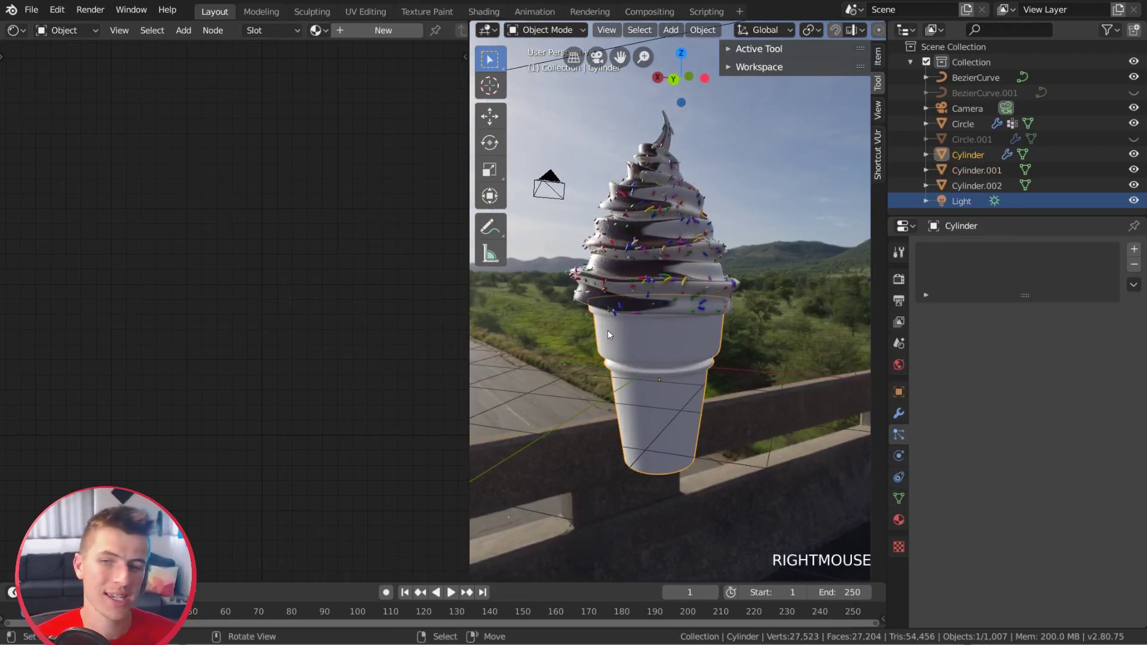
middle_click(645, 393)
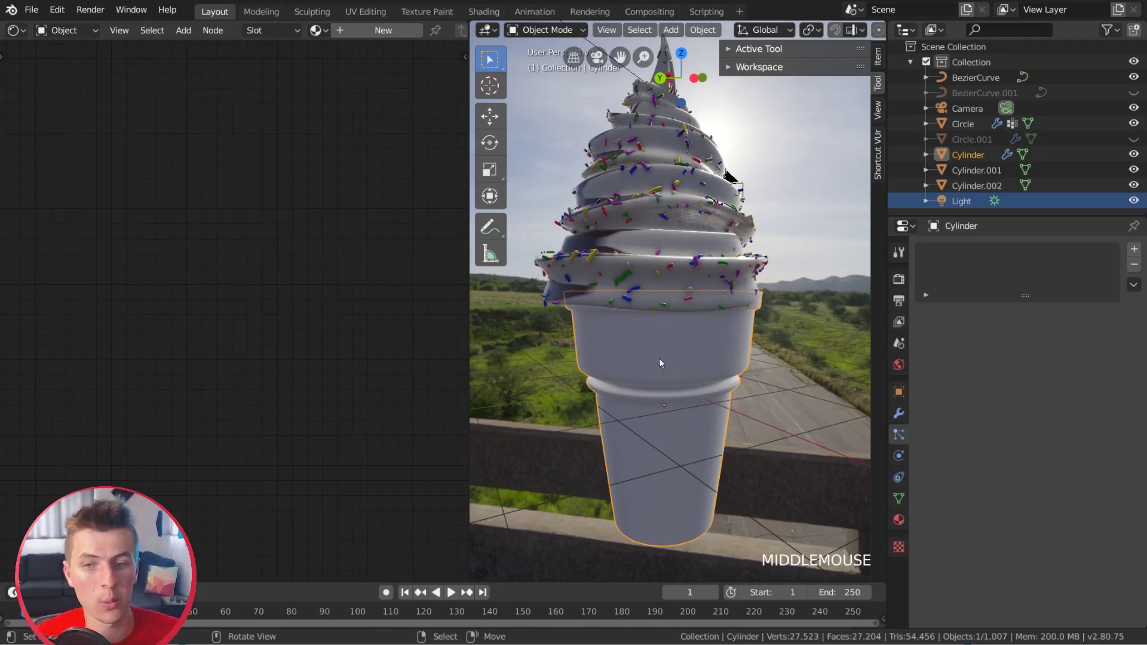
middle_click(670, 417)
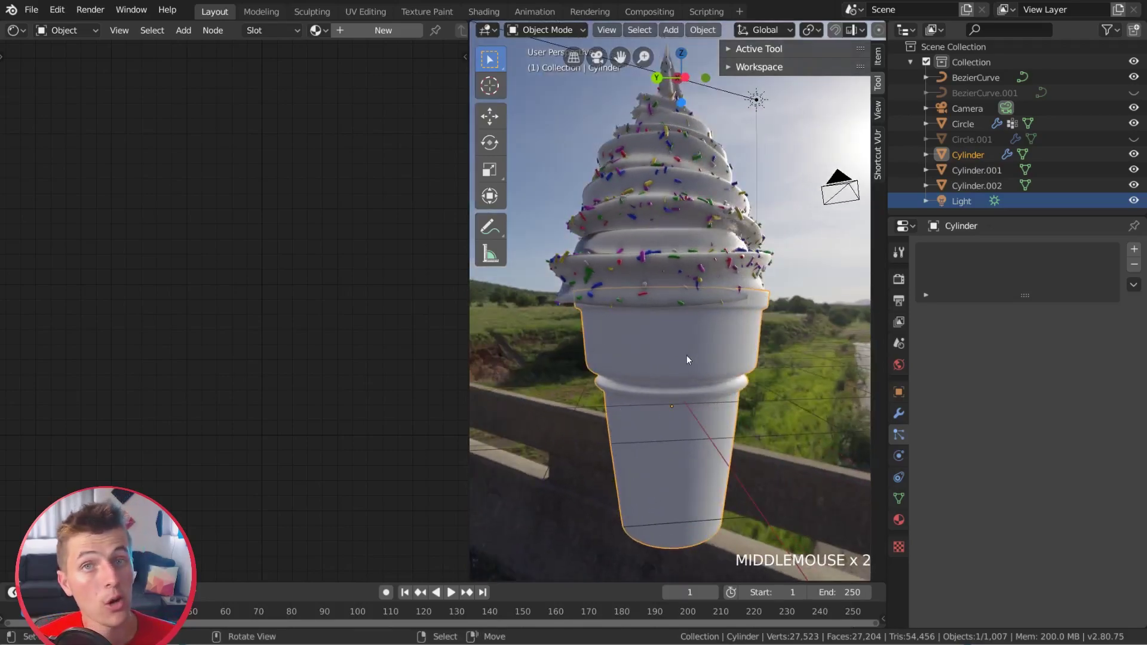
middle_click(713, 356)
- Enter Edit Mode in front view and unwrap the cone's UVs with Cylinder Projection
key("Tab")
key("KP_1")
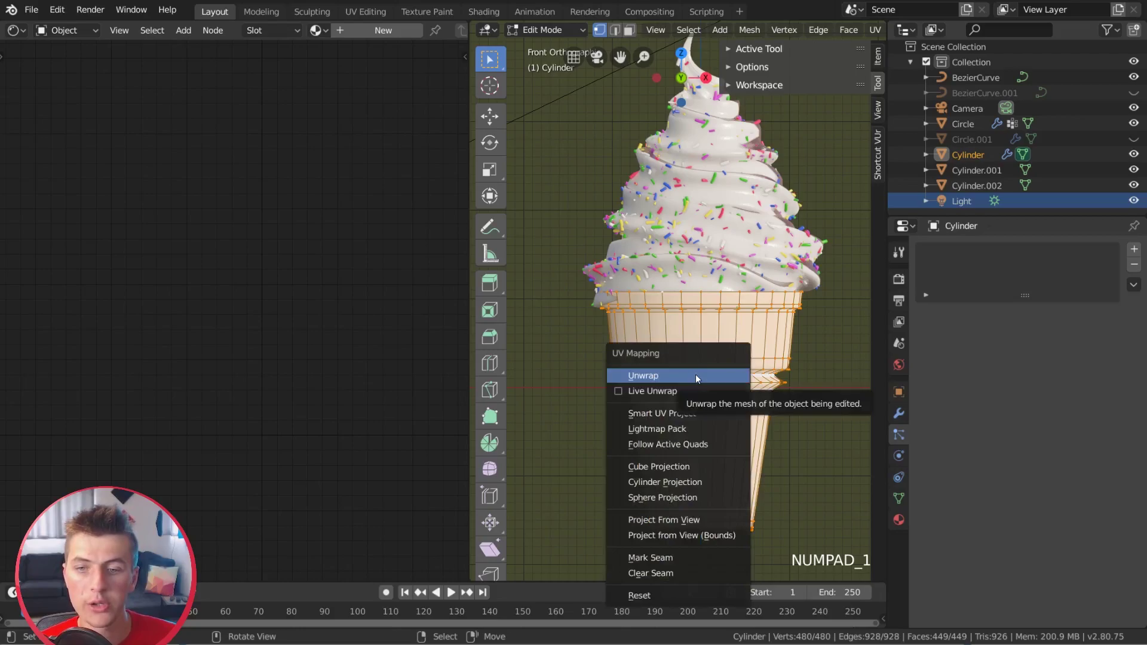
key("u")
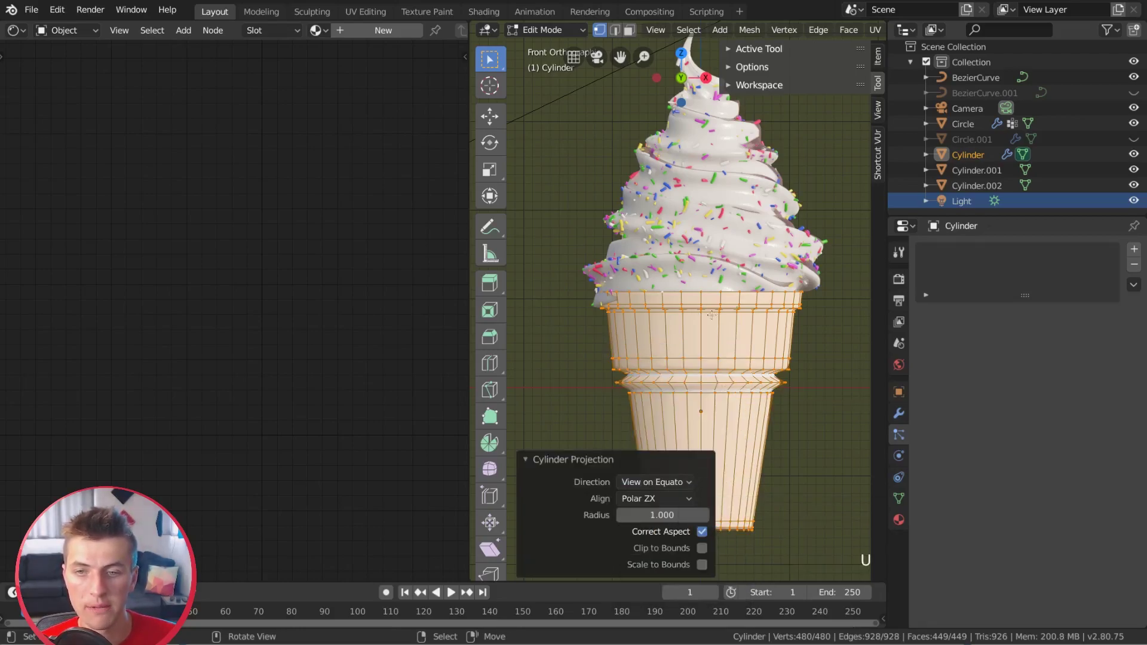
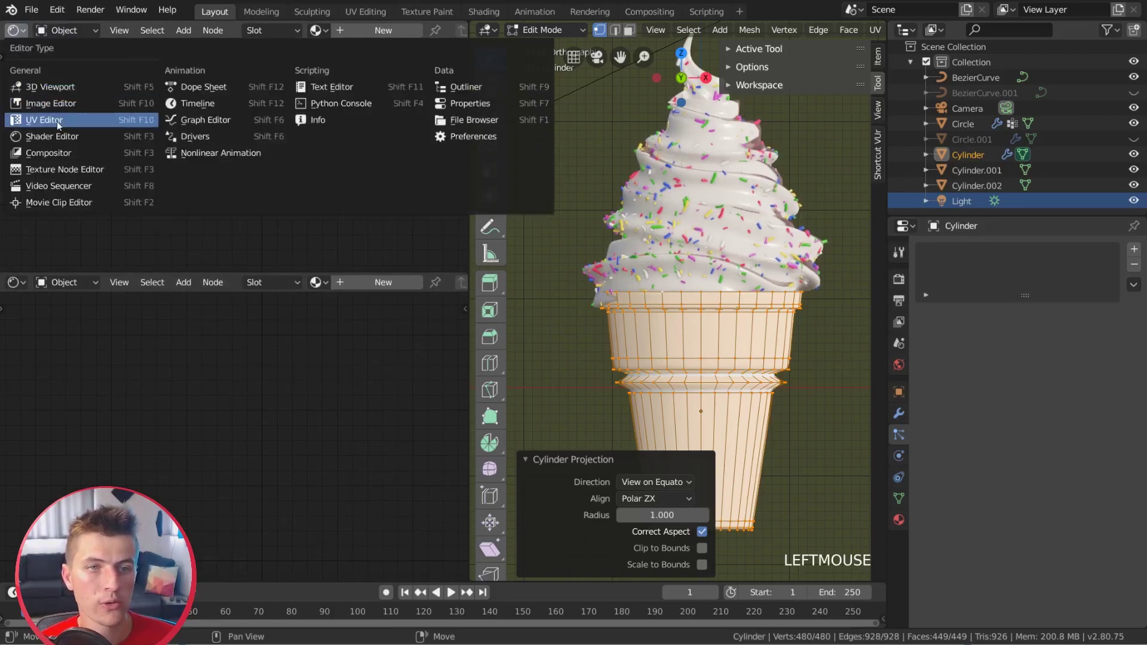
- Select all the cone's UVs in the UV Editor and scale the layout down along Y
left_click(61, 127)
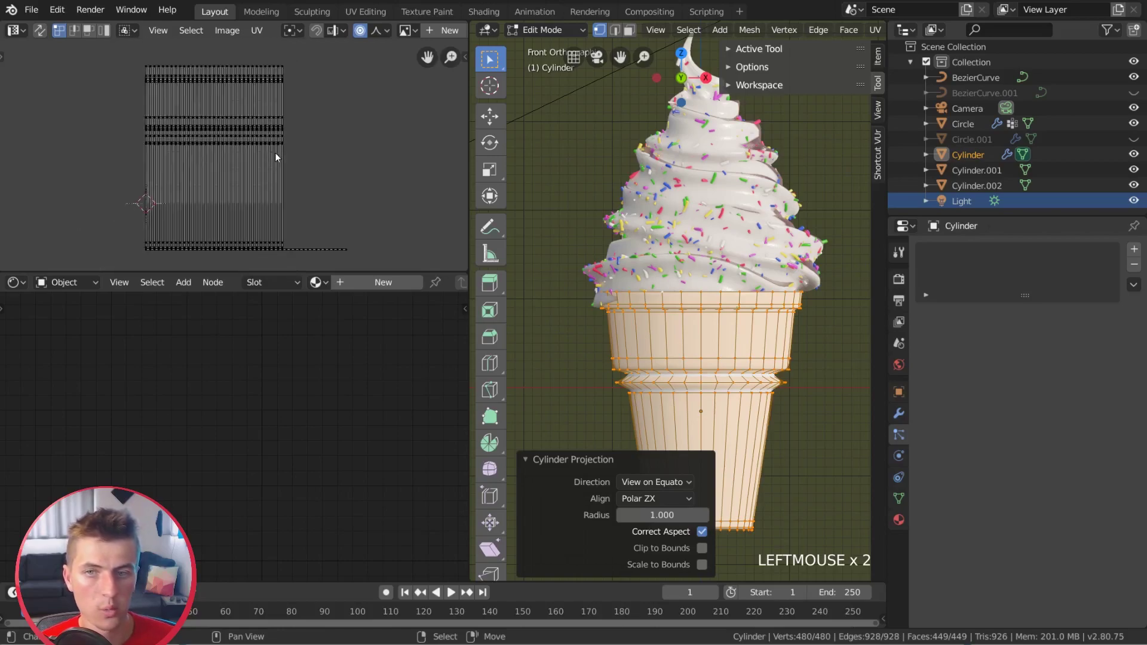
key("a")
key("s")
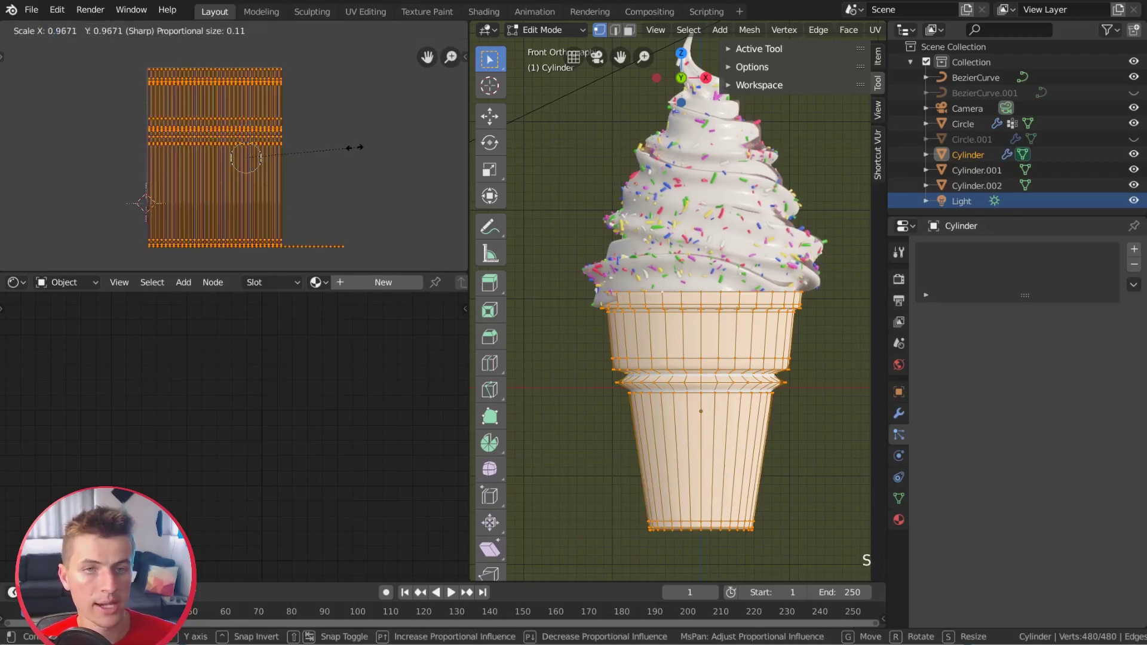
key("a")
key("a")
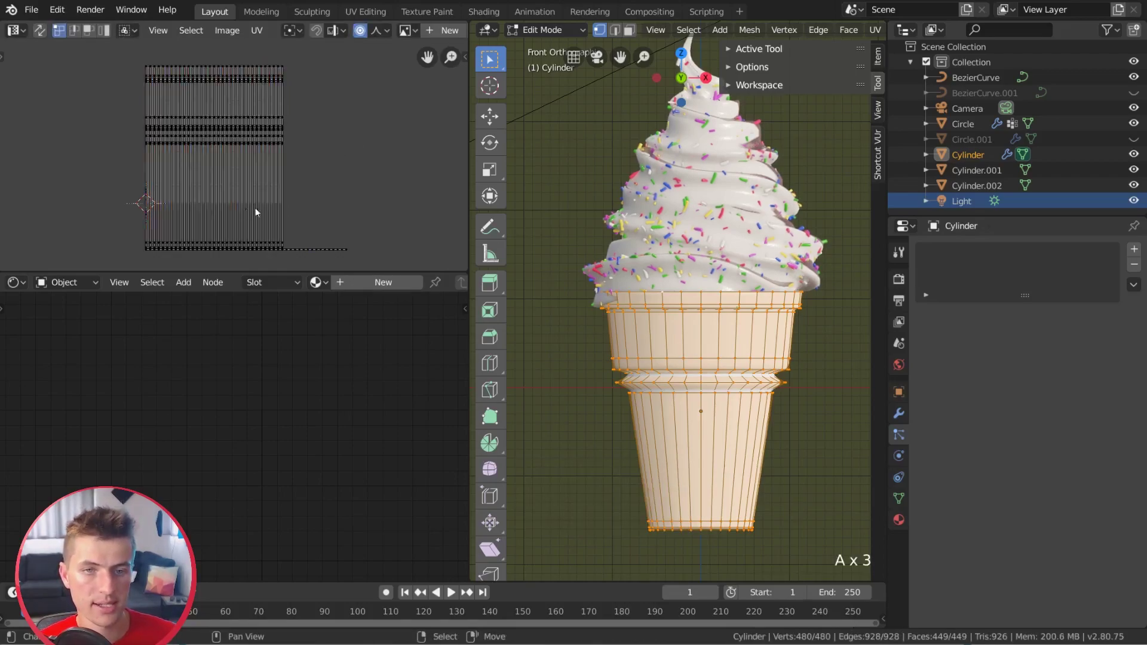
key("a")
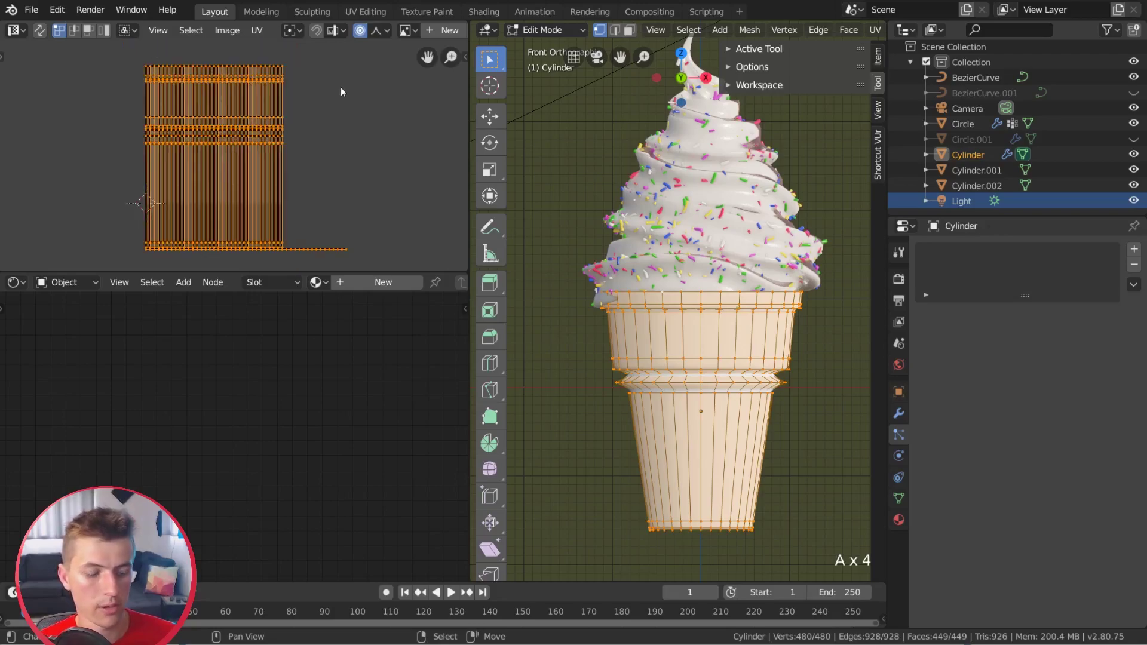
key("s")
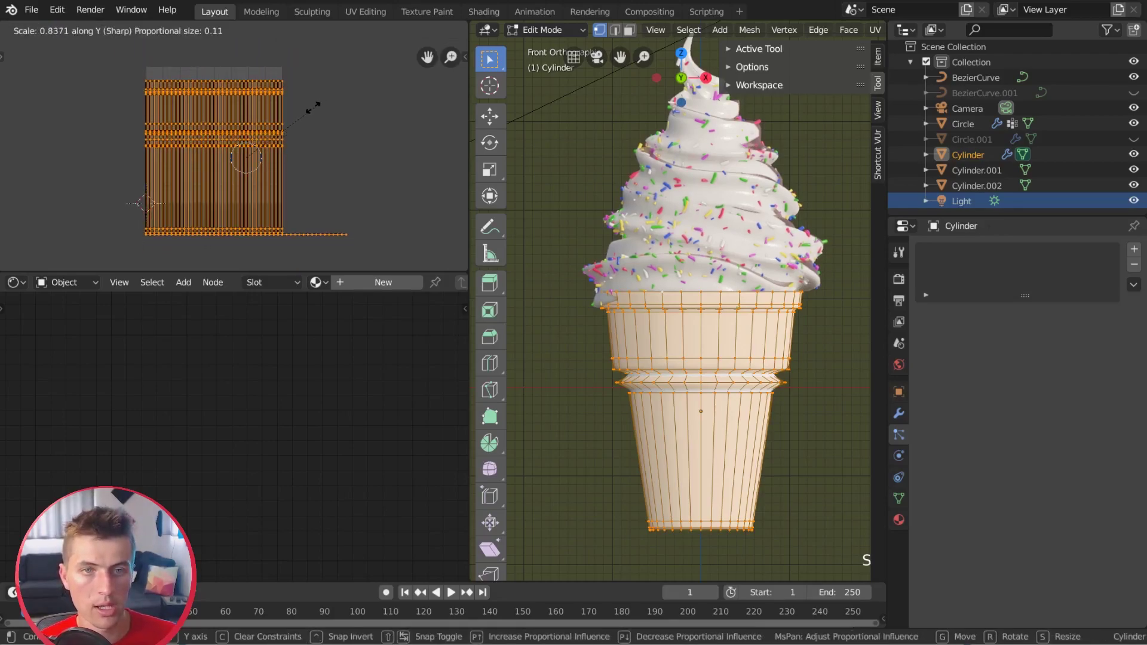
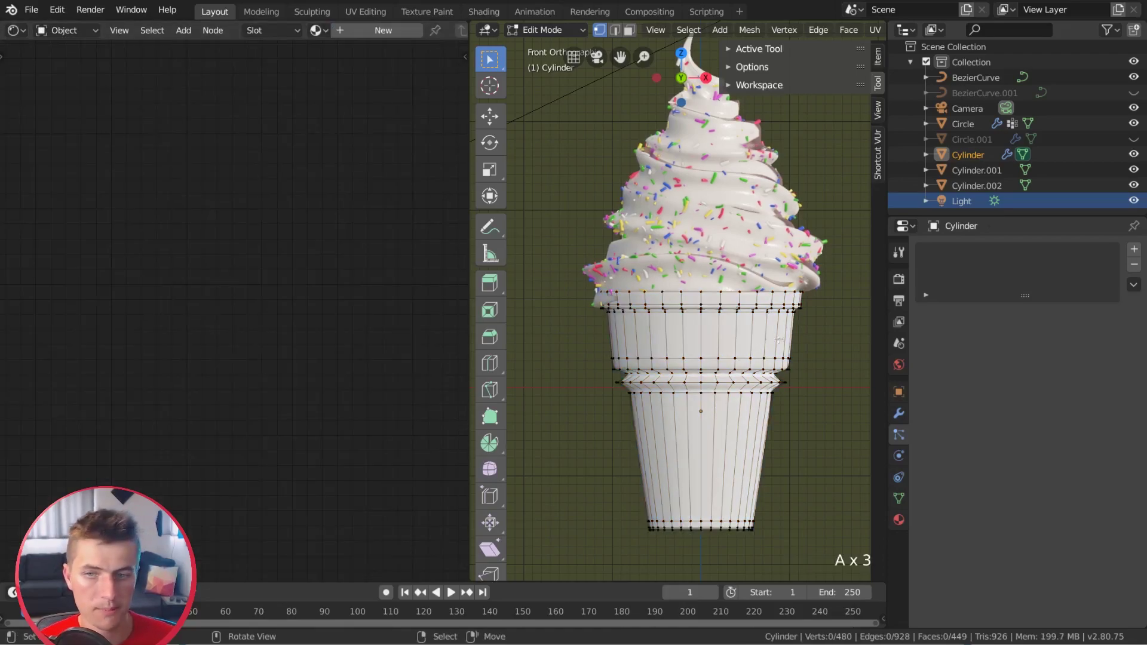
- Create a new cone material with a Noise Texture, scale 100 detail 6, feeding a ColorRamp factor
key("Tab")
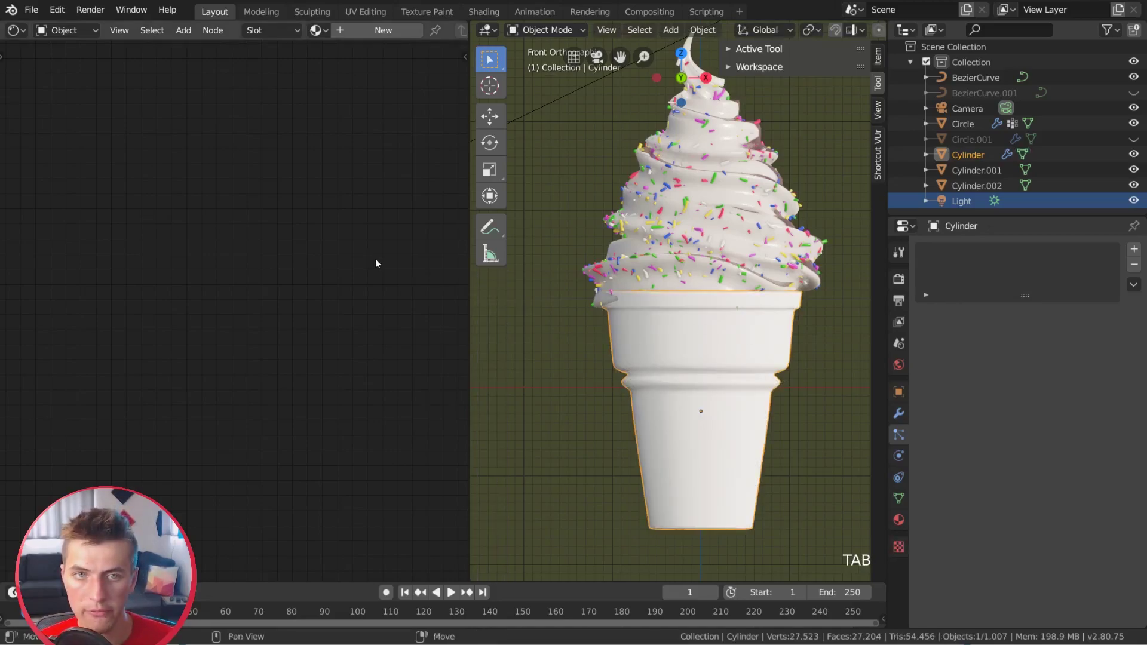
left_click(380, 34)
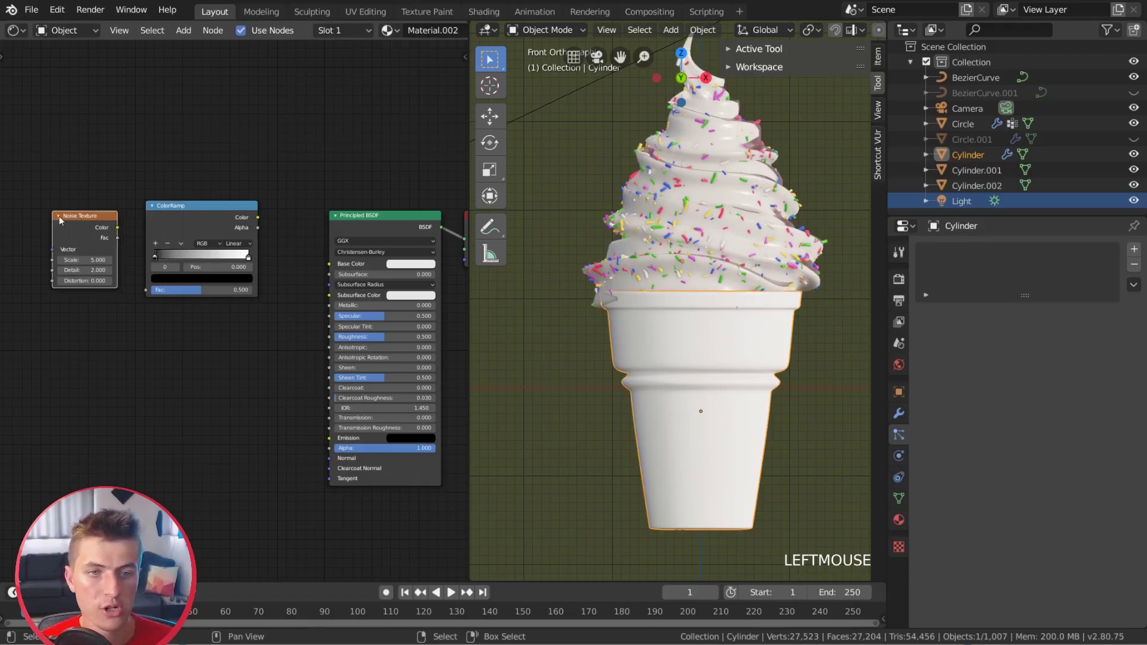
left_click(303, 276)
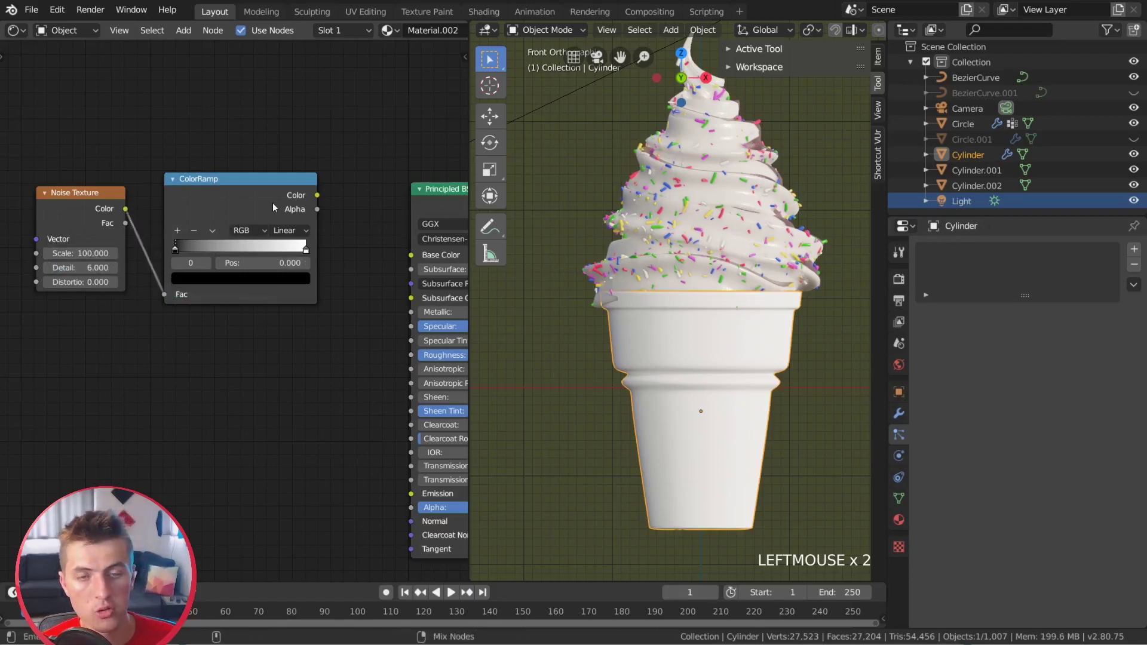
- Feed the ColorRamp colour into Base Color and pull its stops closer together
left_click(267, 190)
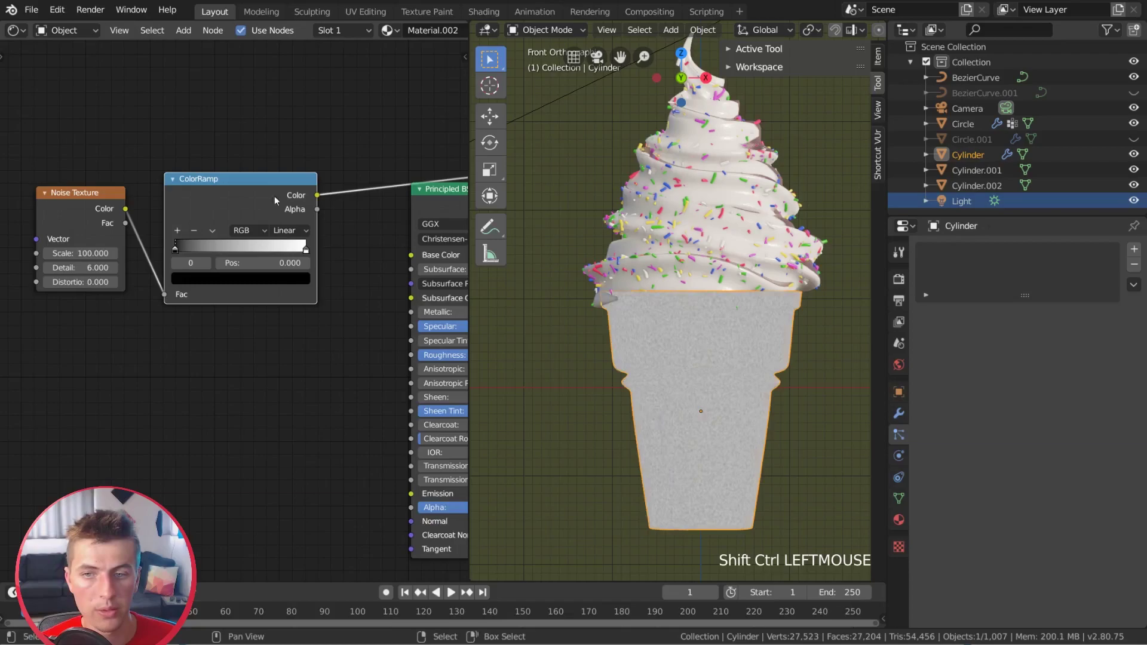
scroll("up", 3)
middle_click(736, 388)
scroll("up", 3)
left_click(182, 251)
left_click(309, 254)
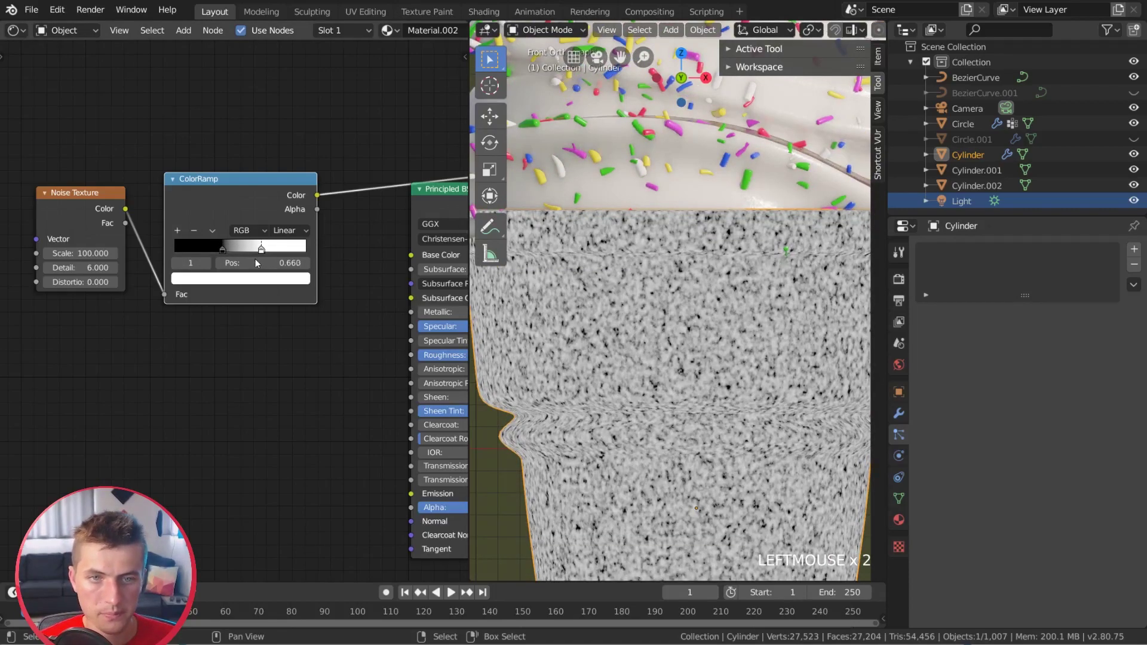
left_click(227, 254)
left_click(259, 253)
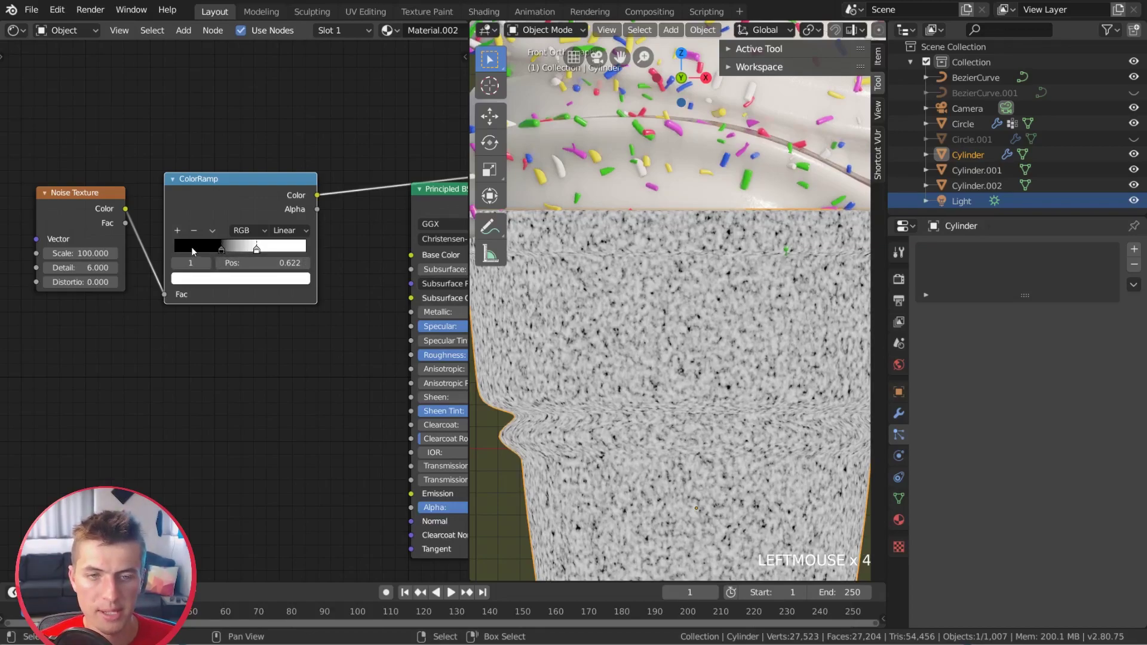
- Set the dark and light ramp stops to two tan shades for a speckled wafer
left_click(221, 253)
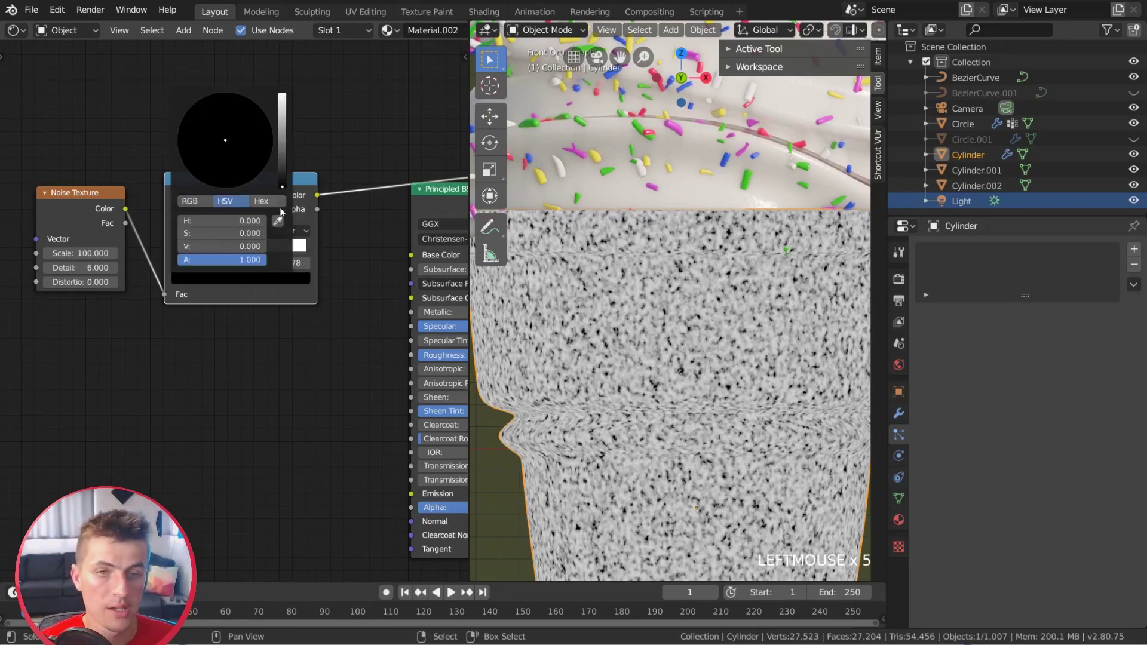
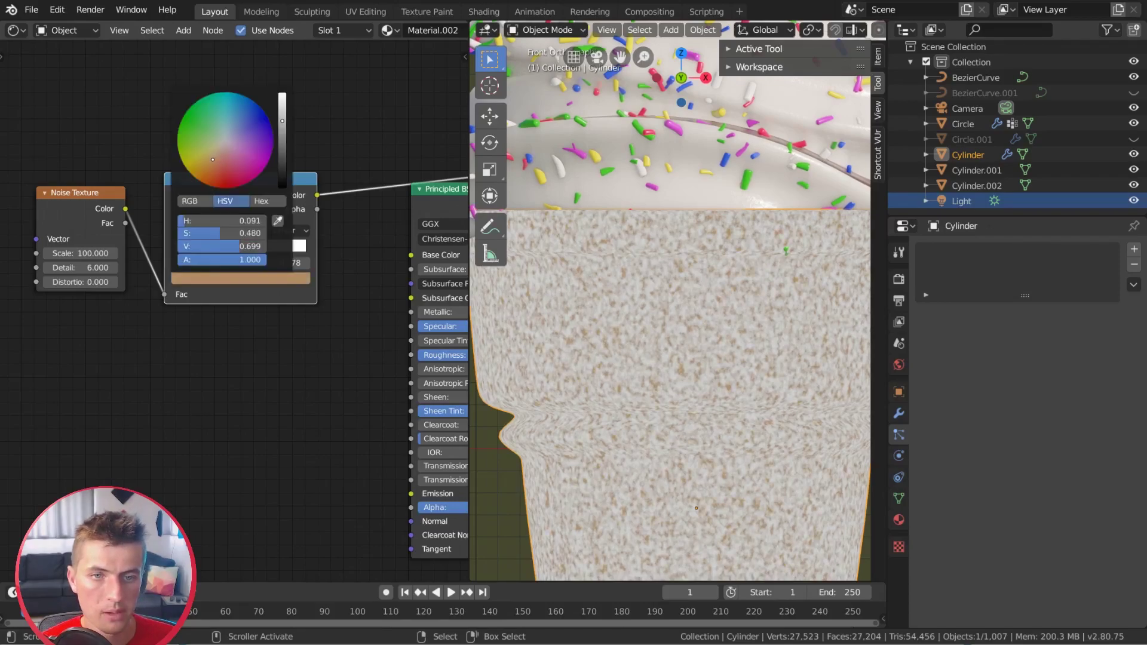
left_click(264, 250)
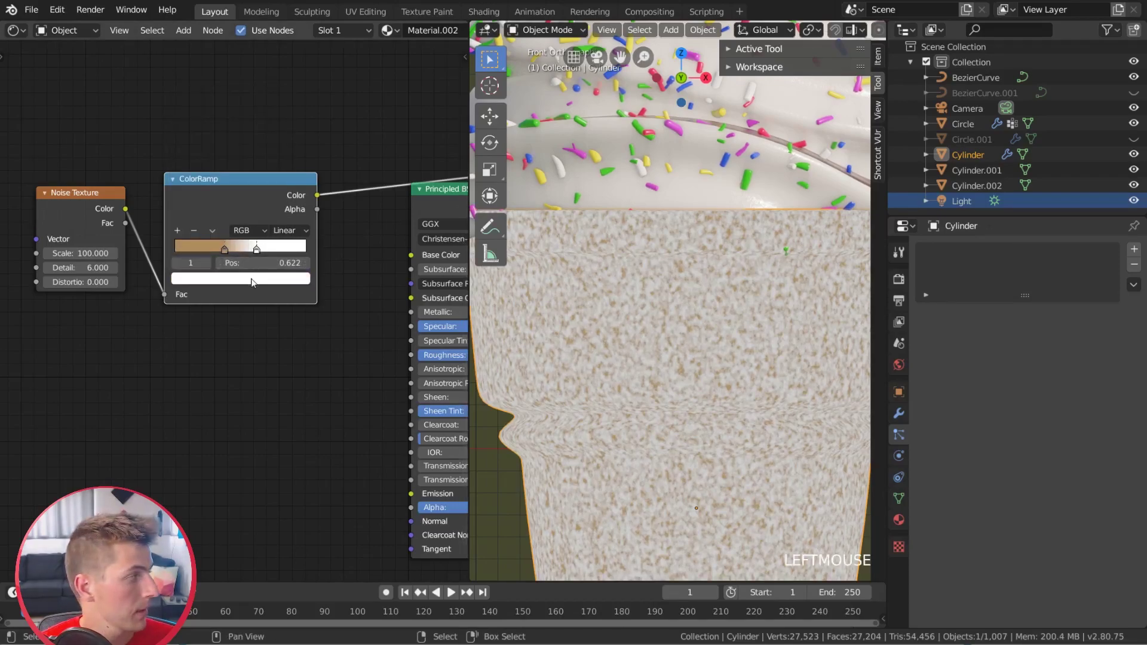
left_click(223, 158)
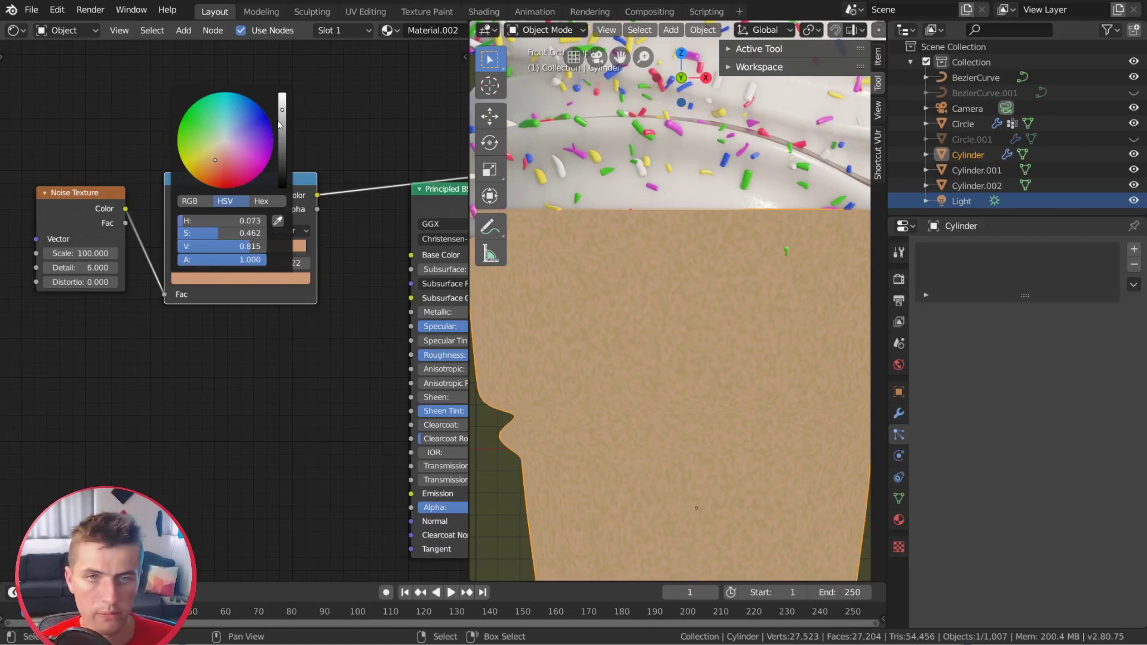
scroll("down", 3)
middle_click(723, 361)
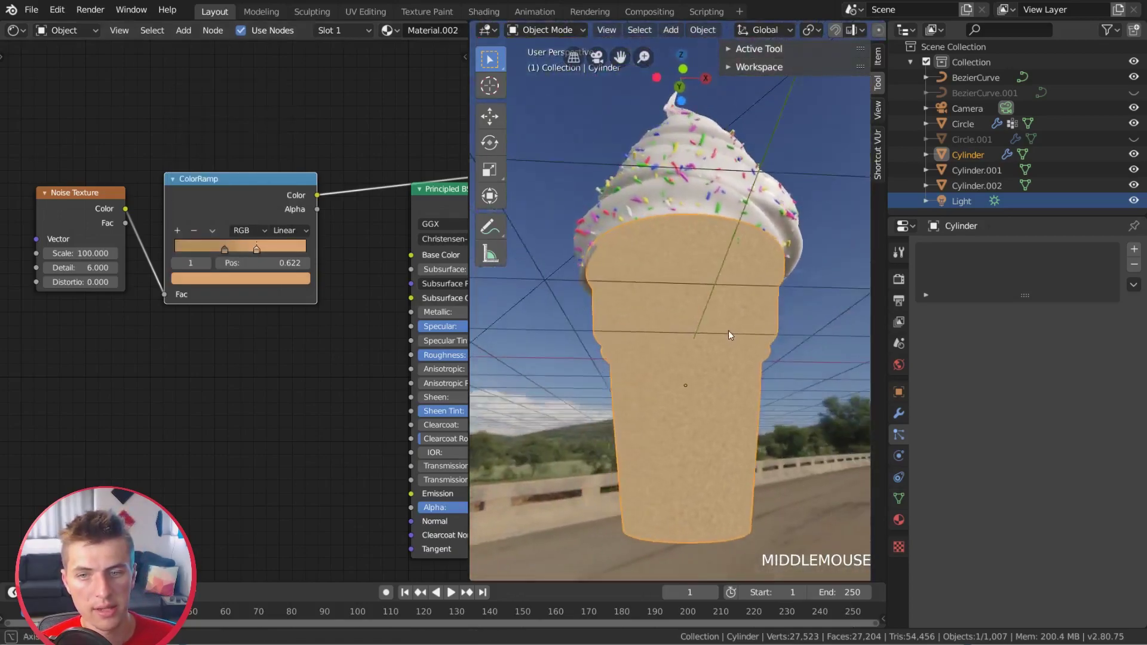
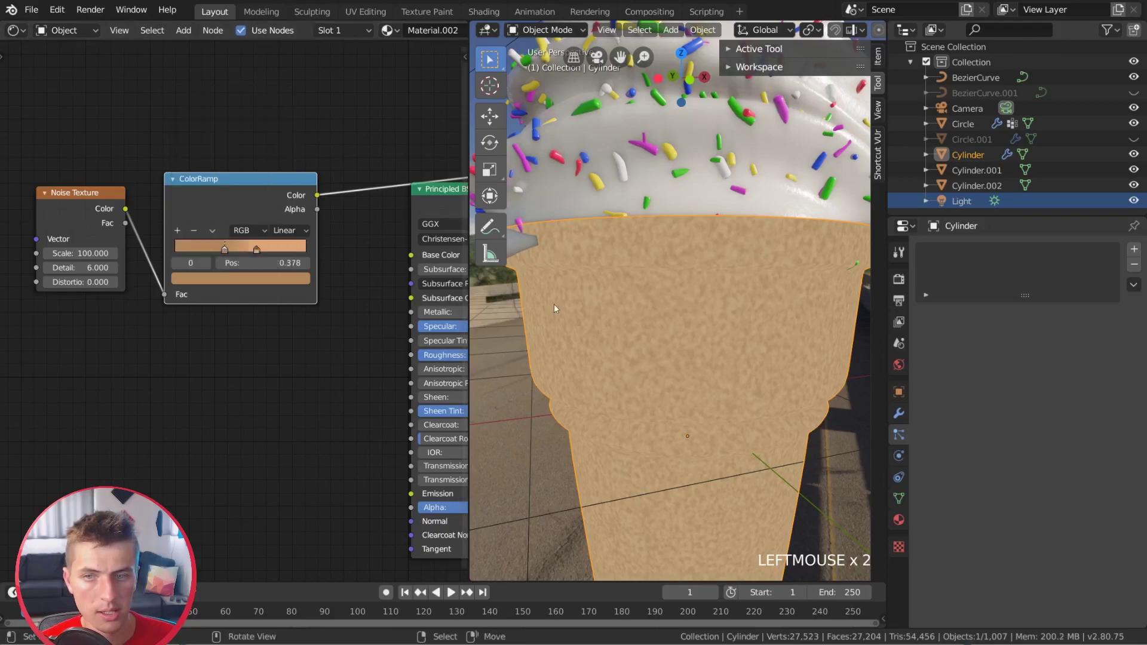
- Reconnect the ramp colour to Base Color and orbit in close to inspect the cone surface
scroll("down", 3)
middle_click(688, 339)
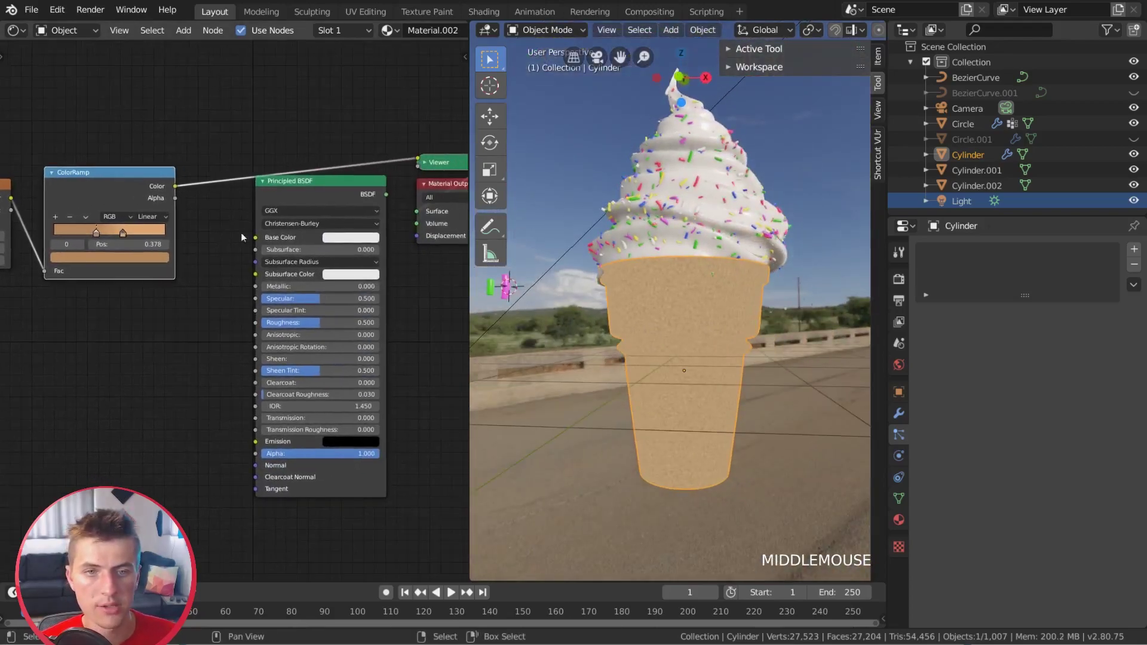
left_click(254, 239)
left_click(367, 191)
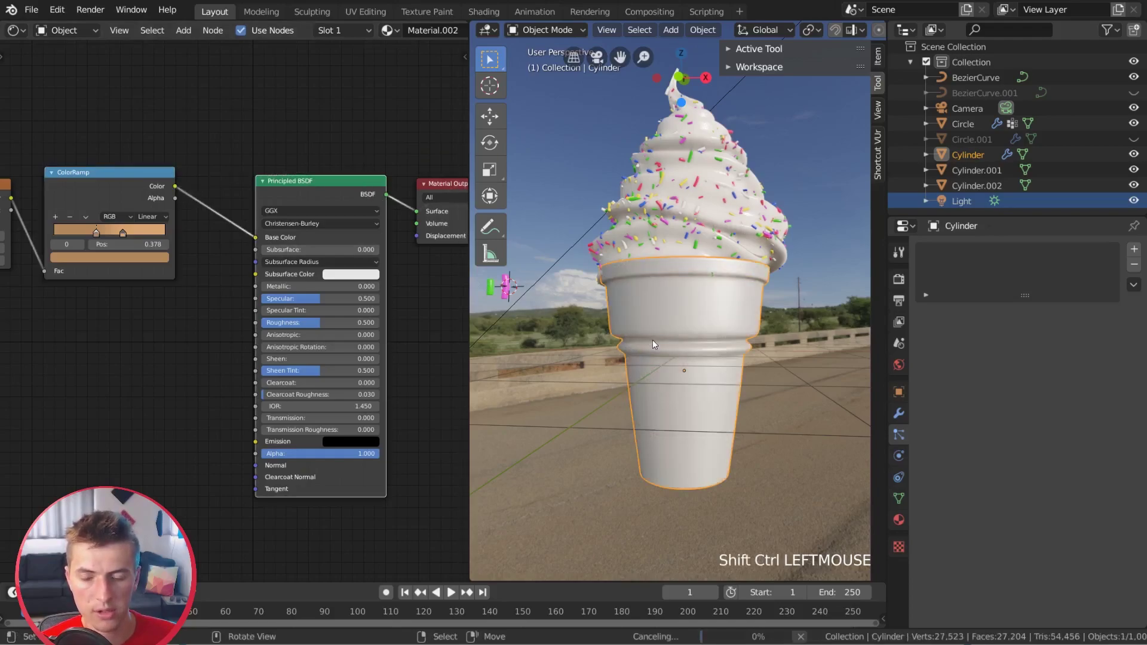
scroll("up", 3)
middle_click(645, 345)
scroll("down", 3)
middle_click(692, 399)
scroll("up", 3)
middle_click(756, 399)
scroll("up", 3)
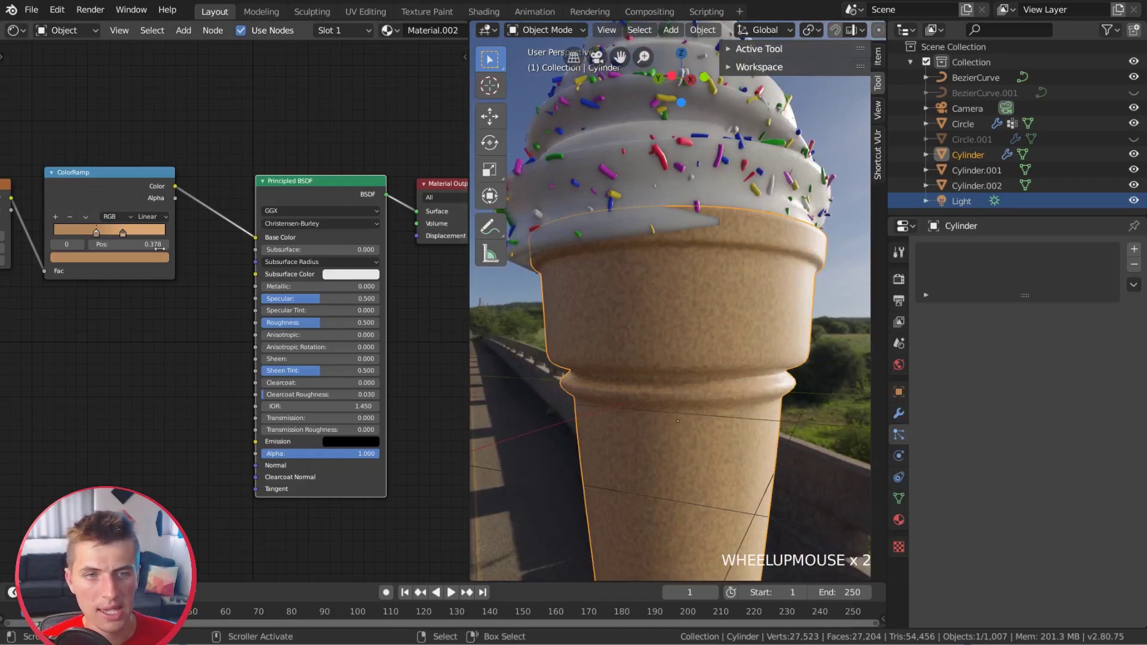
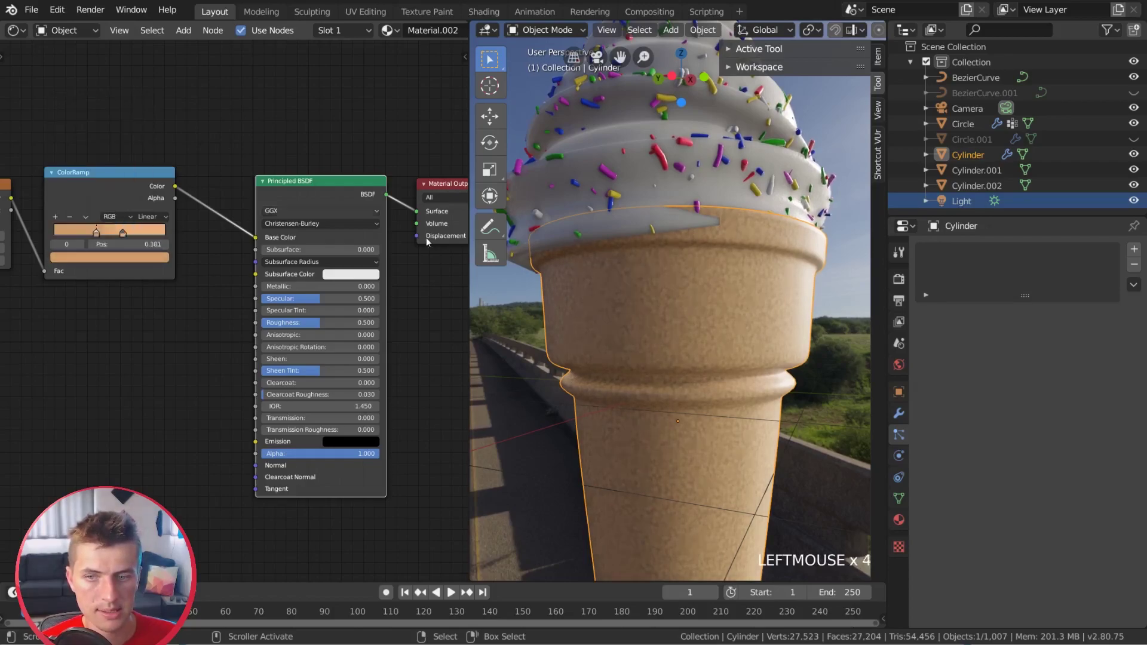
- Orbit out to see the whole cone and bring up the shader Add menu's node types
scroll("down", 3)
middle_click(620, 335)
scroll("up", 3)
middle_click(558, 351)
scroll("down", 3)
left_click(121, 183)
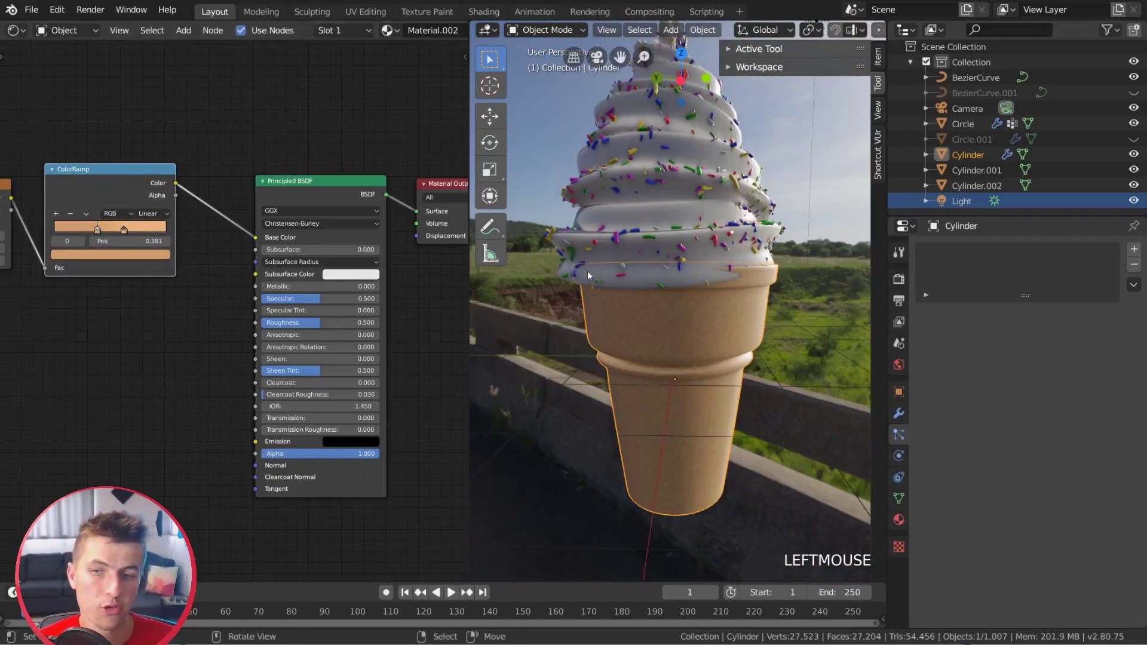
scroll("up", 3)
middle_click(710, 327)
scroll("up", 3)
scroll("down", 3)
- Add a Bump node from the noise, feed its Normal into the BSDF and lower its strength
middle_click(700, 322)
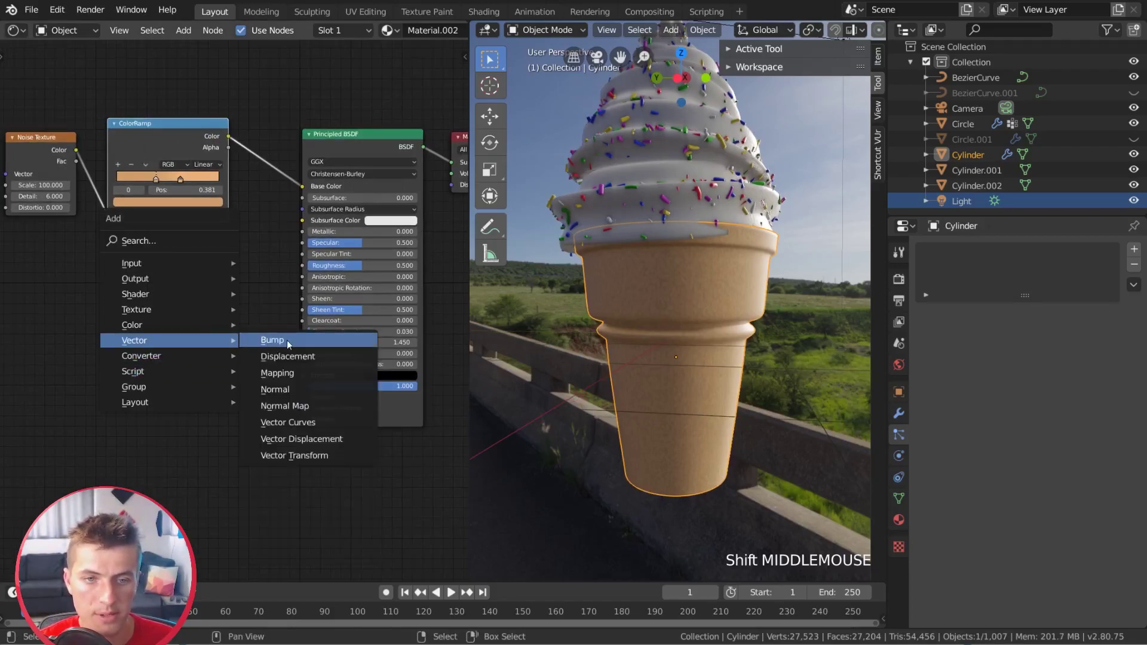
left_click(78, 152)
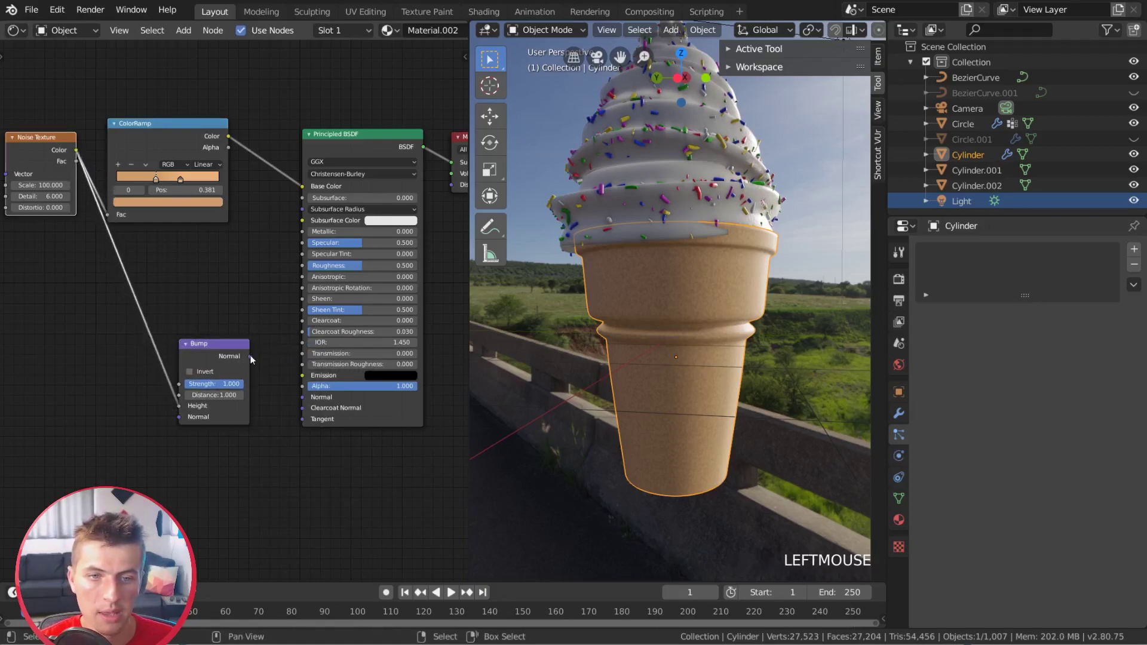
left_click(310, 403)
scroll("up", 3)
scroll("up", 3)
middle_click(714, 318)
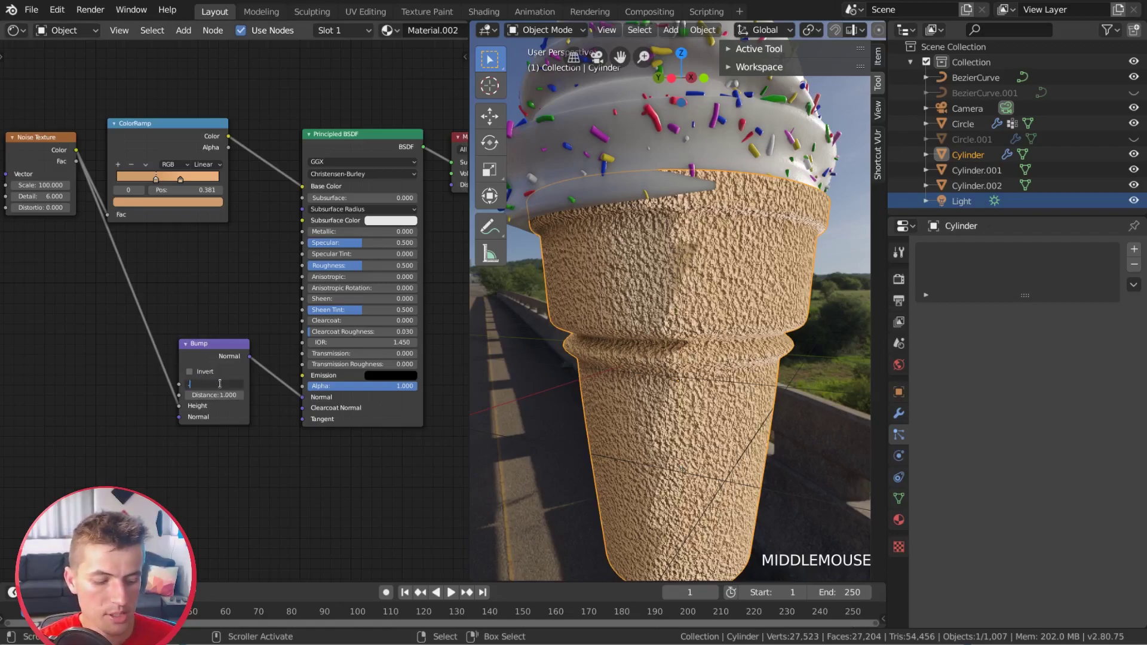
left_click(226, 386)
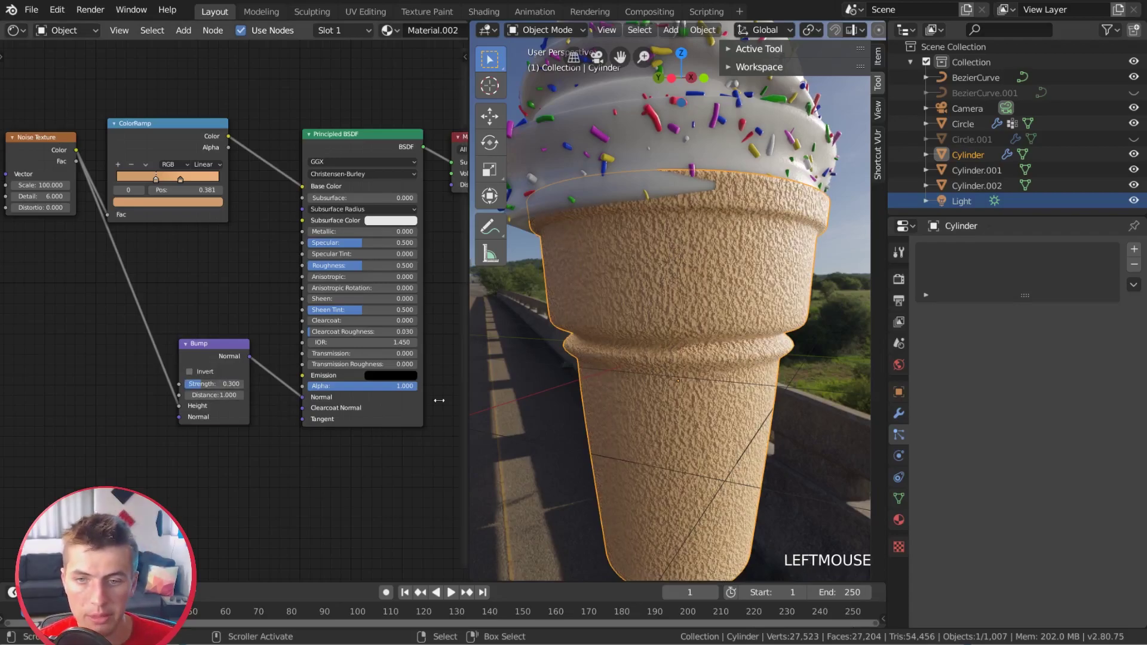
- Try and undo bump inversion, then settle the bump strength at about 0.177
left_click(205, 375)
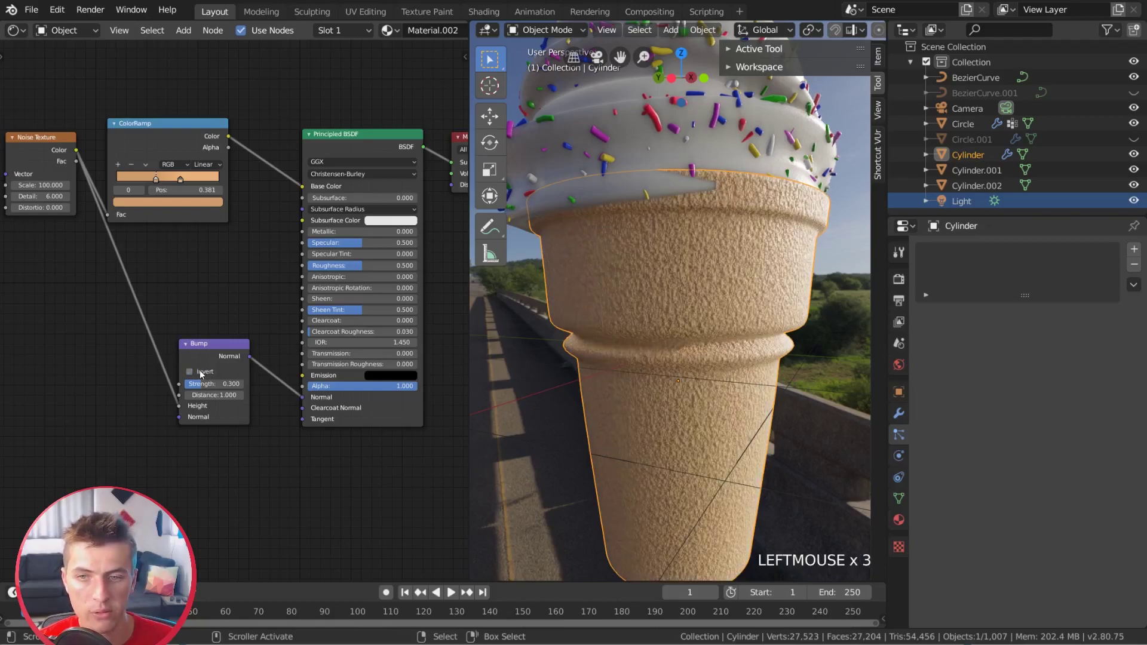
left_click(205, 374)
left_click(204, 375)
scroll("down", 3)
middle_click(740, 295)
scroll("up", 3)
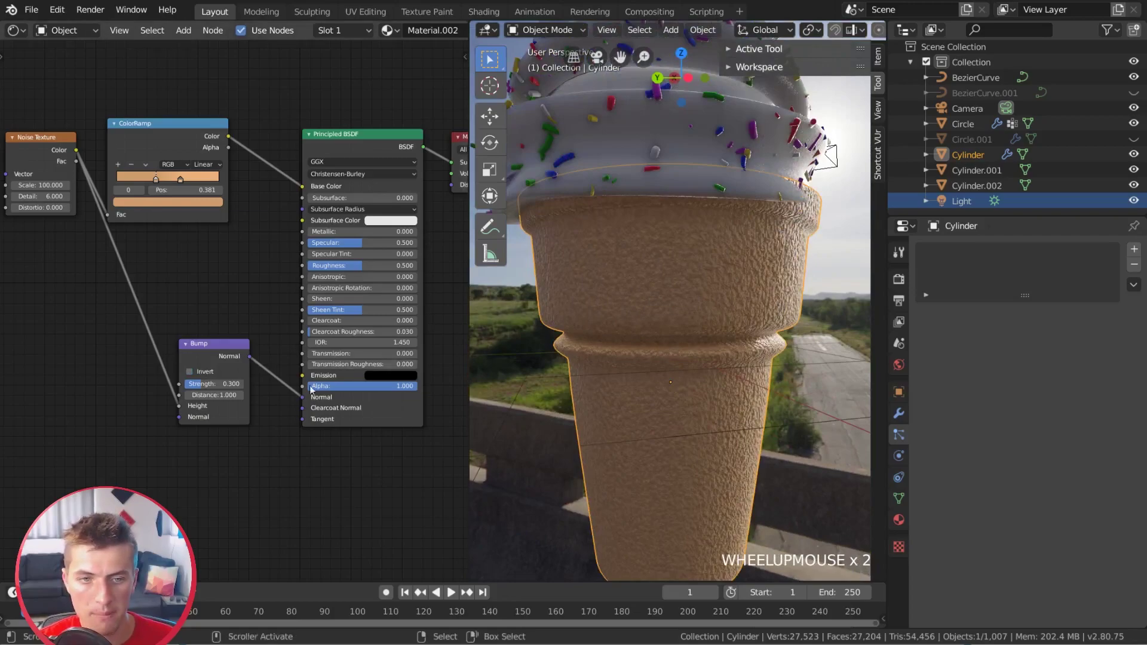
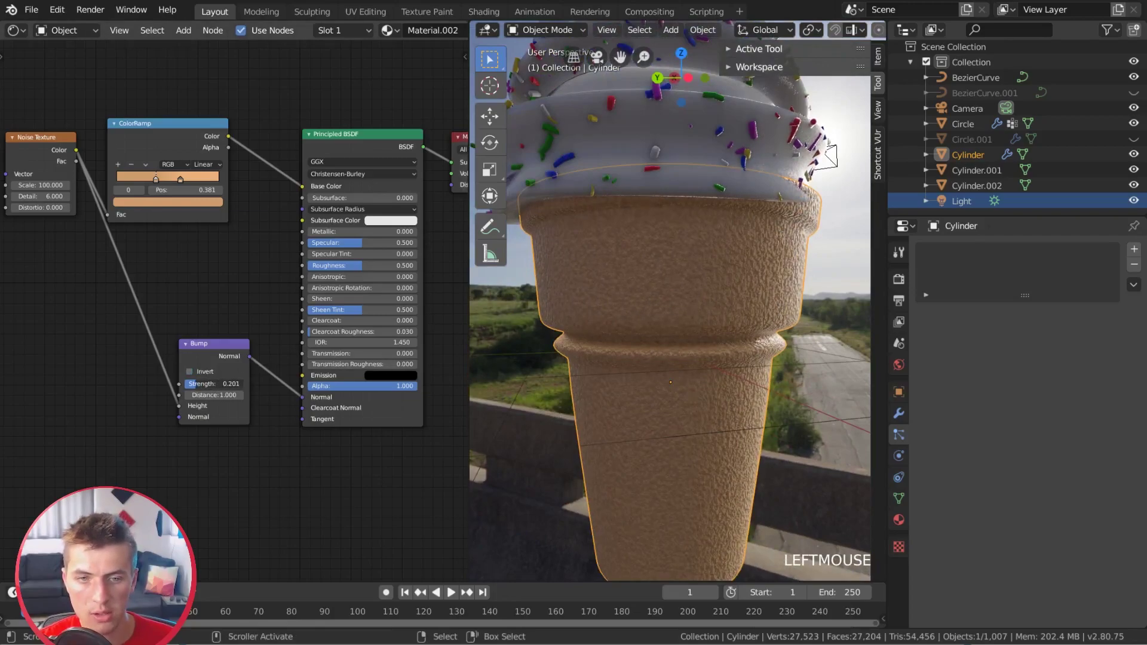
scroll("down", 3)
middle_click(655, 361)
scroll("up", 3)
middle_click(644, 362)
scroll("down", 3)
left_click(293, 280)
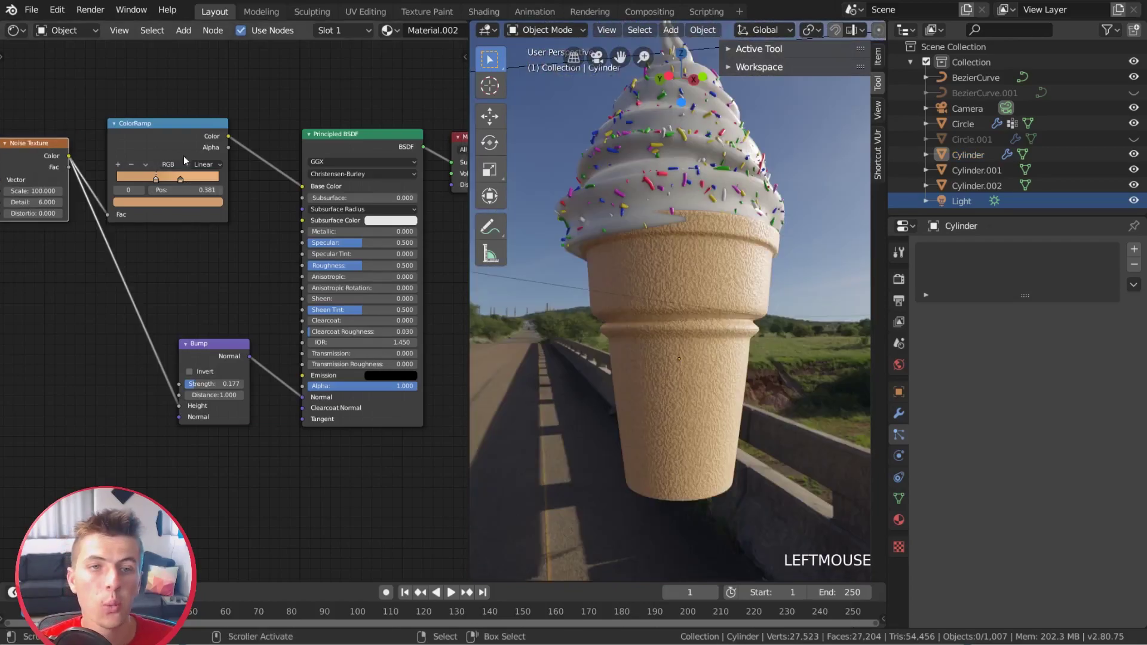
left_click(183, 135)
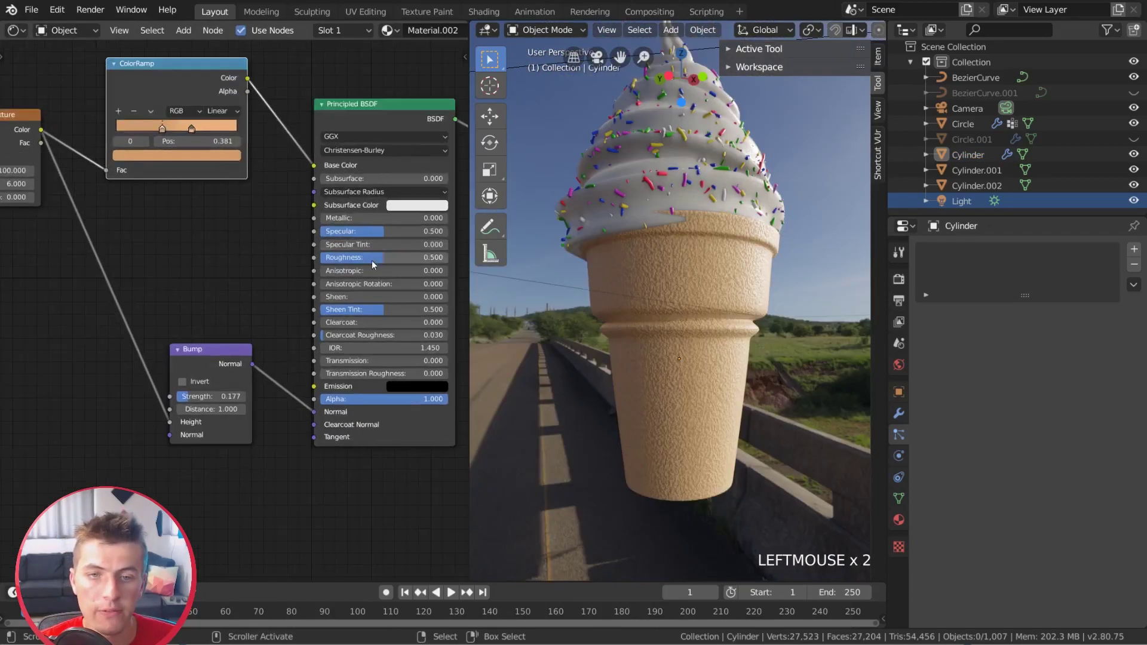
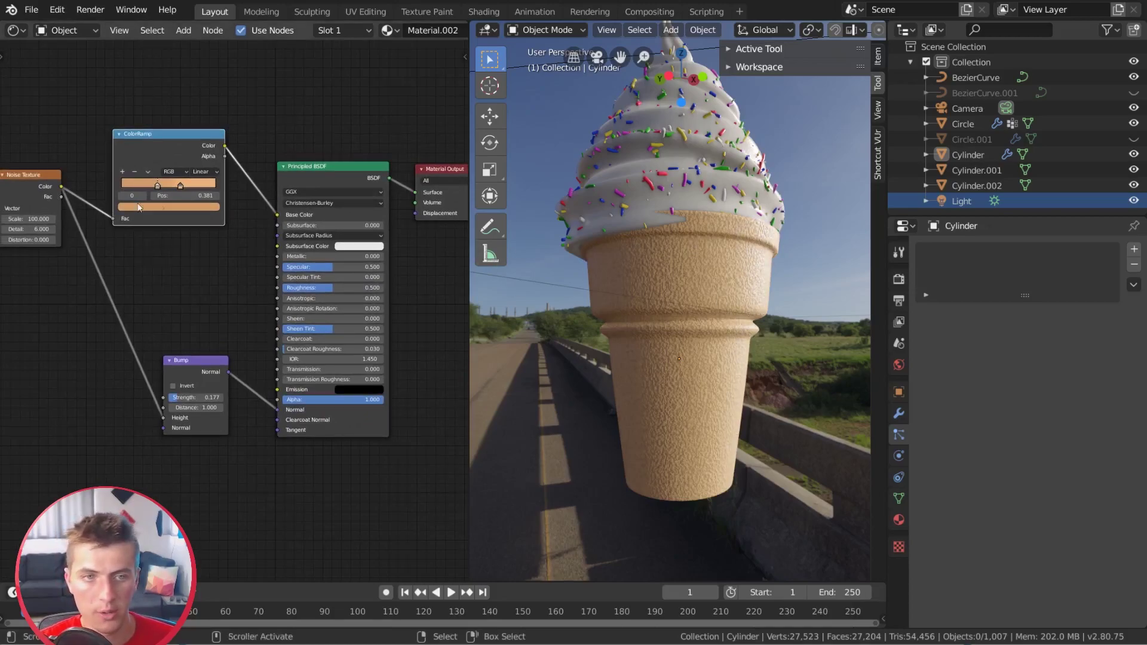
- Link the noise colour to BSDF Roughness and drop a MixRGB node onto that link
left_click(65, 190)
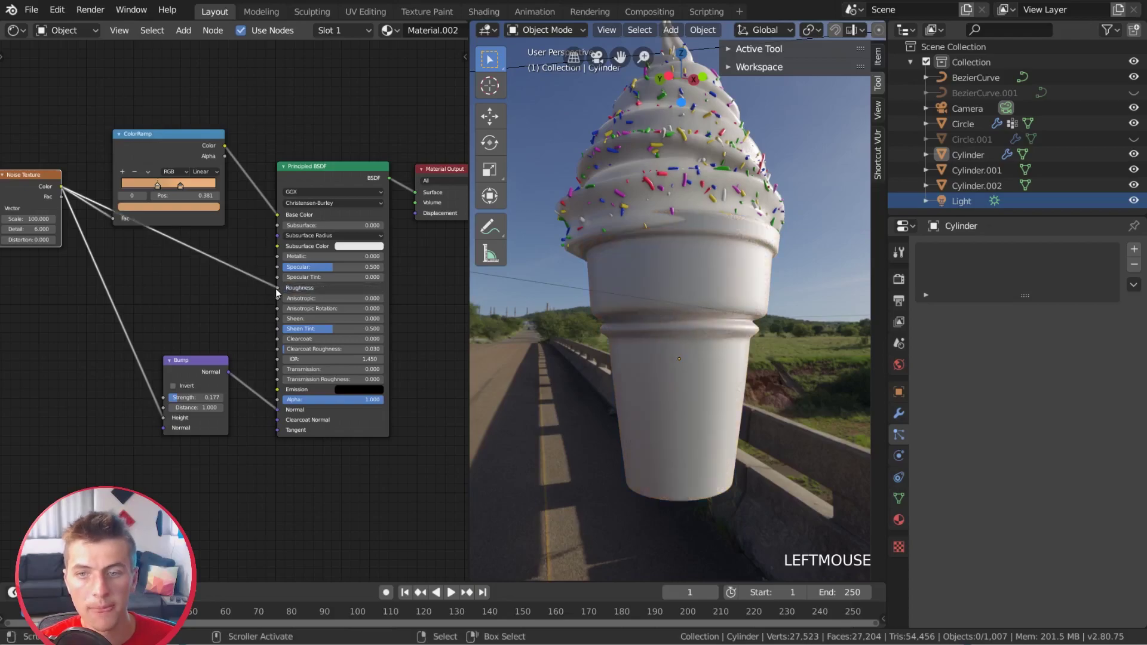
scroll("up", 3)
scroll("down", 3)
middle_click(744, 353)
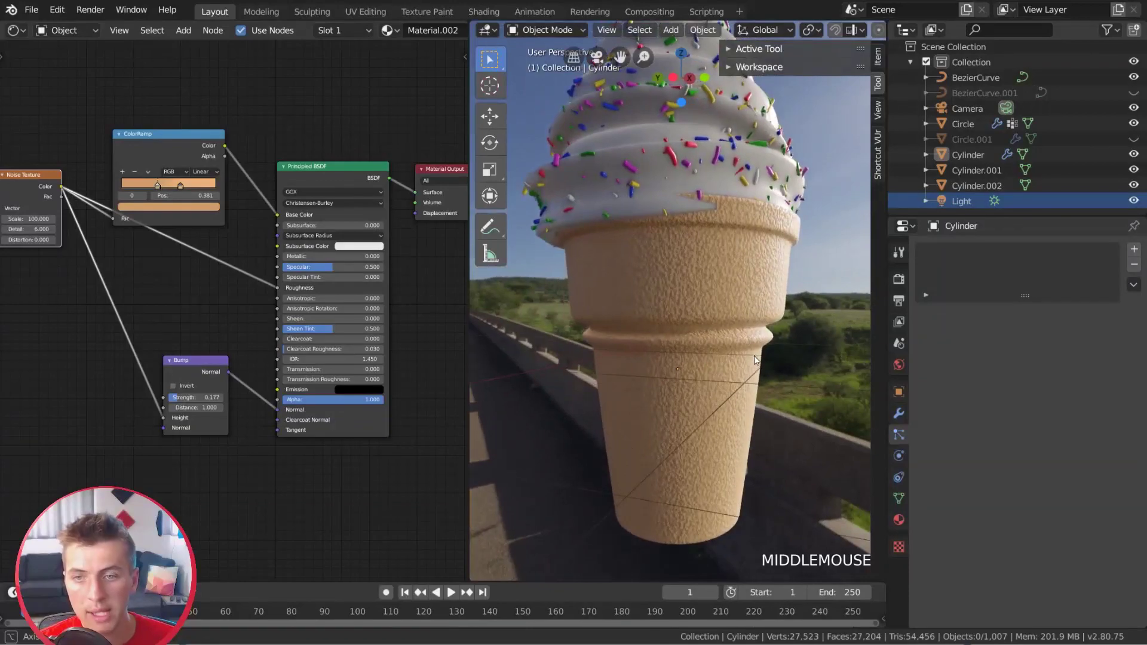
scroll("up", 3)
left_click(191, 142)
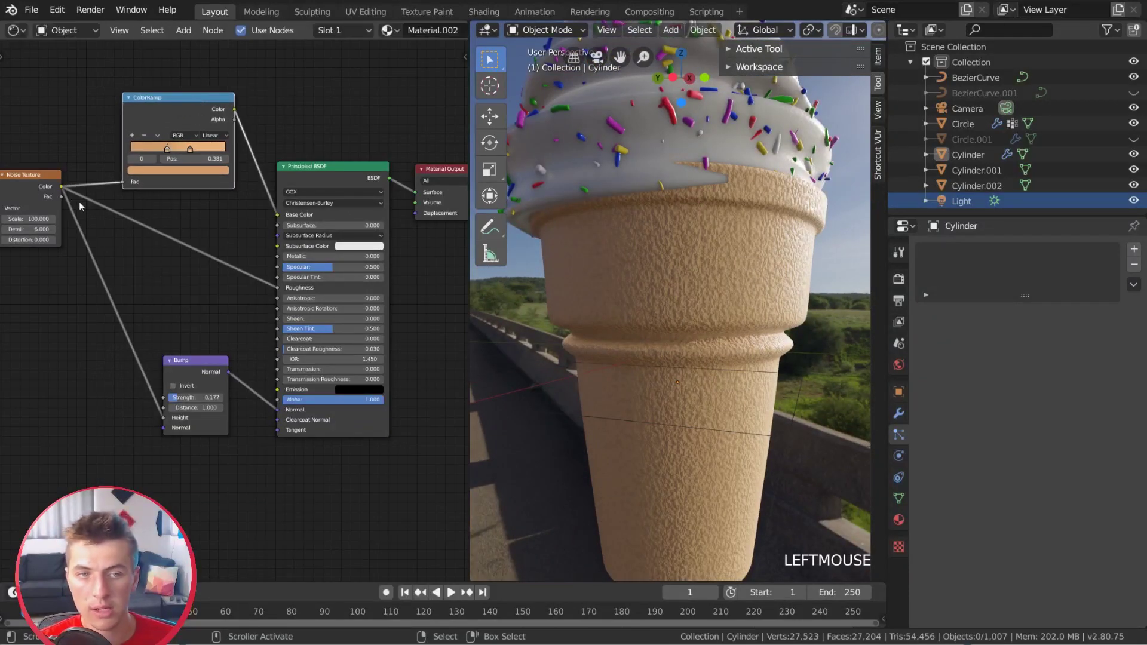
middle_click(777, 275)
scroll("down", 3)
middle_click(775, 290)
- Set Mix Color2 to white with Fac 0.500 and lower Bump Strength to 0.150
scroll("up", 3)
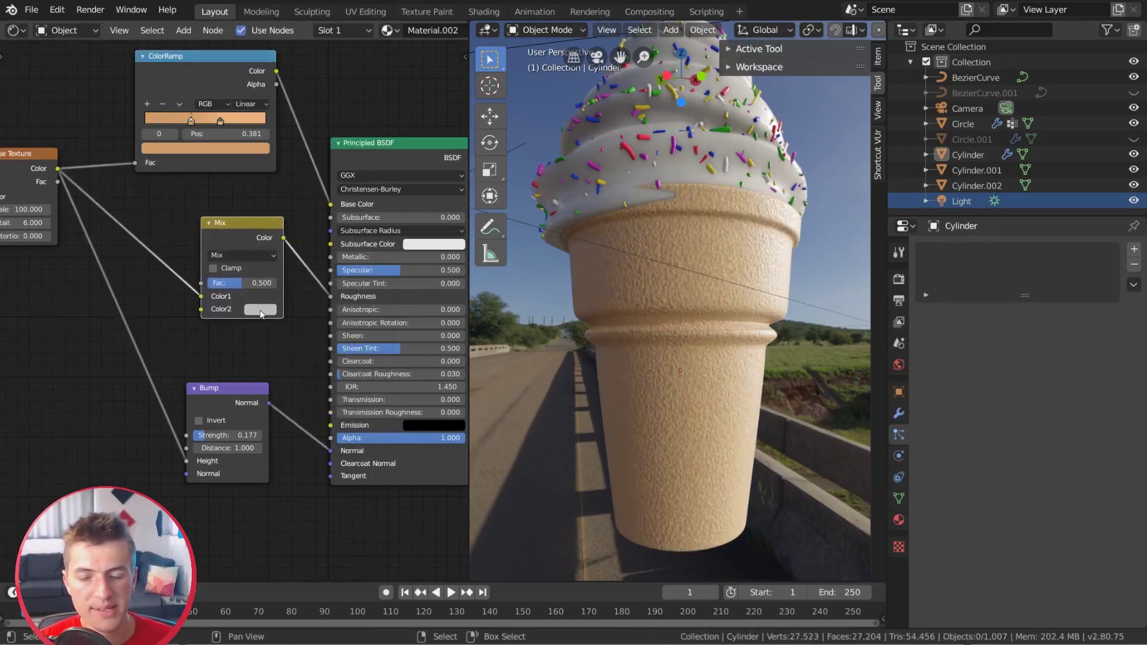
left_click(350, 165)
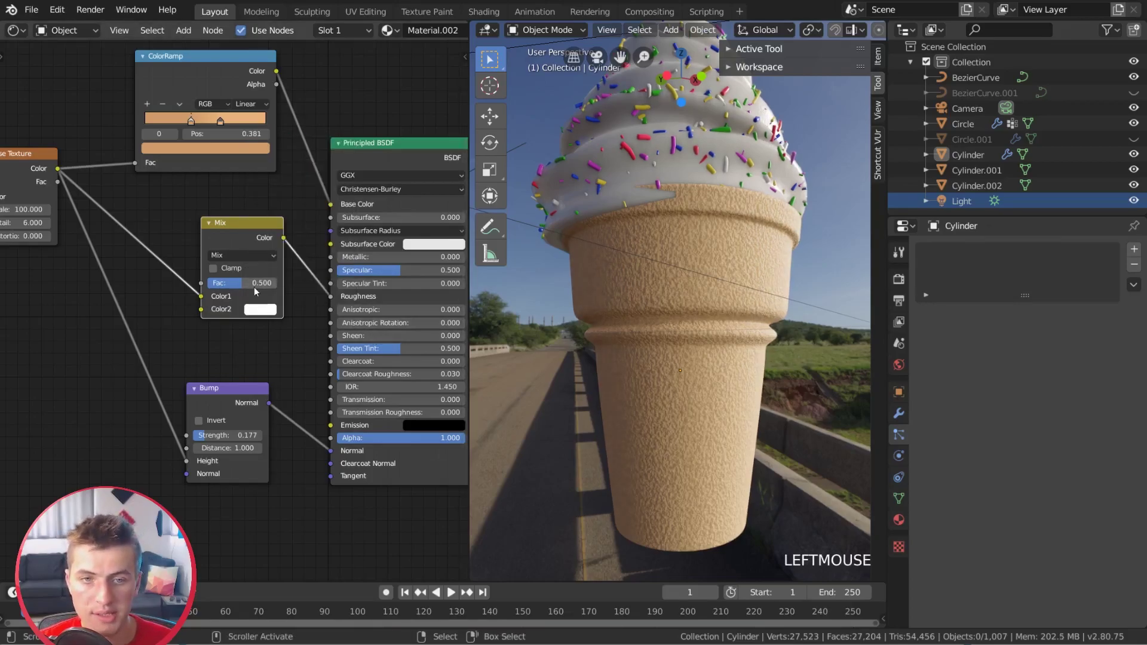
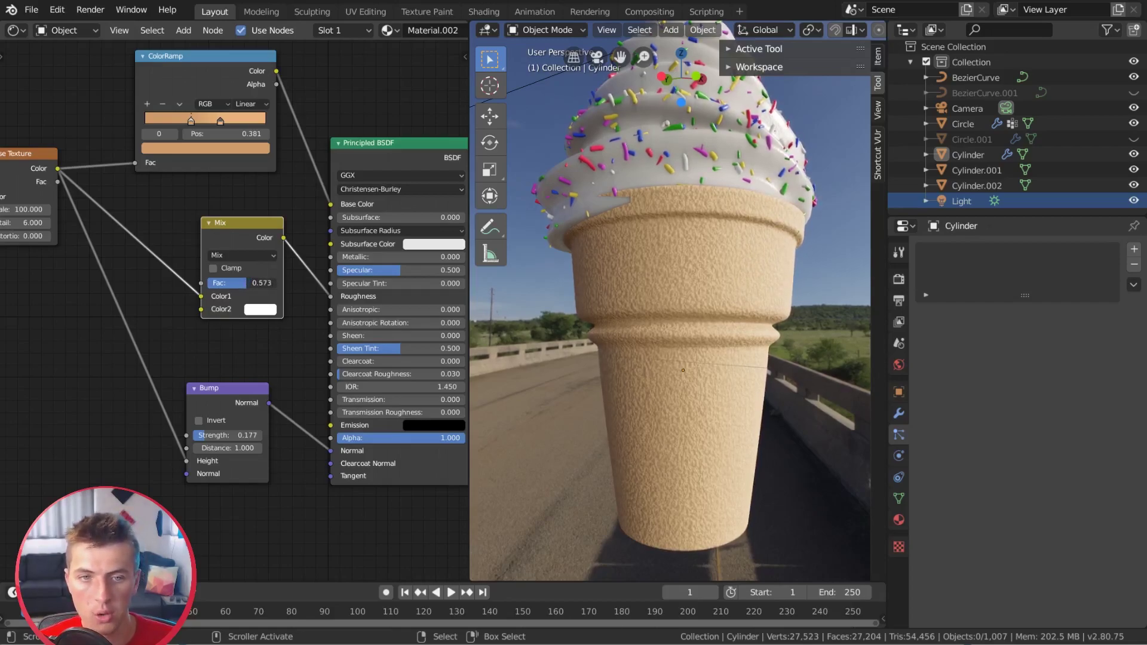
left_click(257, 283)
scroll("down", 3)
middle_click(633, 305)
scroll("down", 3)
middle_click(656, 316)
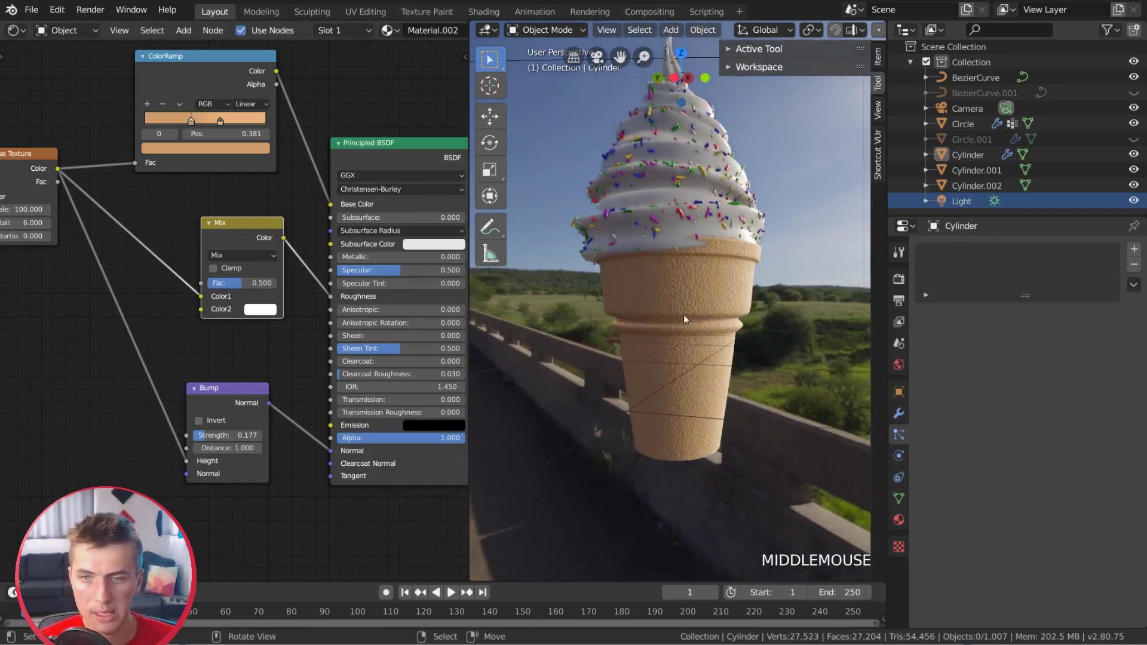
middle_click(680, 319)
- Orbit and zoom around the chocolate-swirled ice cream, ending close on the cone for its material slots
middle_click(587, 293)
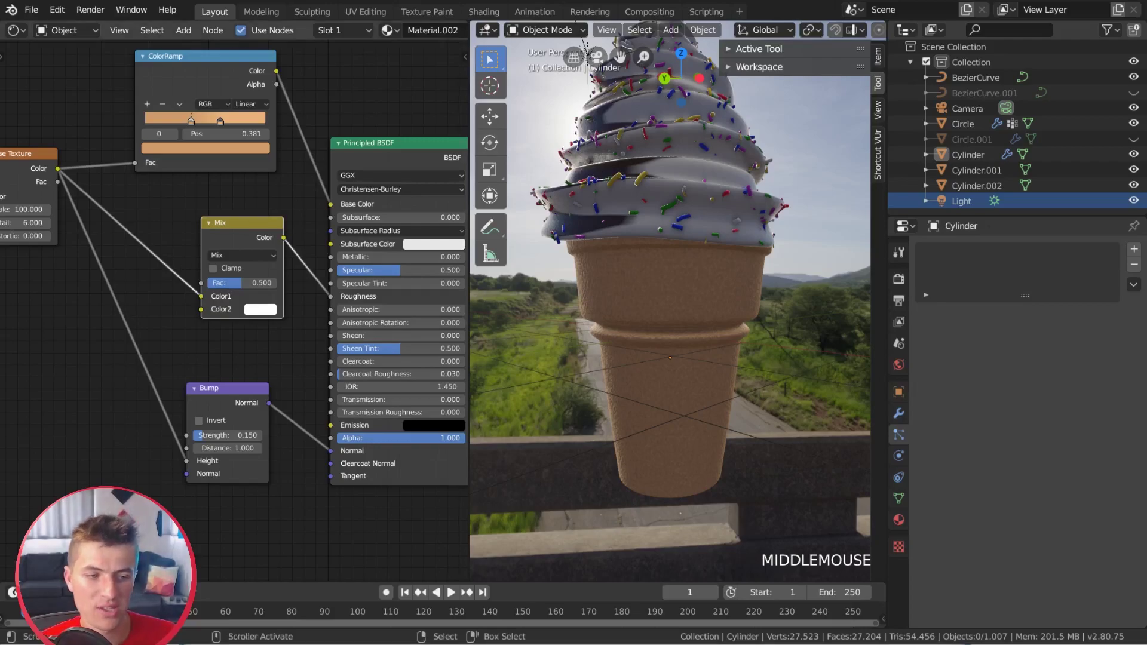
scroll("down", 3)
middle_click(566, 325)
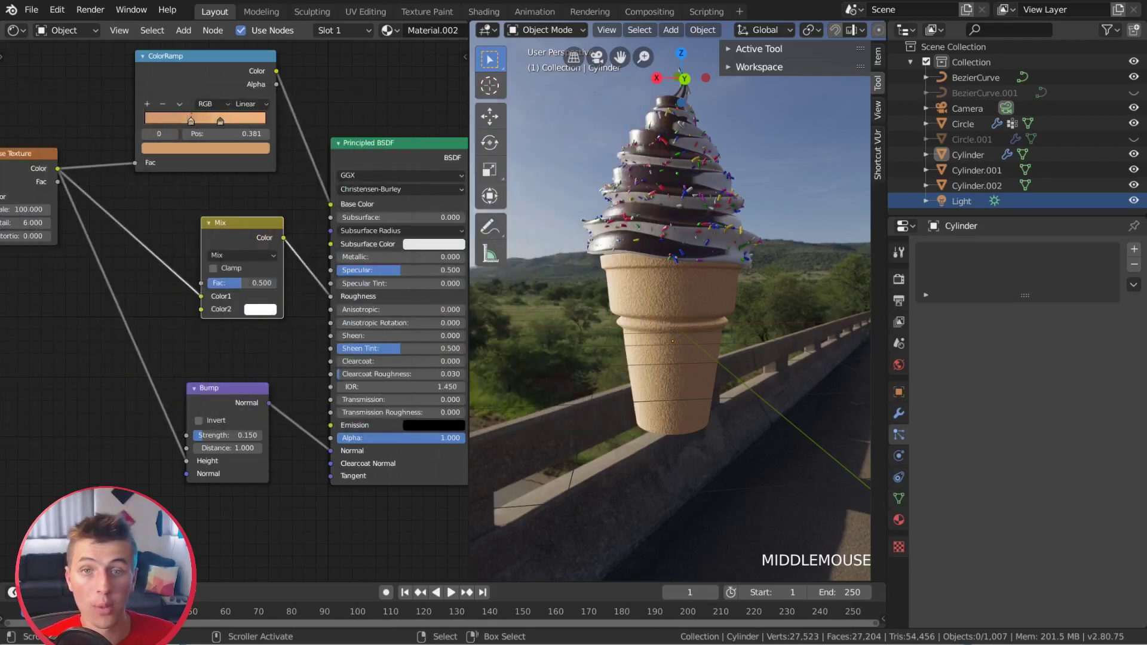
scroll("up", 3)
scroll("up", 3)
middle_click(690, 313)
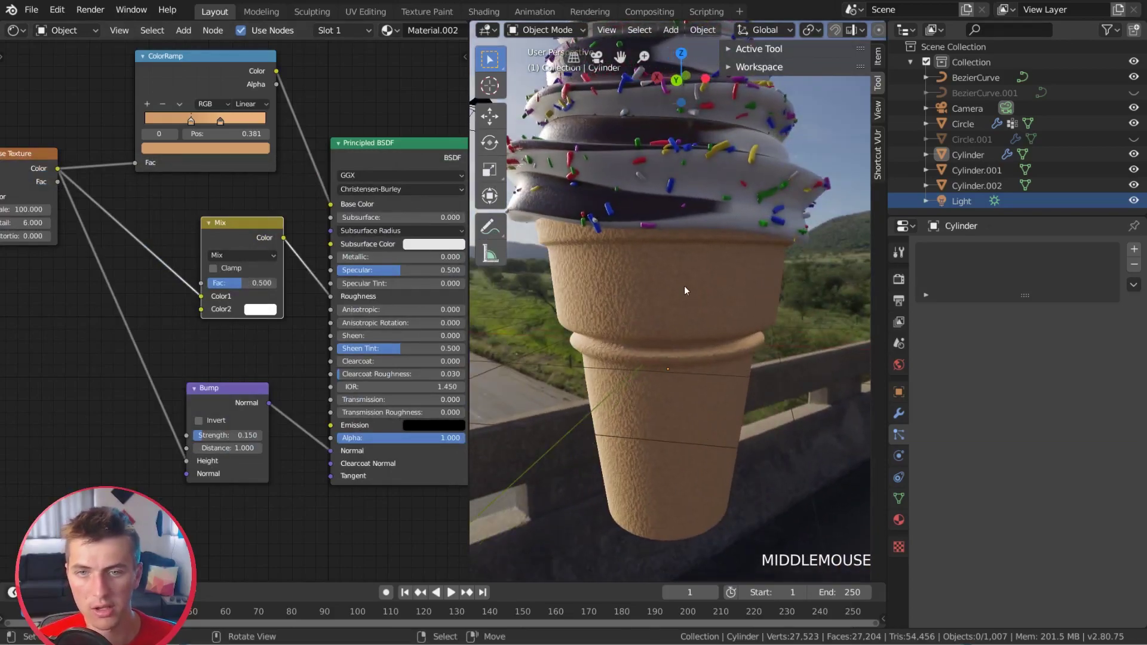
scroll("up", 3)
scroll("up", 3)
- Add a second material slot to the cone and rename Material.002 to cone
left_click(1137, 257)
left_click(1136, 253)
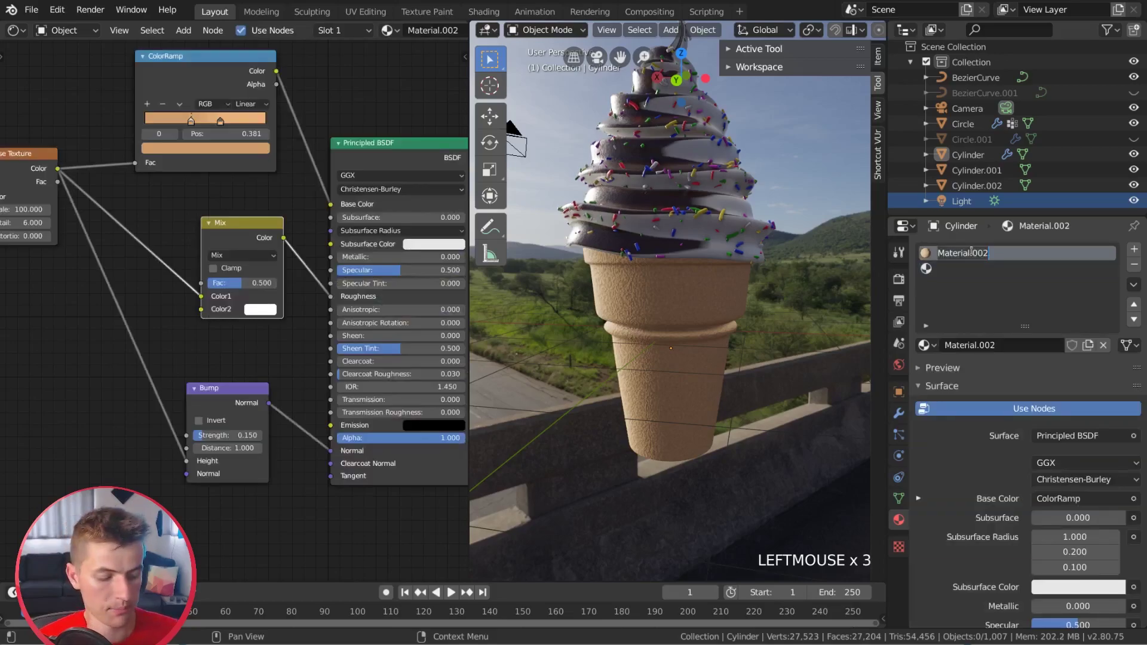
left_click(975, 255)
- Assign the cone material to the second slot and make it a single-user copy, cone.001
left_click(1004, 410)
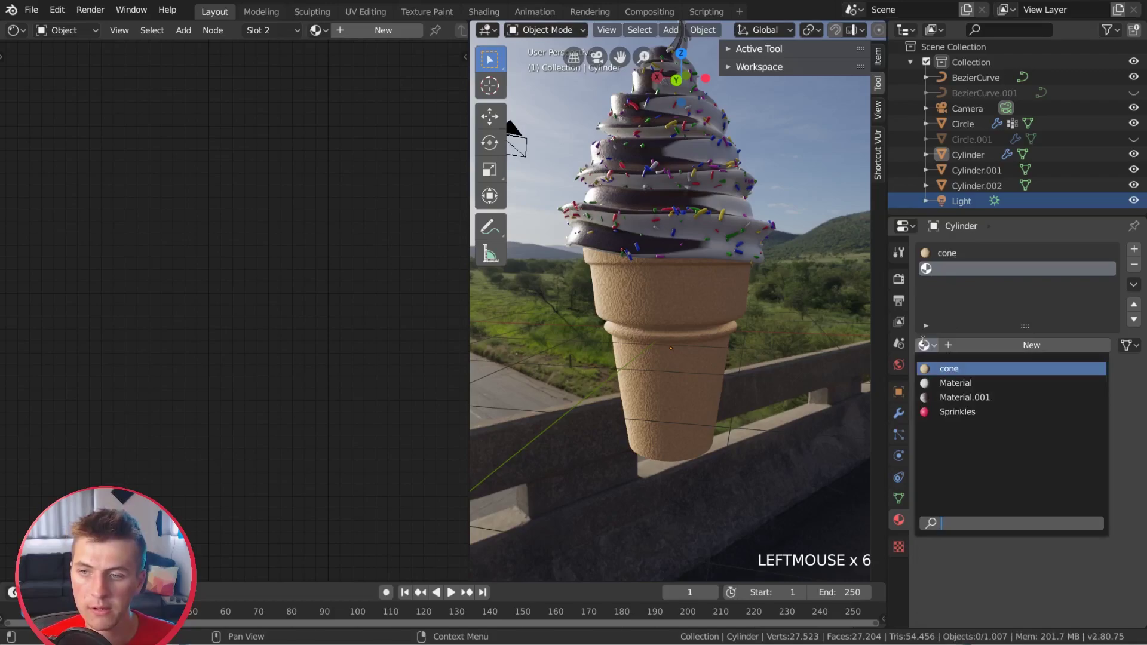
left_click(971, 376)
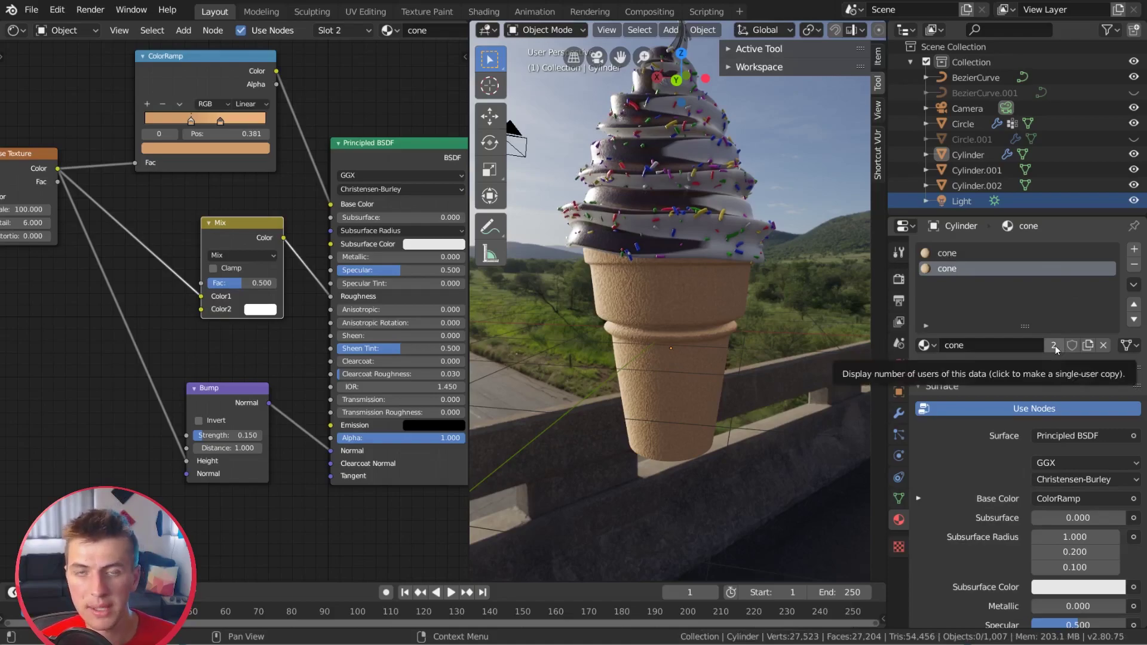
left_click(1057, 349)
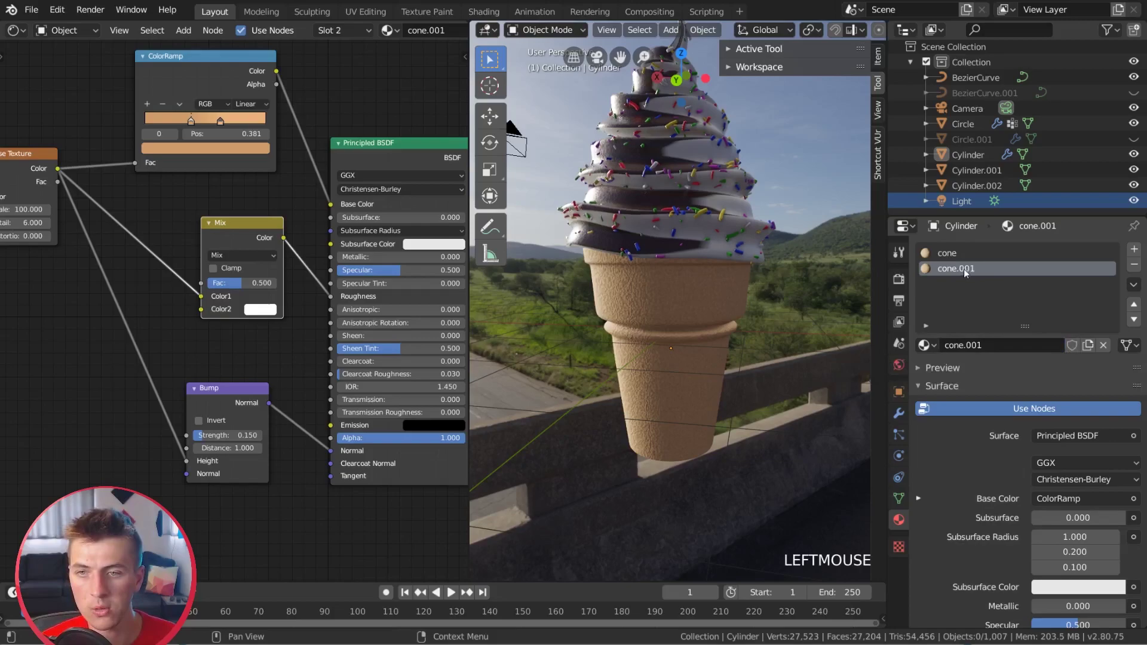
left_click(954, 255)
left_click(955, 269)
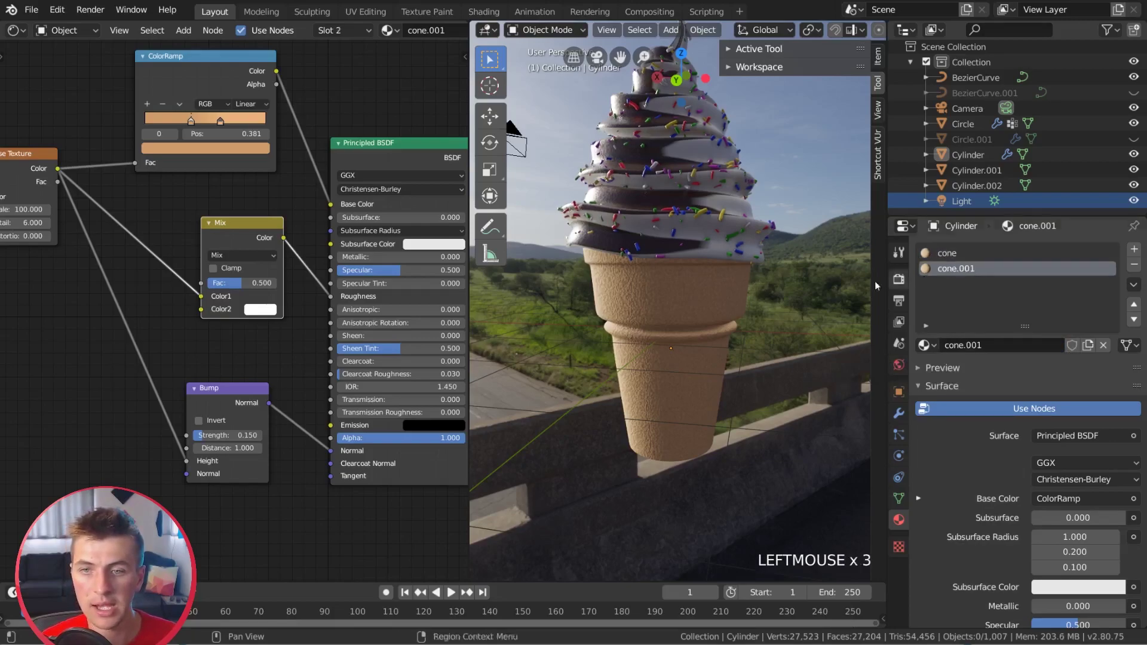
- Route the Brick Texture at scale 5 straight to the output to preview it on the cone
middle_click(675, 395)
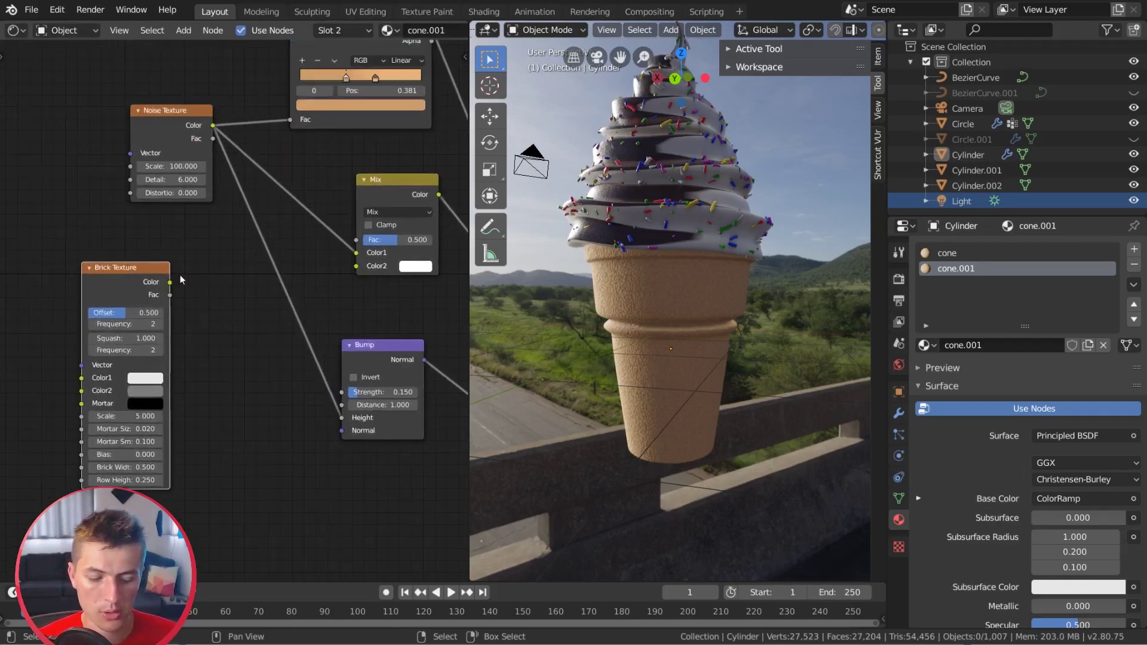
left_click(151, 284)
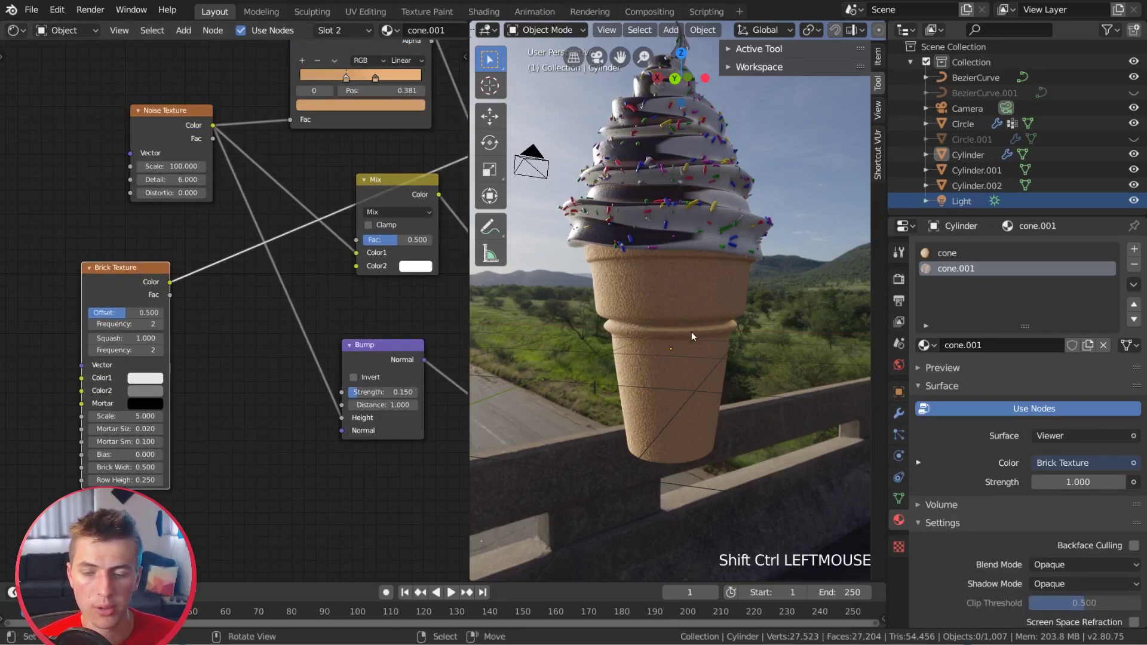
scroll("down", 3)
scroll("up", 3)
scroll("up", 3)
scroll("up", 3)
scroll("up", 3)
right_click(713, 299)
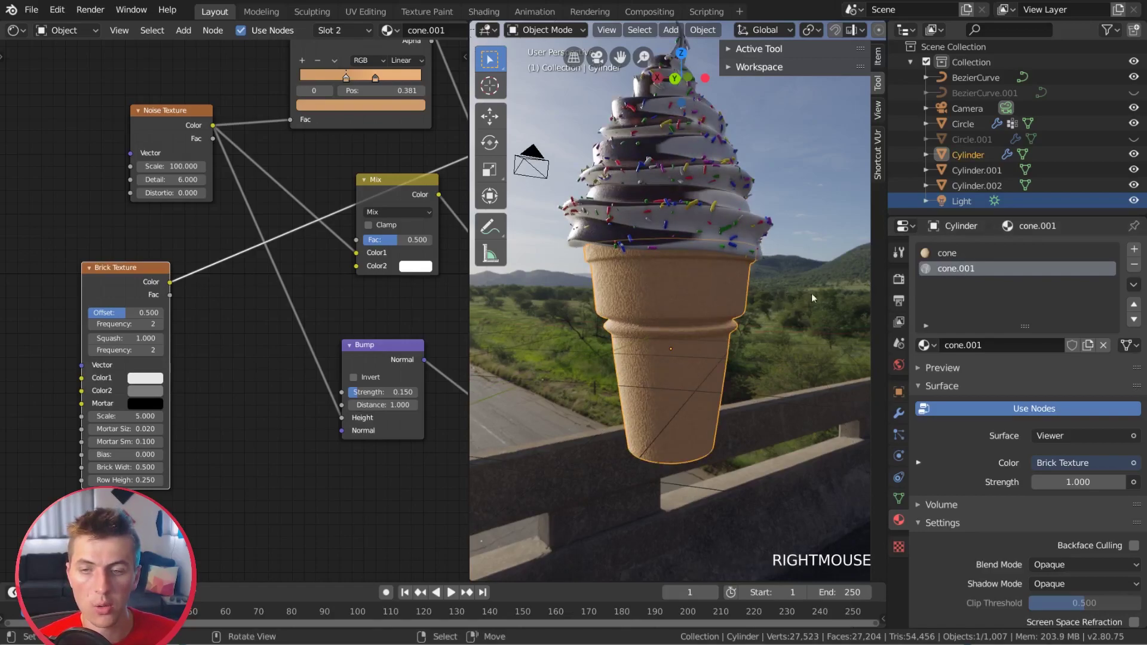
- Assign cone.001 to every face of the cone in Edit Mode and inspect the brick preview
key("Tab")
key("a")
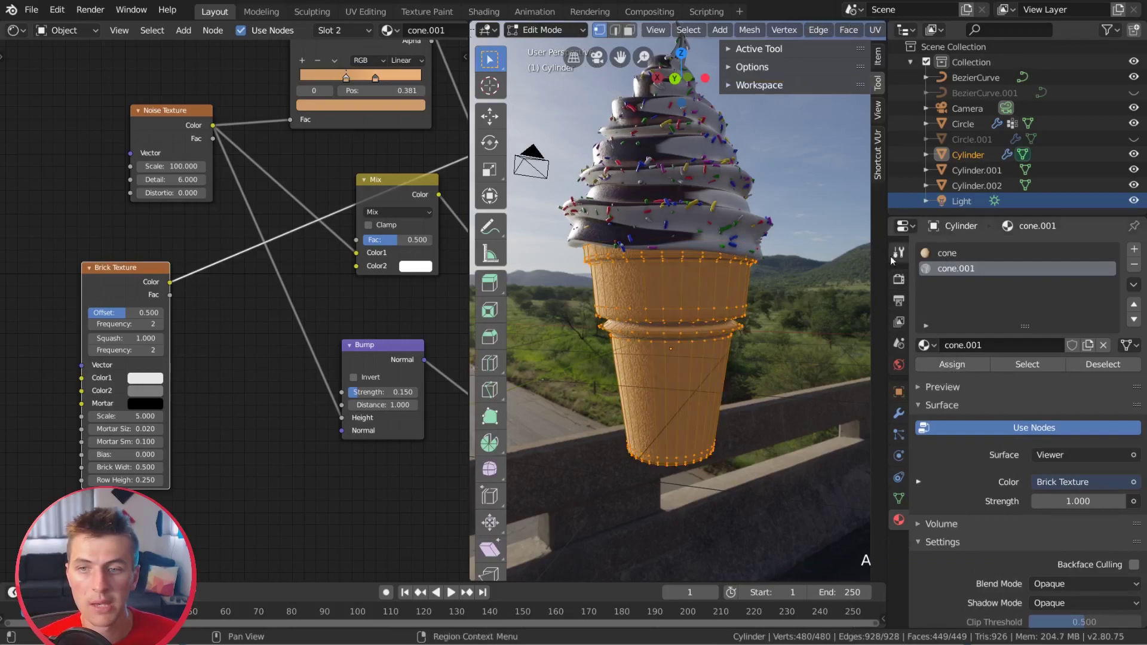
key("a")
key("a")
key("a")
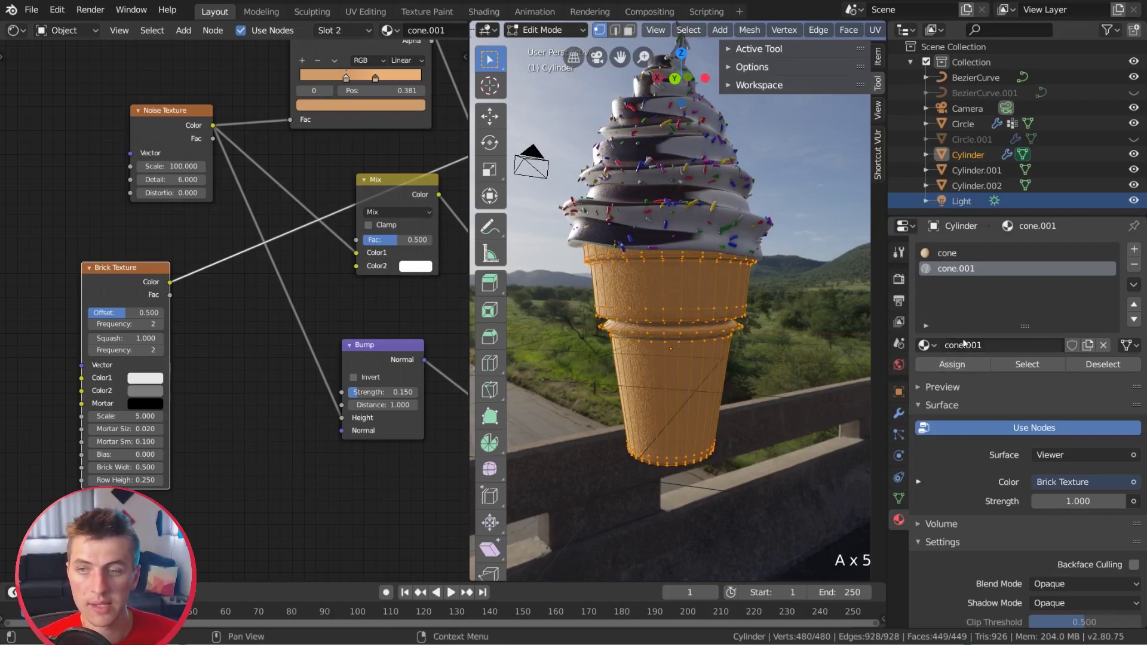
left_click(960, 369)
key("Tab")
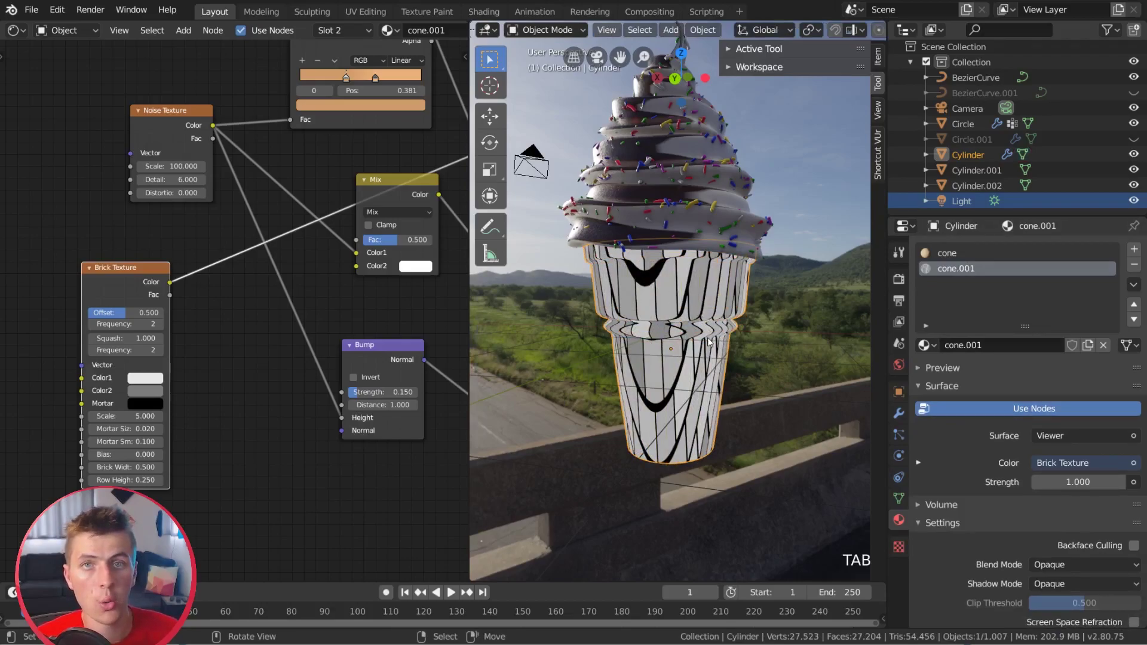
scroll("up", 3)
scroll("down", 3)
middle_click(714, 350)
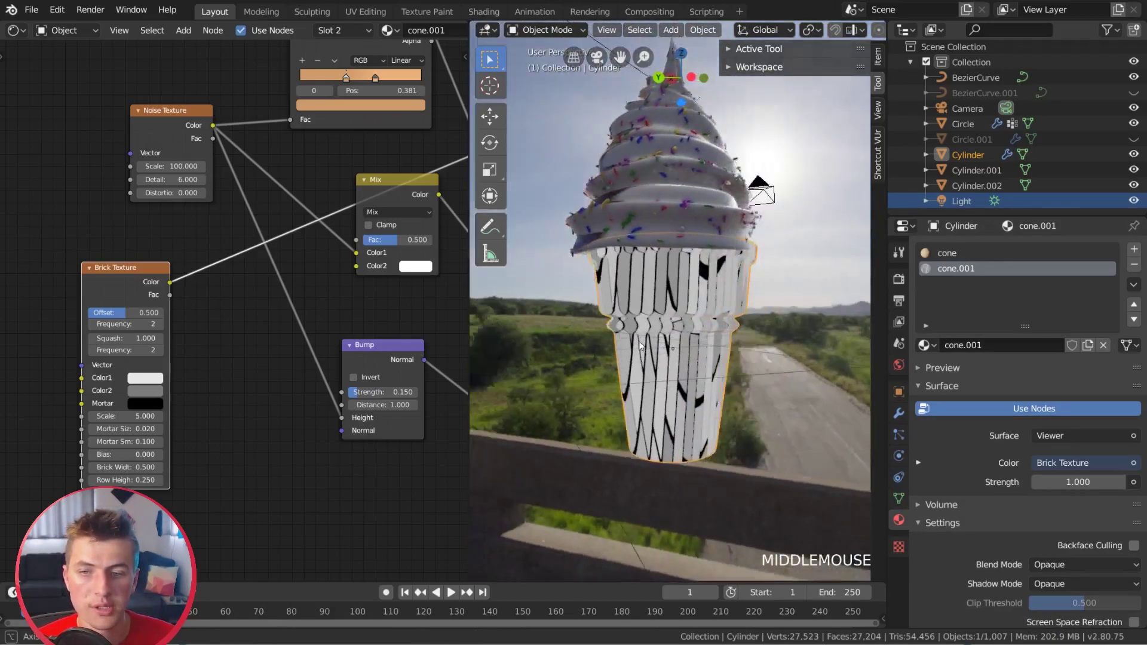
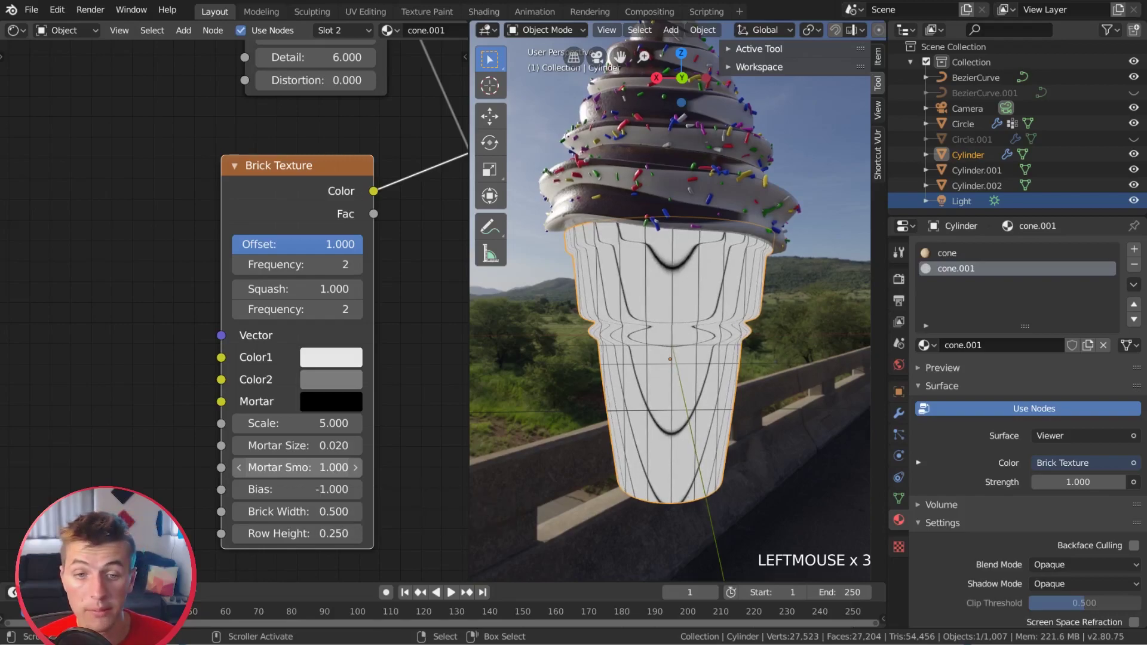
- Set the Brick Texture's second frequency to 1, mortar 0.09, brick width 0.39, row height 0.19
scroll("up", 3)
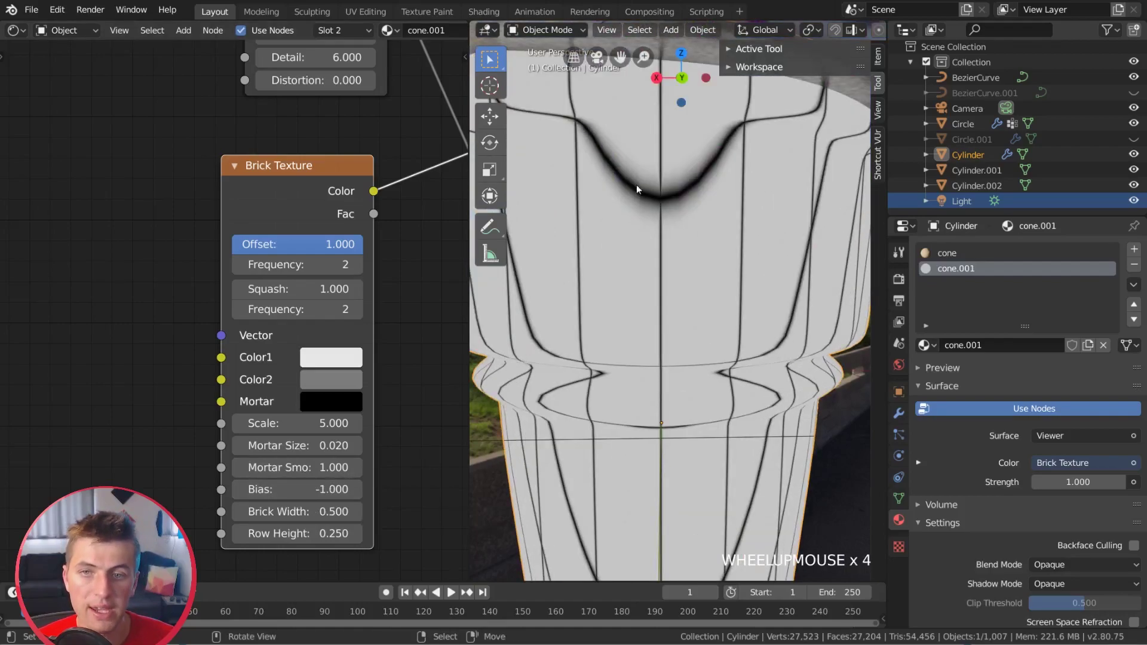
scroll("down", 3)
scroll("down", 3)
scroll("up", 3)
scroll("up", 3)
left_click(677, 373)
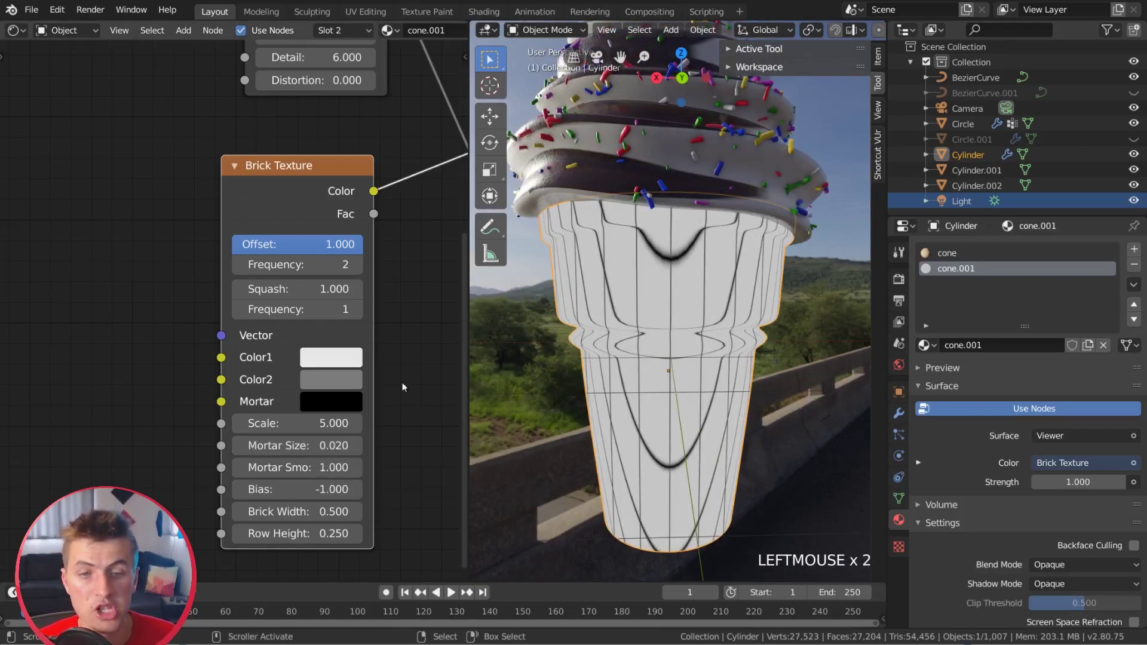
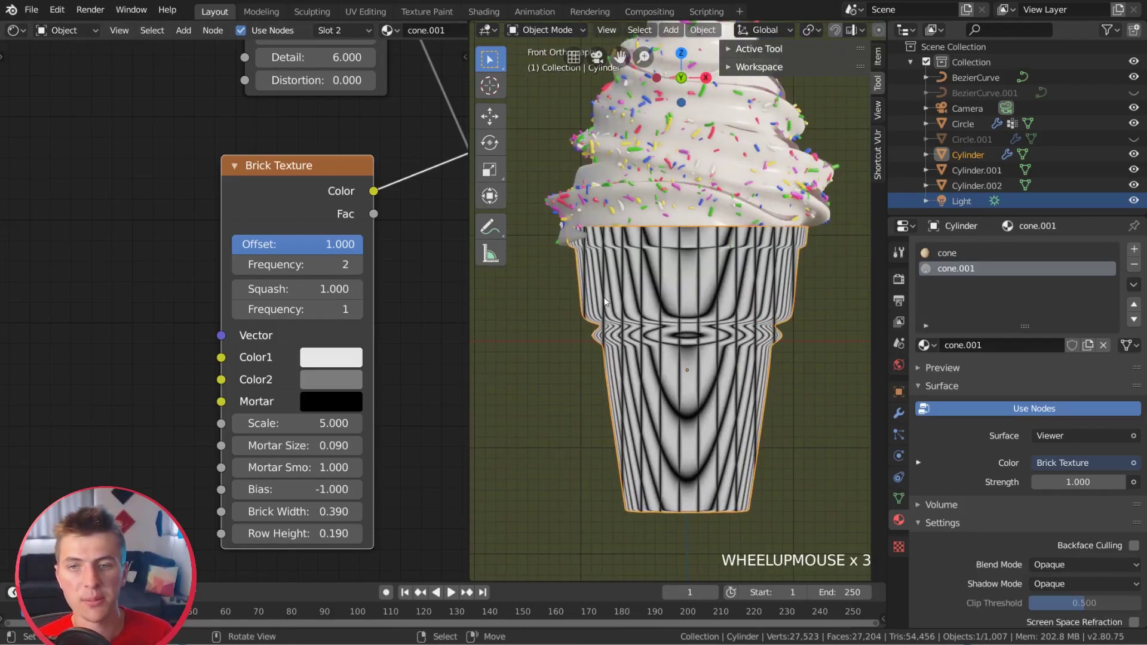
middle_click(644, 285)
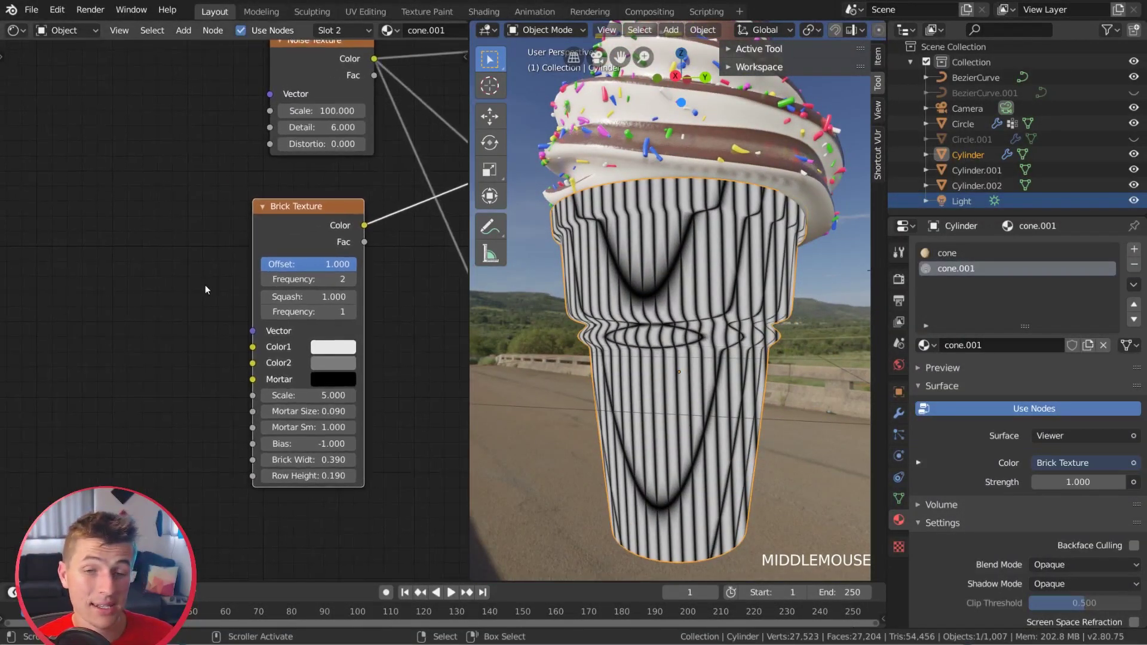
scroll("down", 3)
scroll("up", 3)
middle_click(549, 261)
scroll("down", 3)
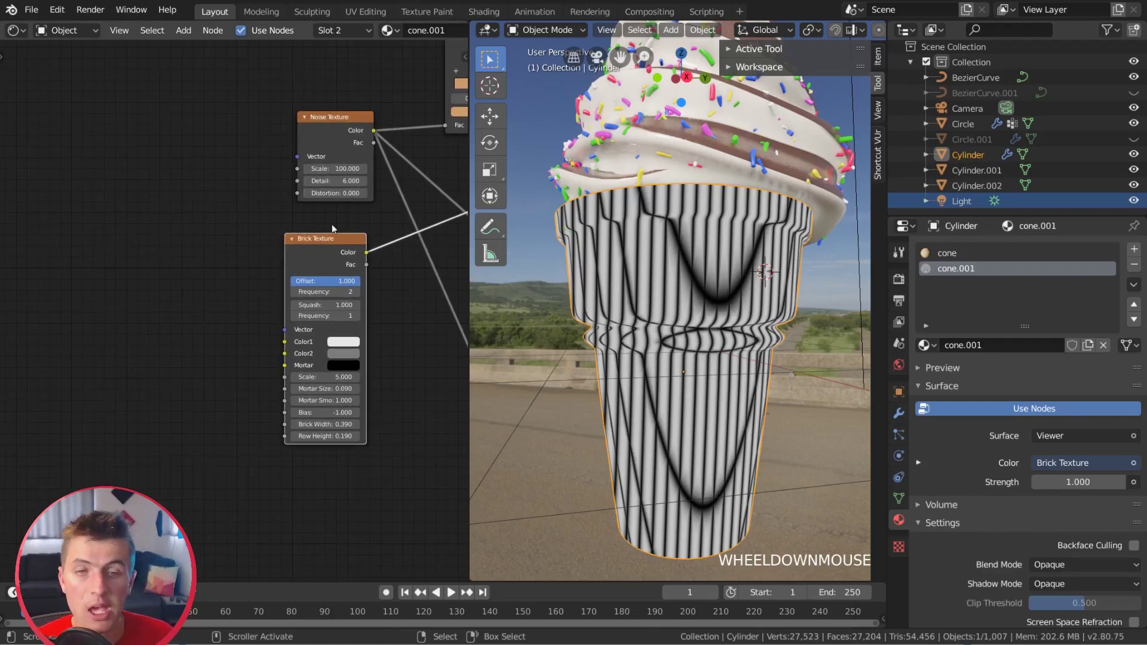
- Add Texture Coordinate and Mapping nodes (Ctrl+T) and feed UV into the Brick Texture's vector
left_click(349, 129)
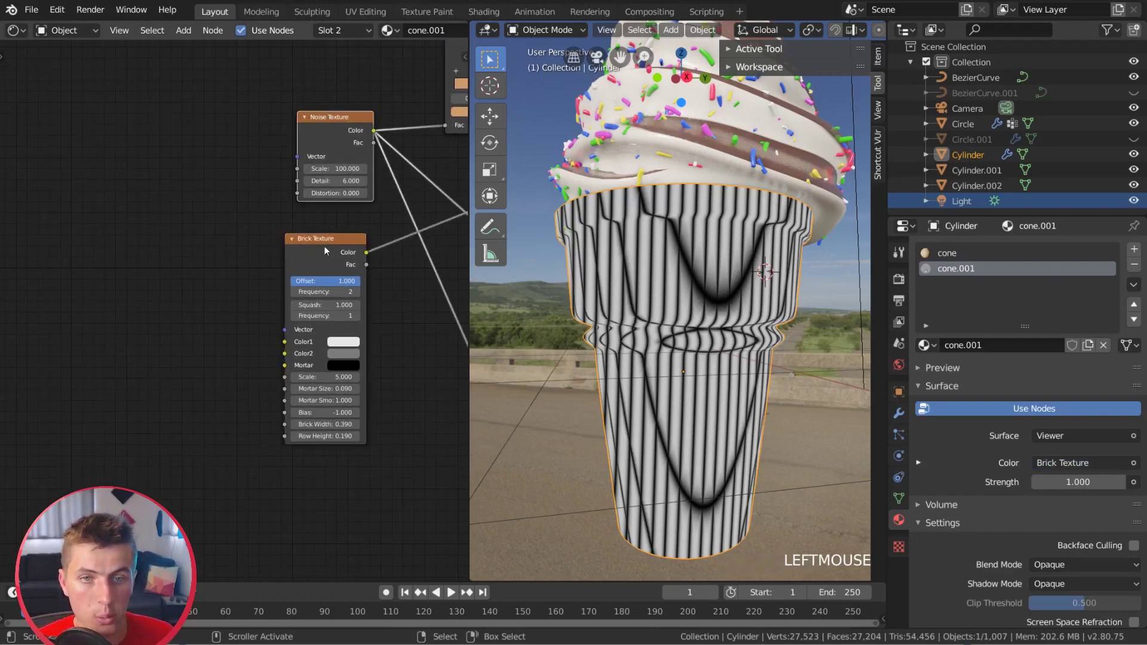
left_click(331, 248)
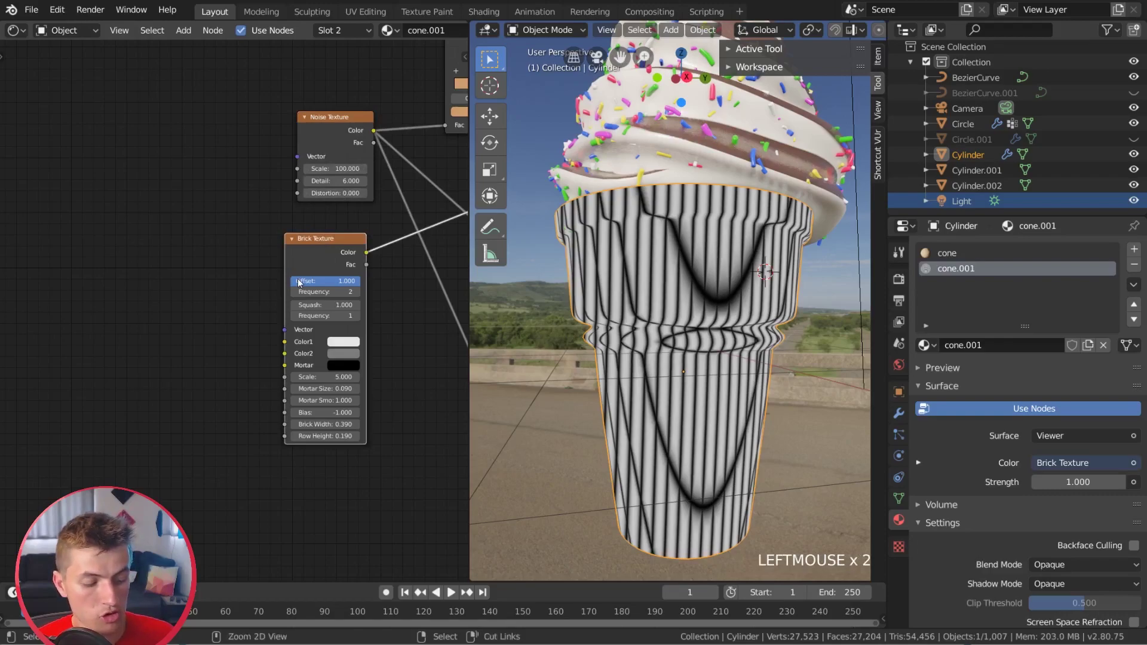
key("ctrl+t")
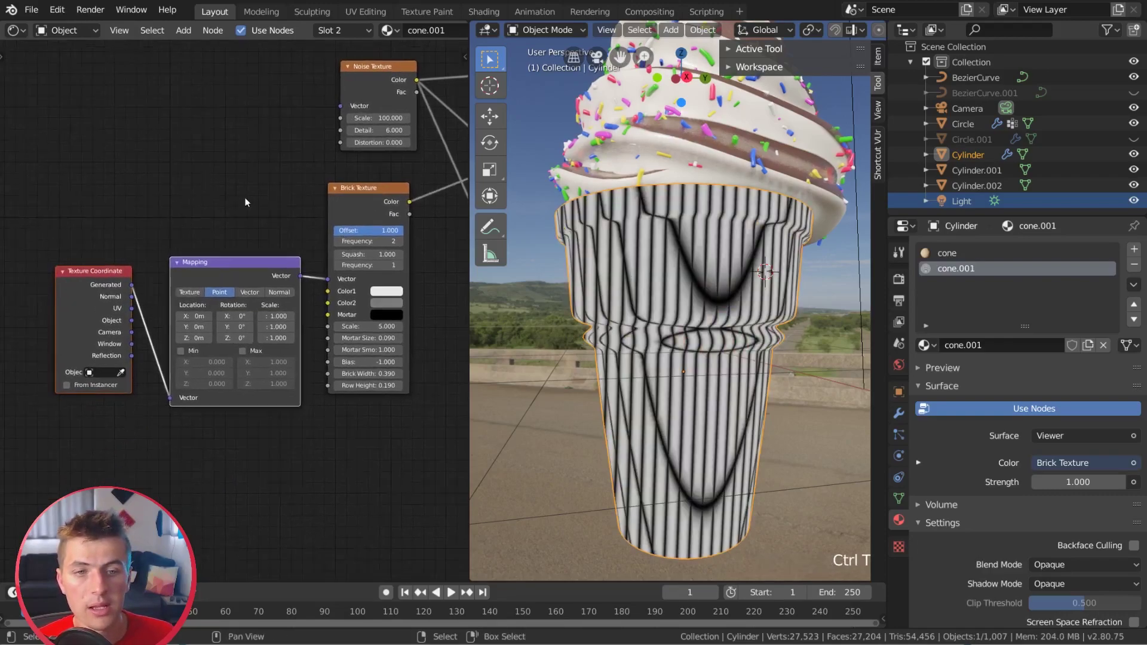
left_click(65, 267)
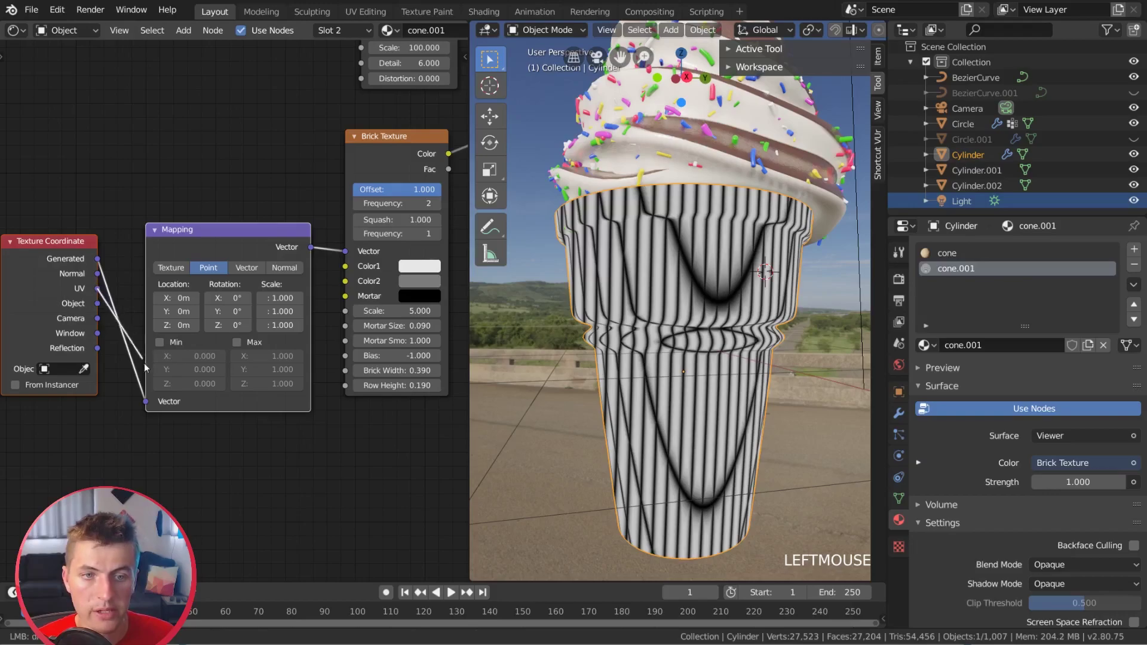
left_click(156, 405)
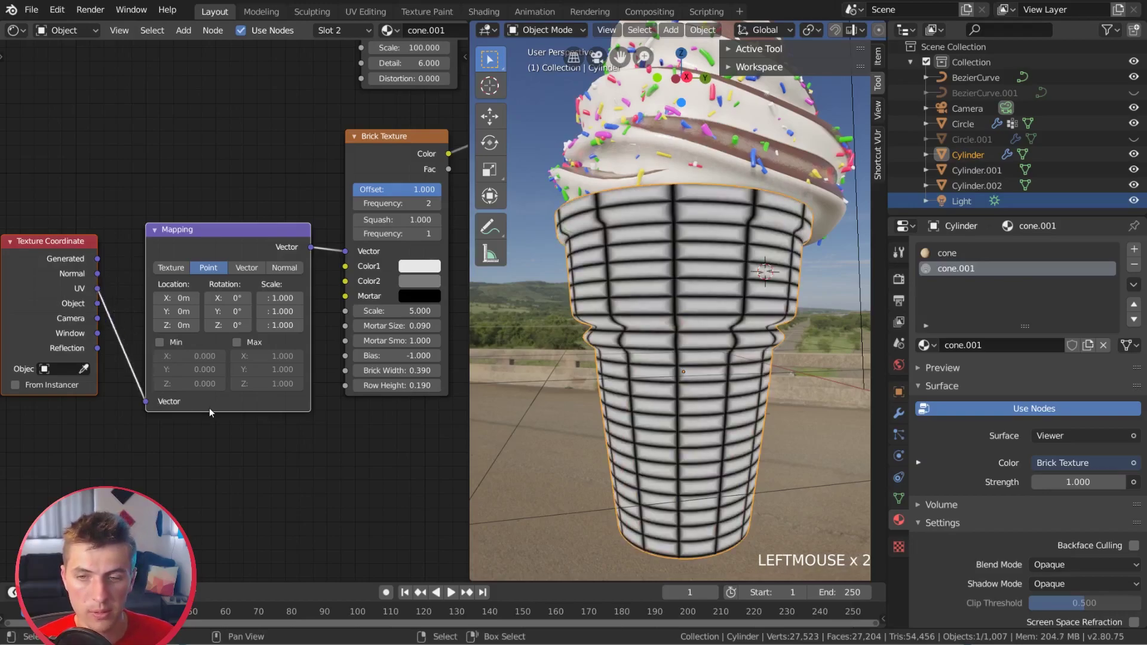
scroll("down", 3)
middle_click(734, 363)
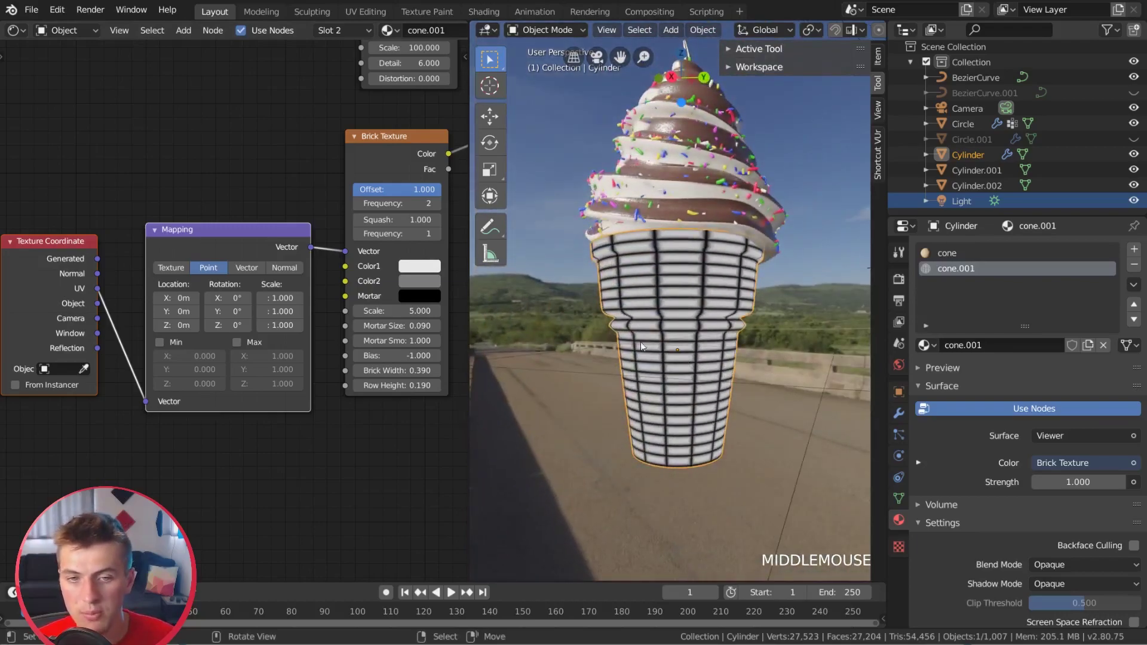
key("KP_1")
scroll("up", 3)
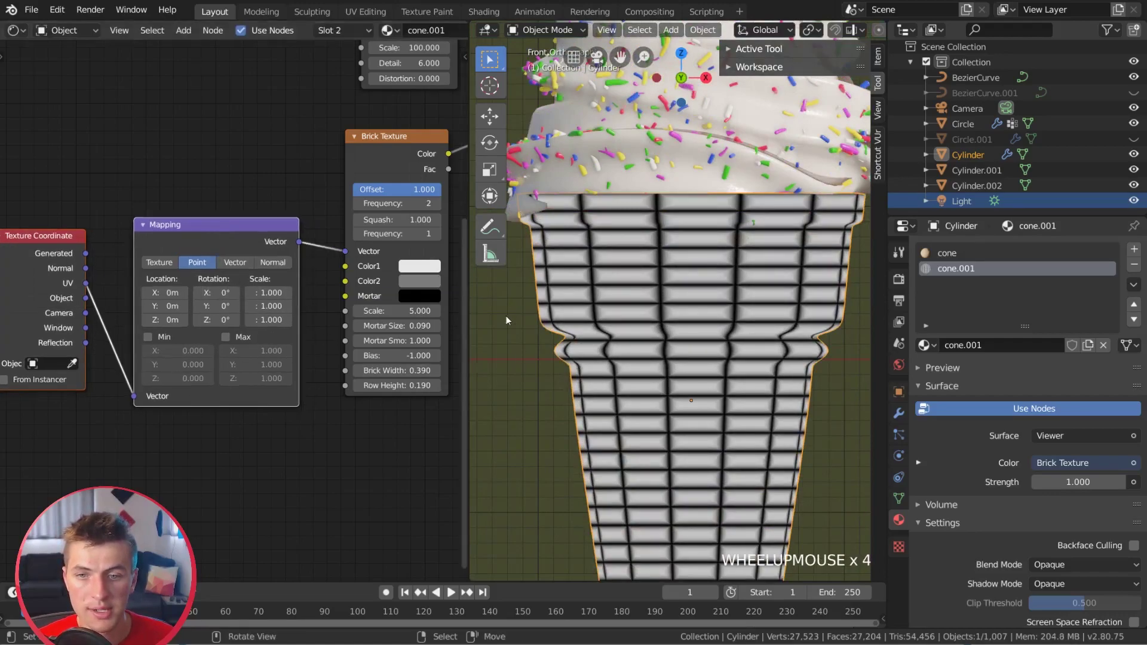
scroll("down", 3)
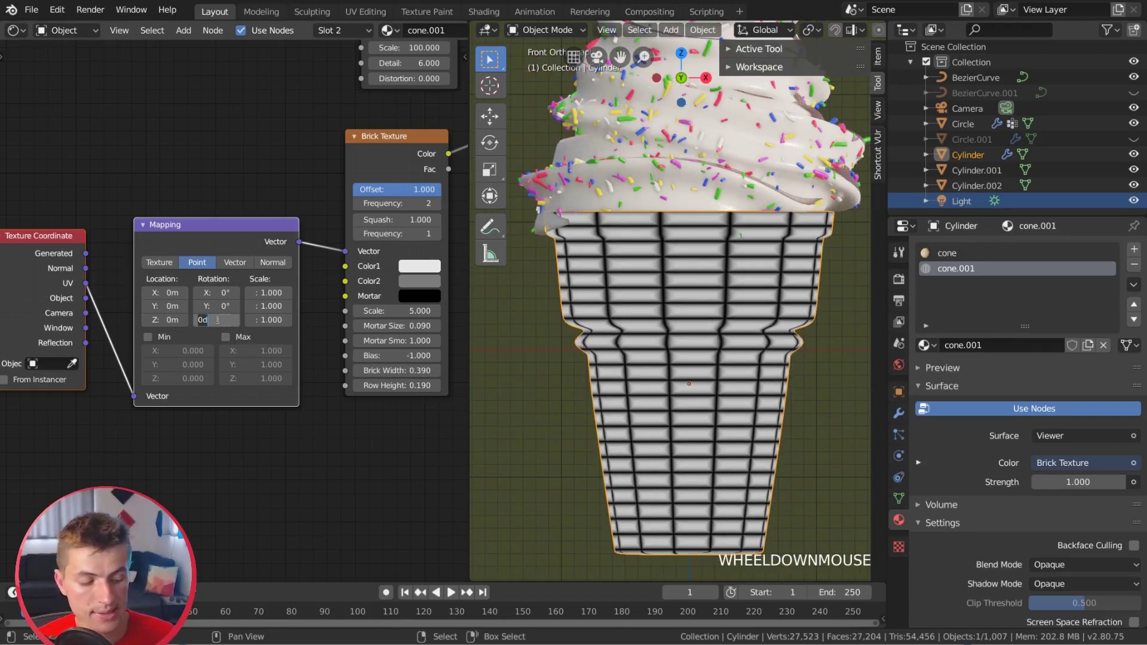
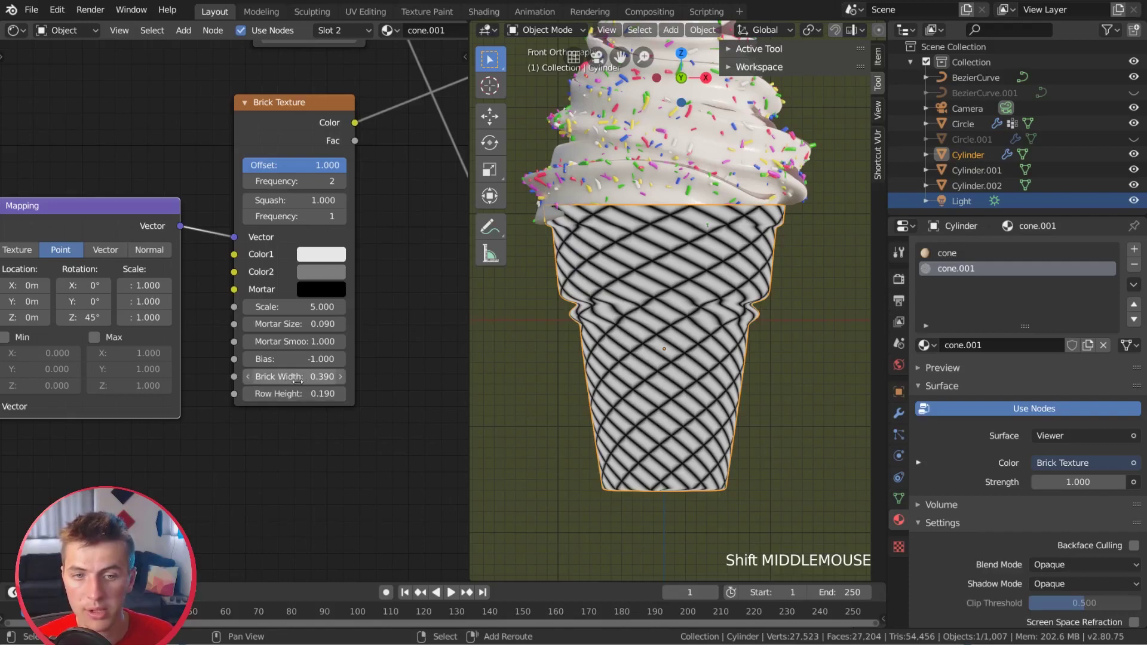
- Rotate the Mapping 45° on Z and set brick width and row height to 0.26, scale 5.14
scroll("up", 3)
scroll("down", 3)
scroll("up", 3)
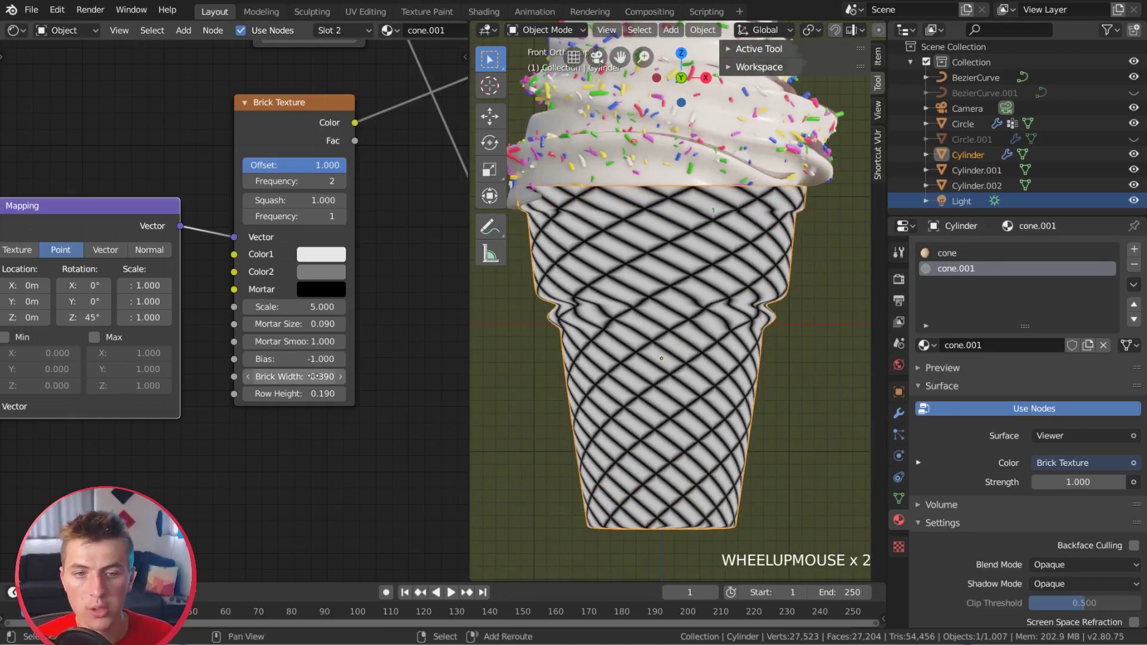
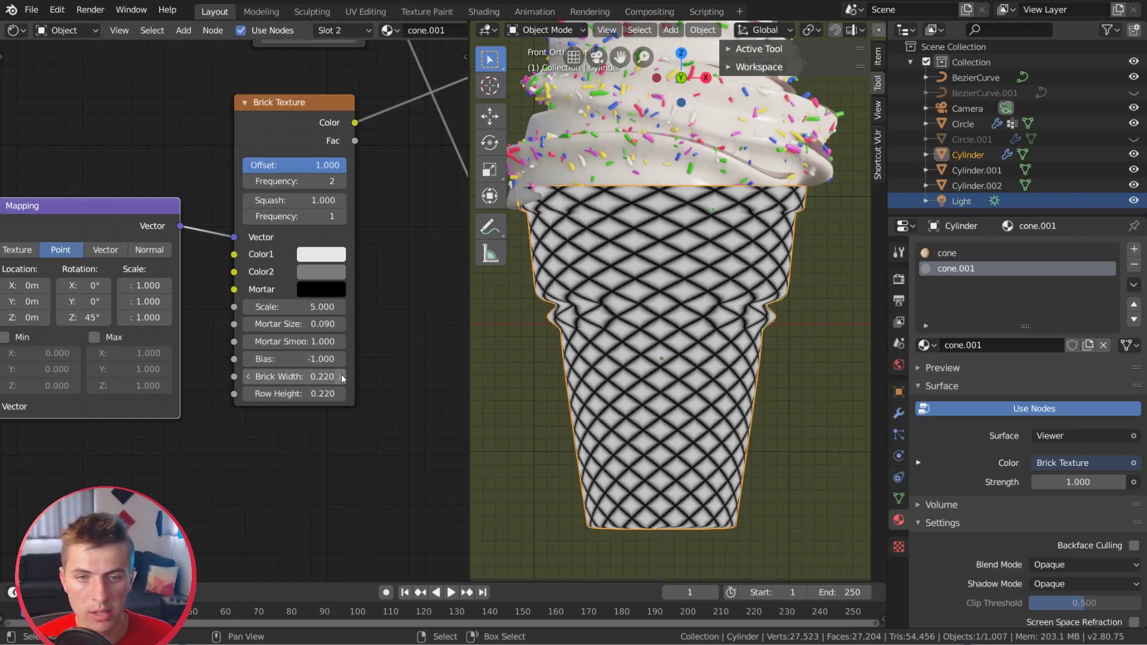
left_click(346, 379)
left_click(352, 396)
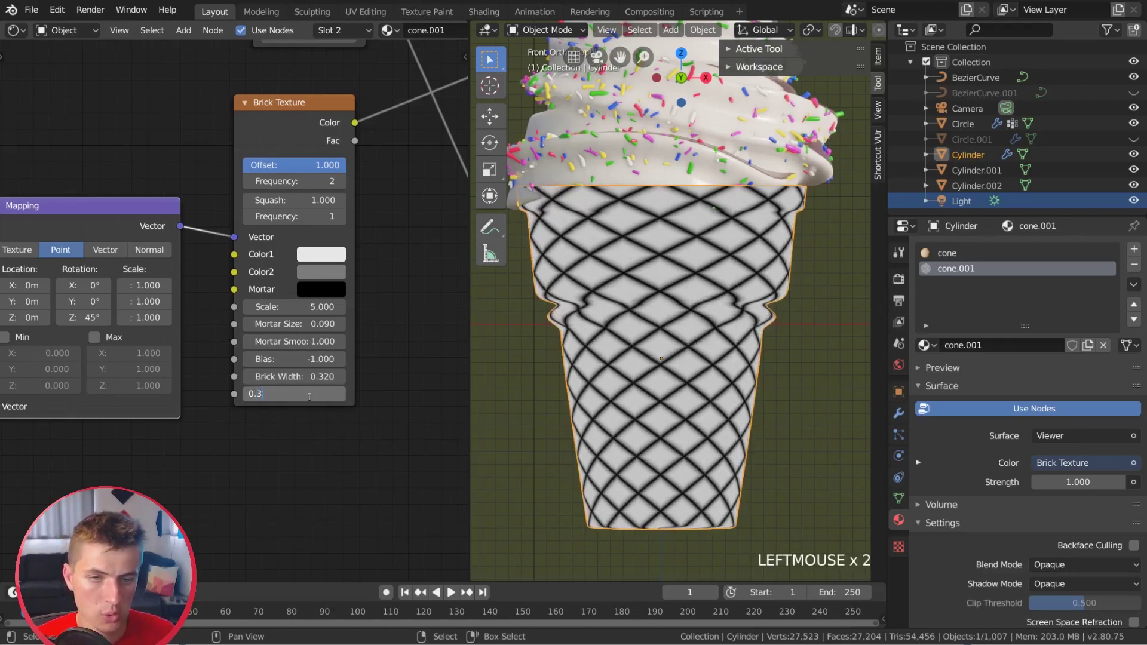
key("BackSpace")
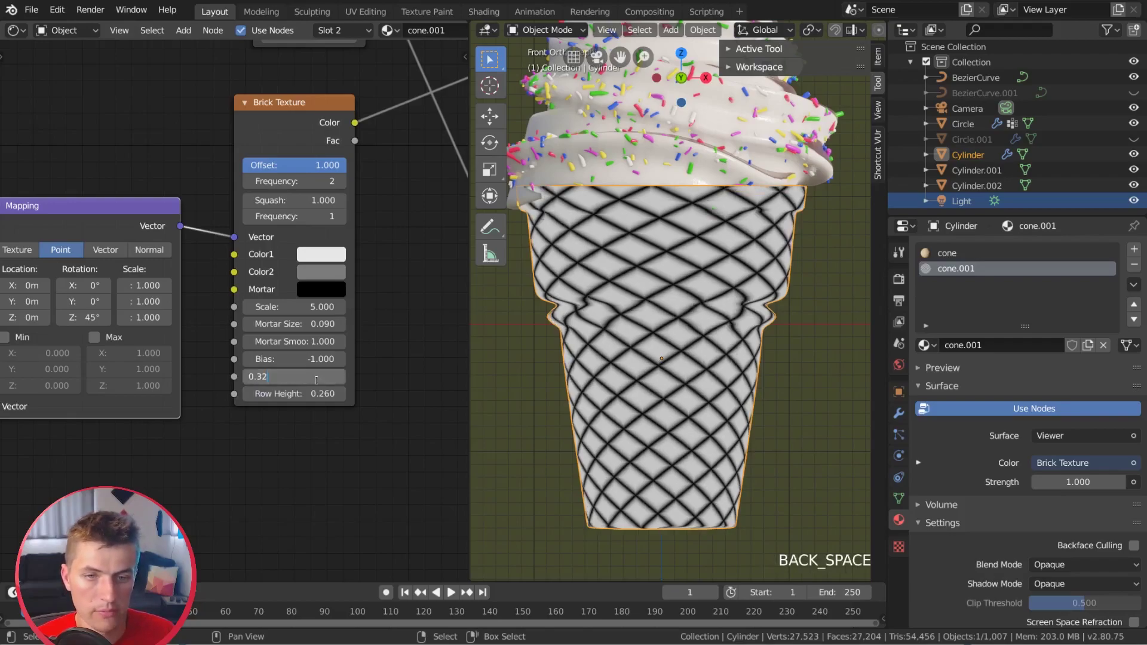
scroll("down", 3)
middle_click(617, 341)
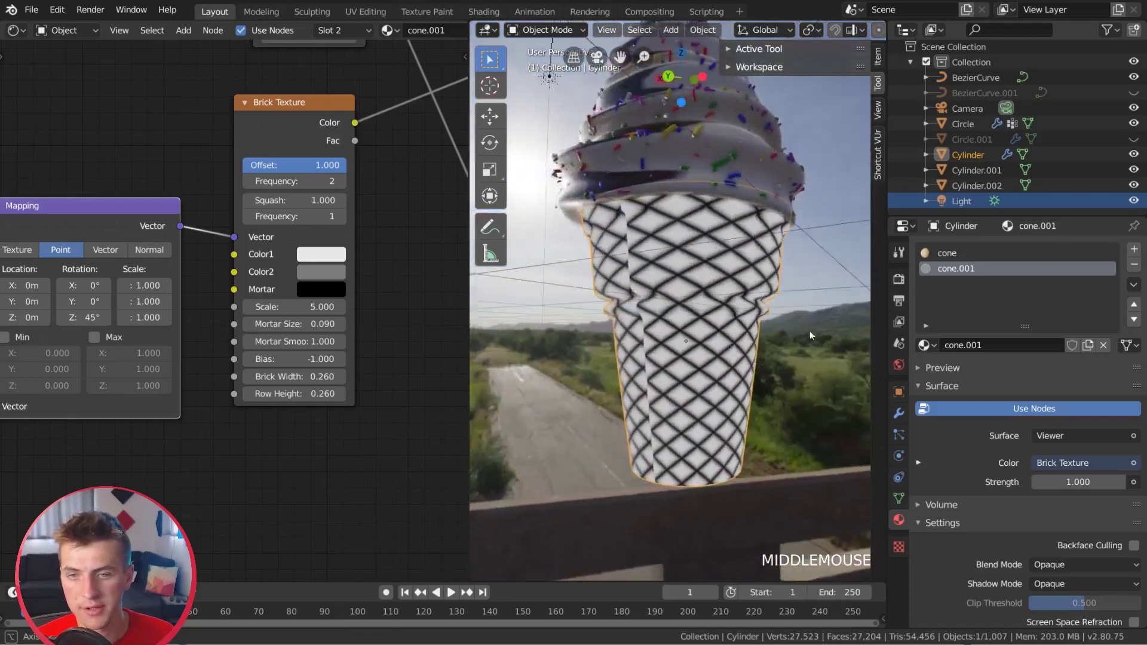
key("KP_1")
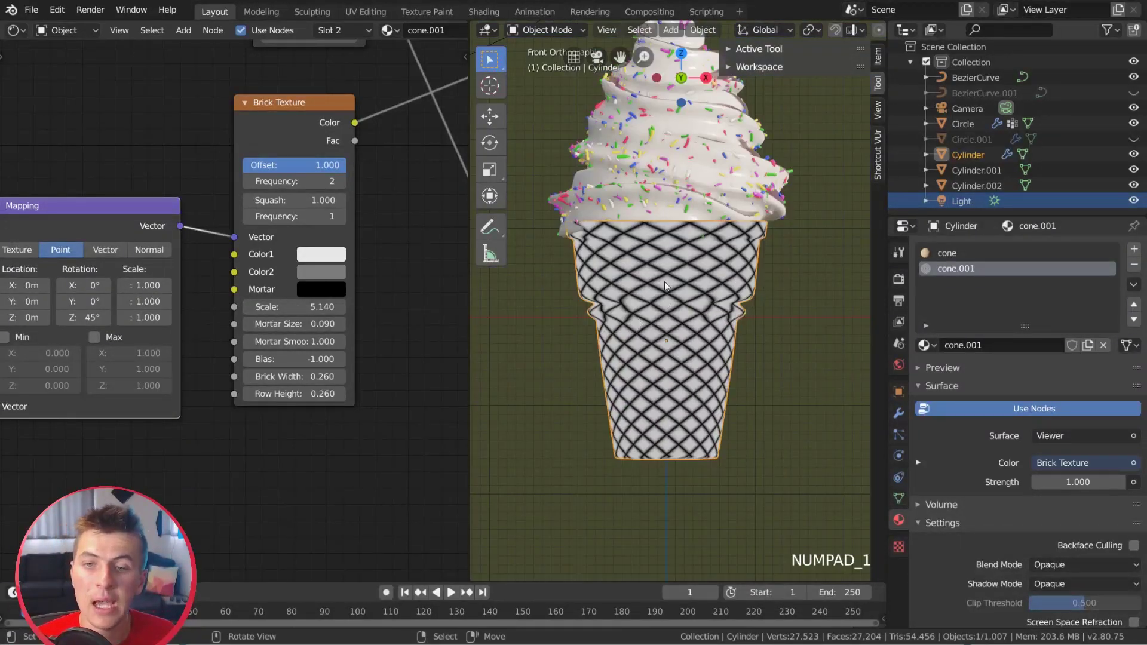
scroll("up", 3)
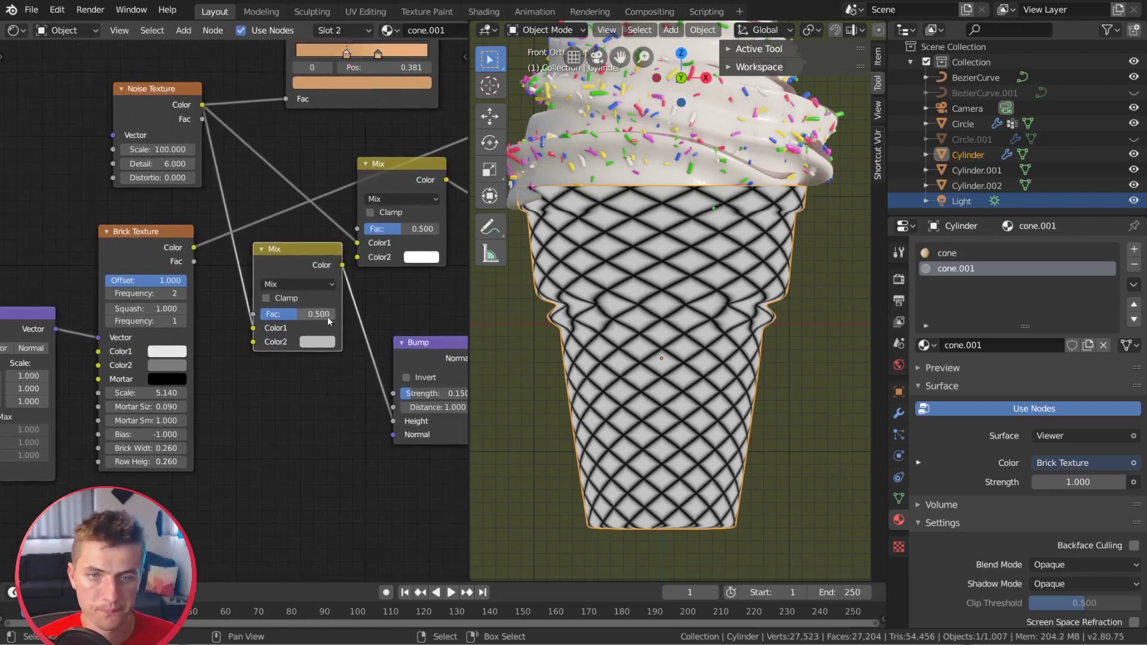
- Set the lower Mix node to Multiply and preview the Brick Texture pattern on the cone
middle_click(303, 285)
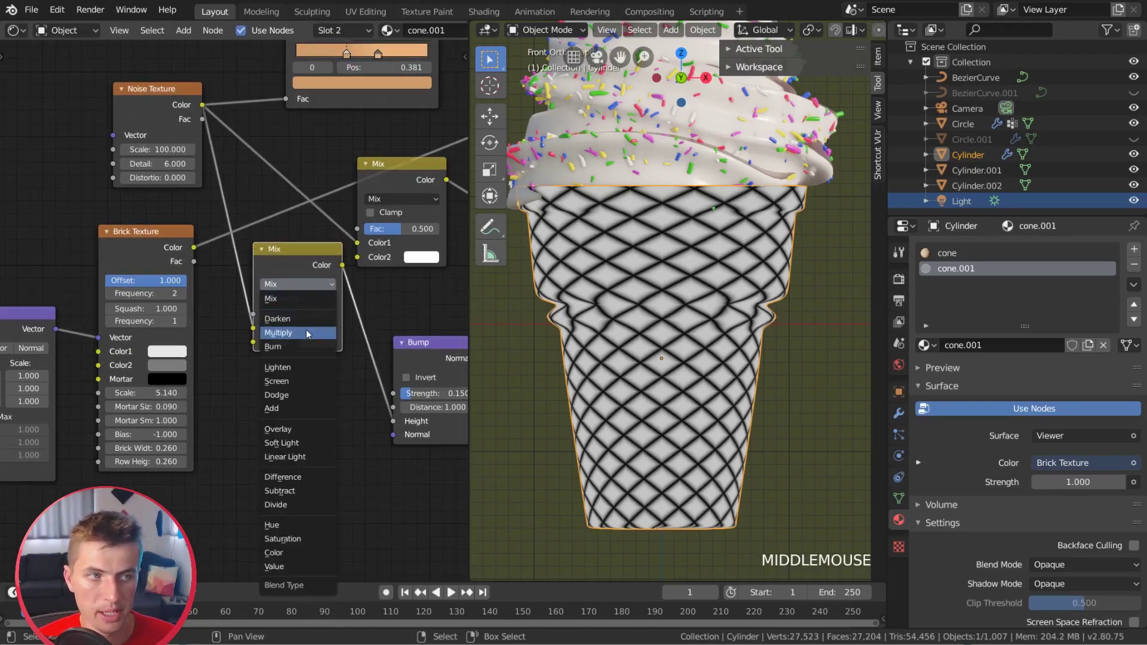
left_click(196, 248)
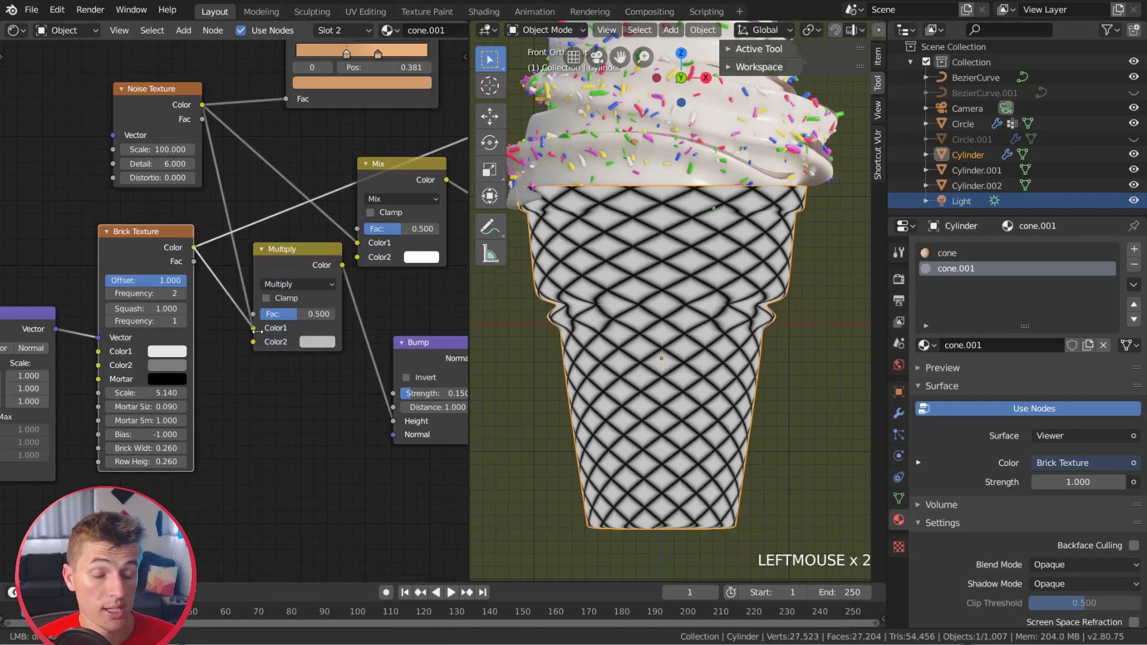
left_click(176, 97)
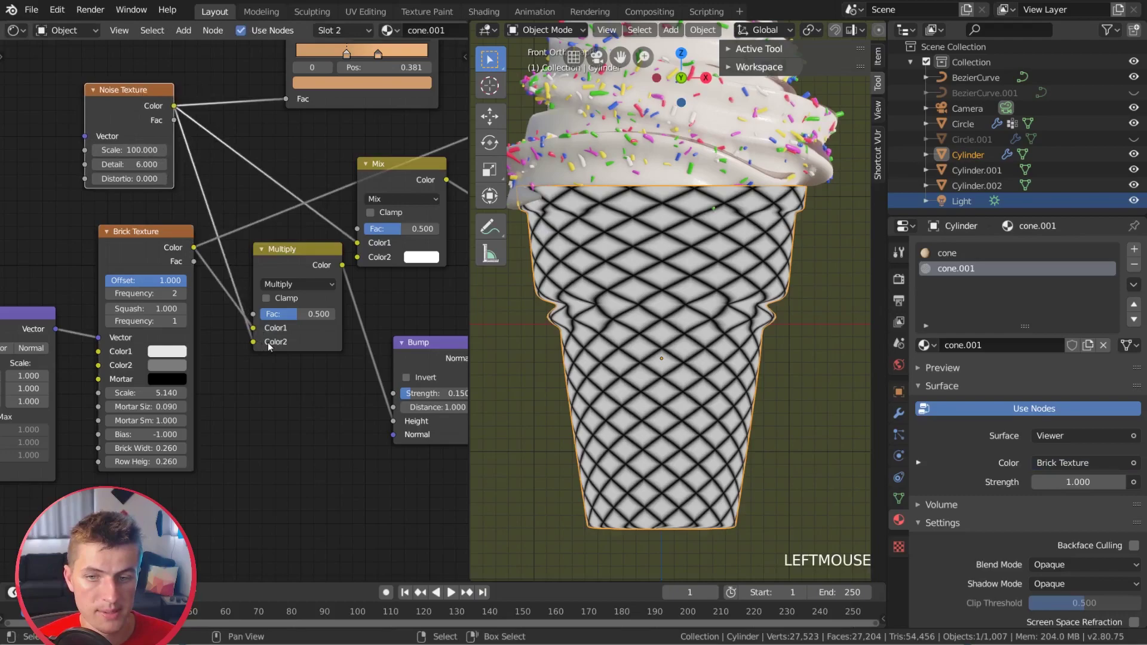
left_click(266, 274)
scroll("up", 3)
scroll("up", 3)
scroll("down", 3)
- Preview the Multiply node's combined noise-and-brick result on the cone
left_click(347, 358)
scroll("down", 3)
middle_click(621, 300)
scroll("down", 3)
left_click(249, 273)
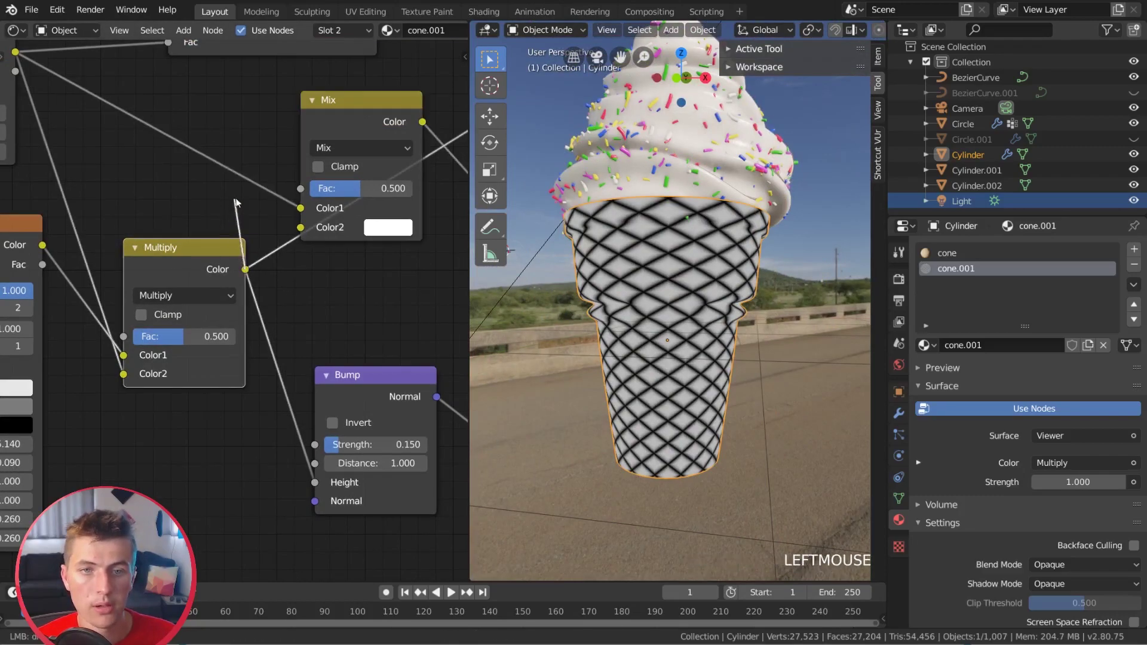
- Rewire the bump chain and show the full Principled BSDF waffle shader on the cone
left_click(367, 113)
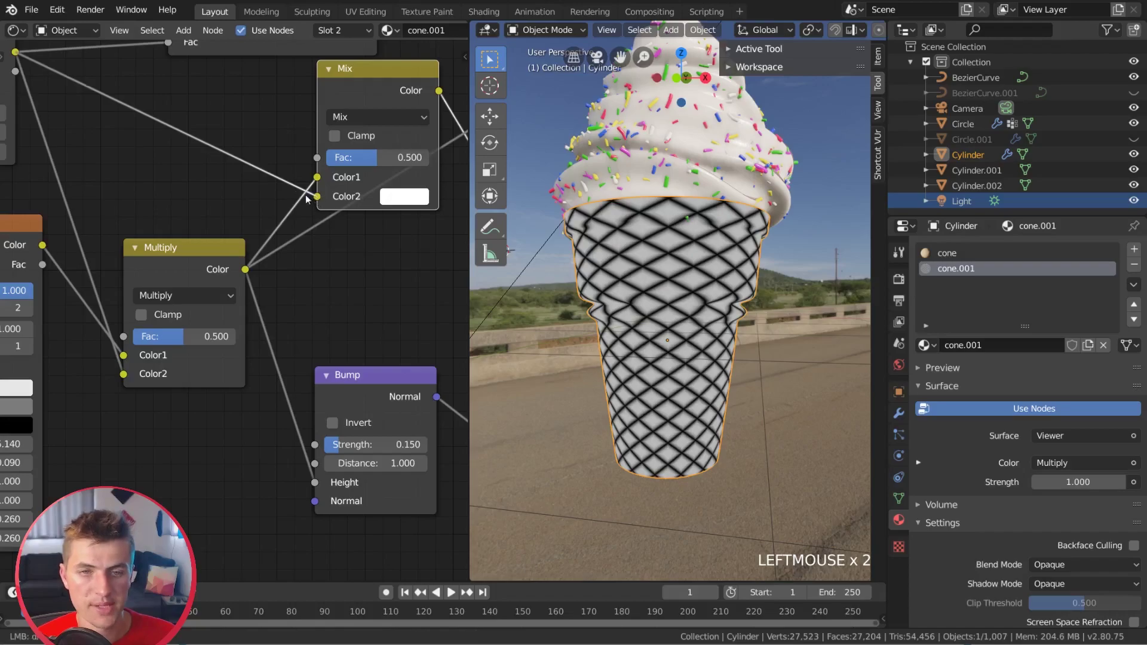
left_click(255, 175)
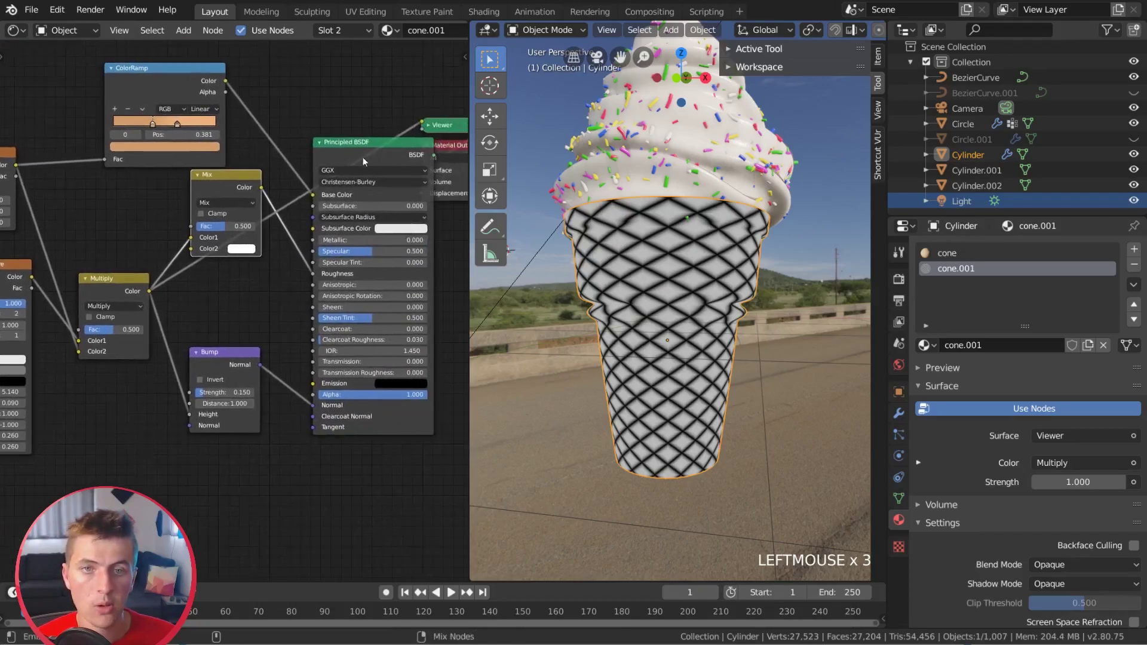
left_click(374, 149)
left_click(377, 158)
scroll("up", 3)
scroll("up", 3)
middle_click(658, 349)
scroll("up", 3)
left_click(144, 379)
- Invert the Bump node, set mortar size 0.040 and Multiply factor 0.845, and split the node editor
scroll("down", 3)
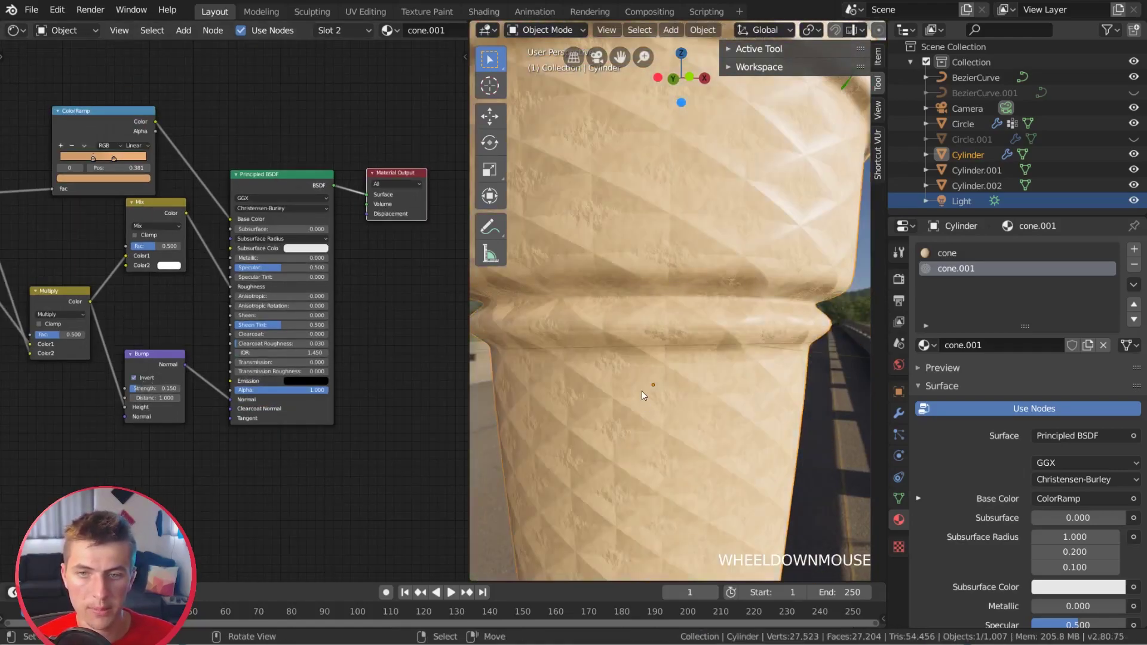
scroll("down", 3)
scroll("up", 3)
middle_click(653, 444)
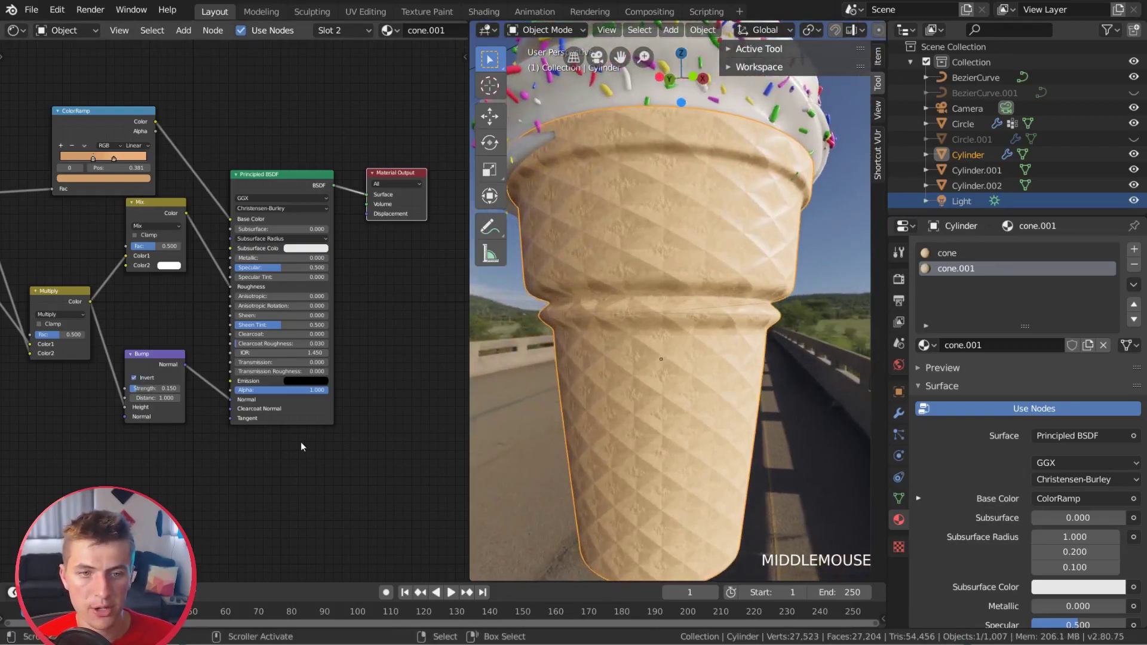
scroll("down", 3)
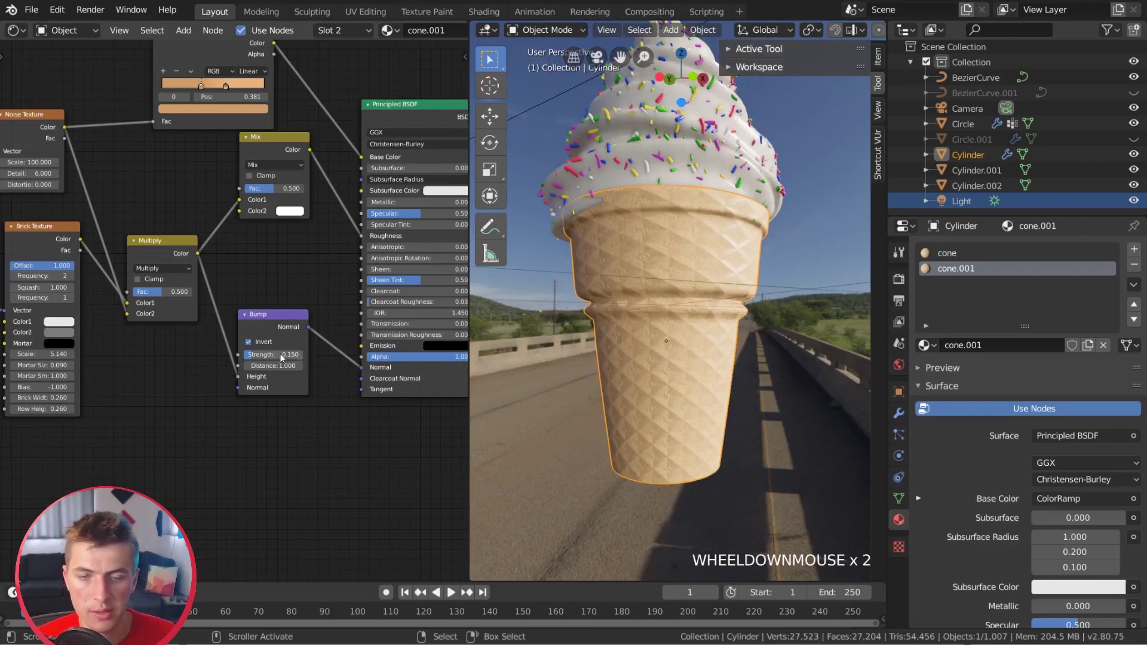
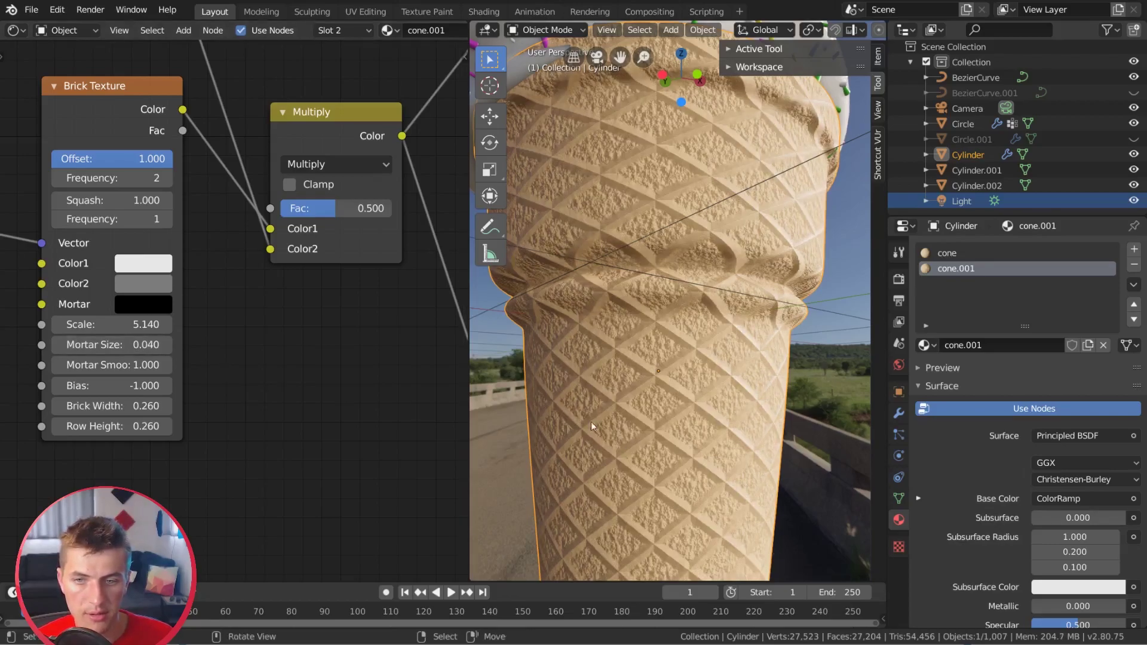
left_click(326, 332)
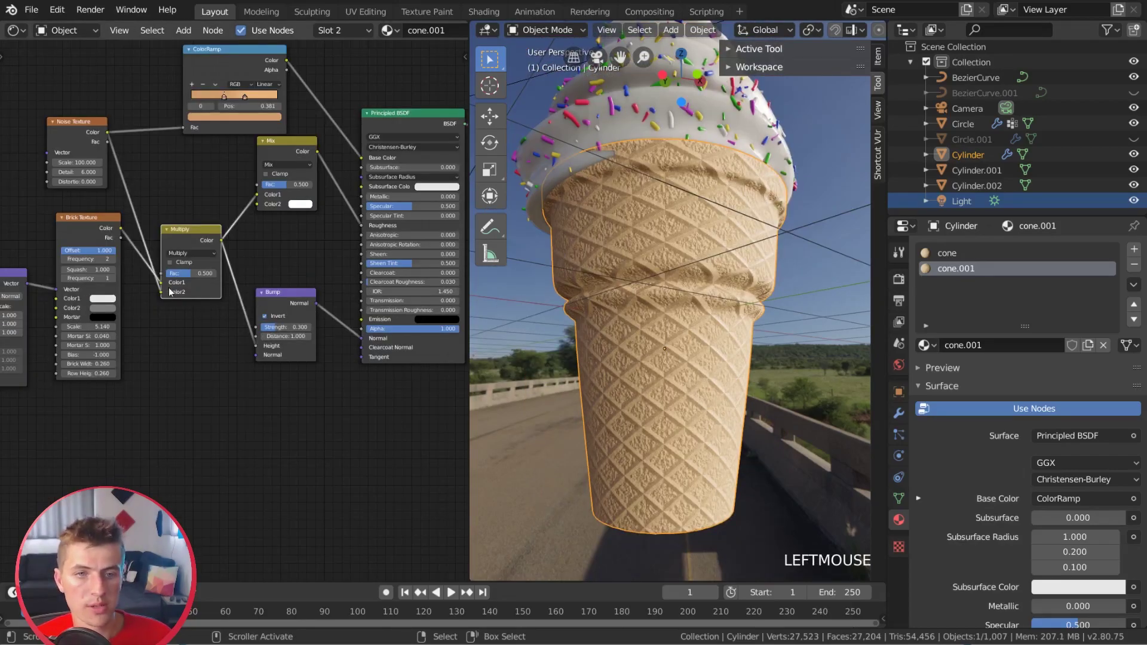
left_click(162, 299)
left_click(92, 222)
left_click(90, 131)
middle_click(664, 346)
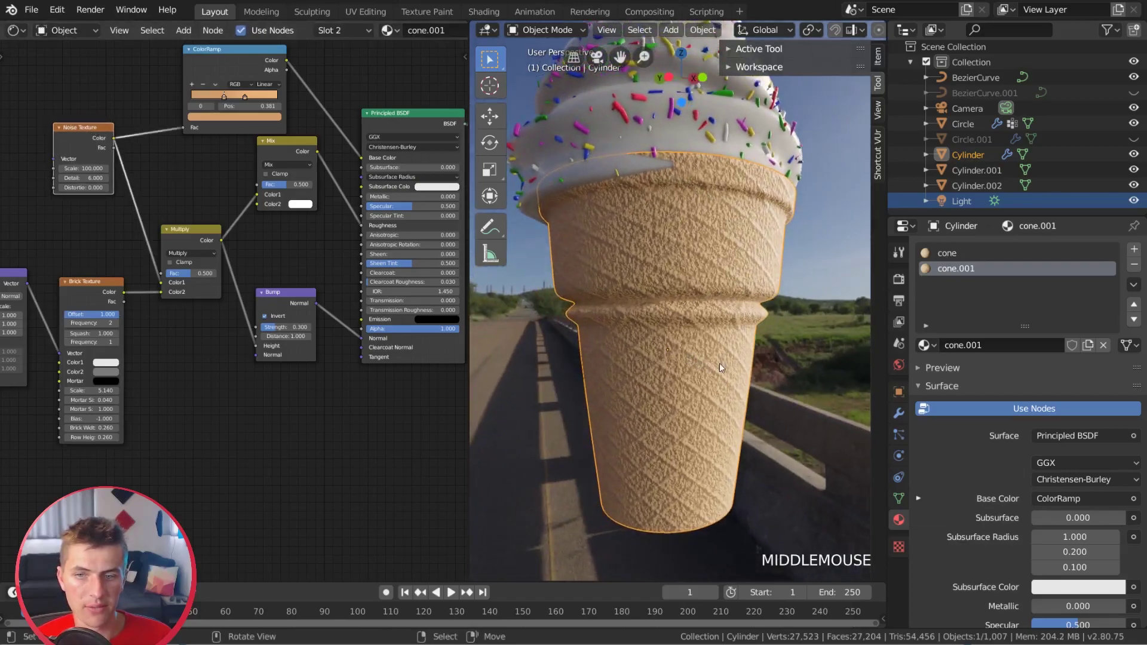
middle_click(709, 373)
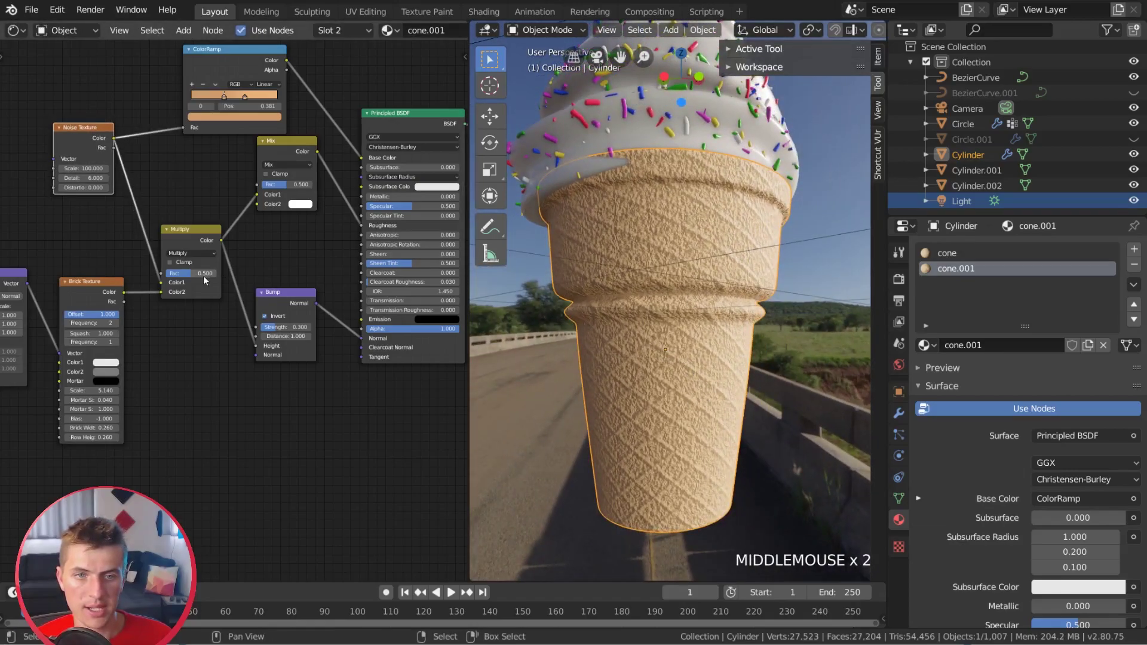
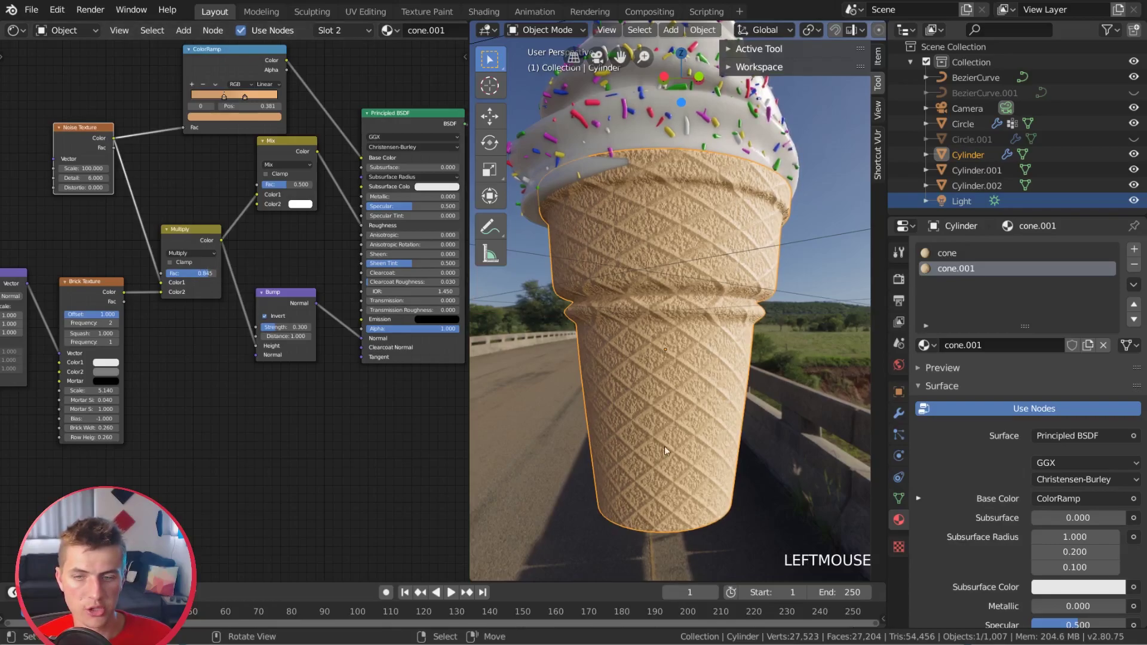
middle_click(664, 385)
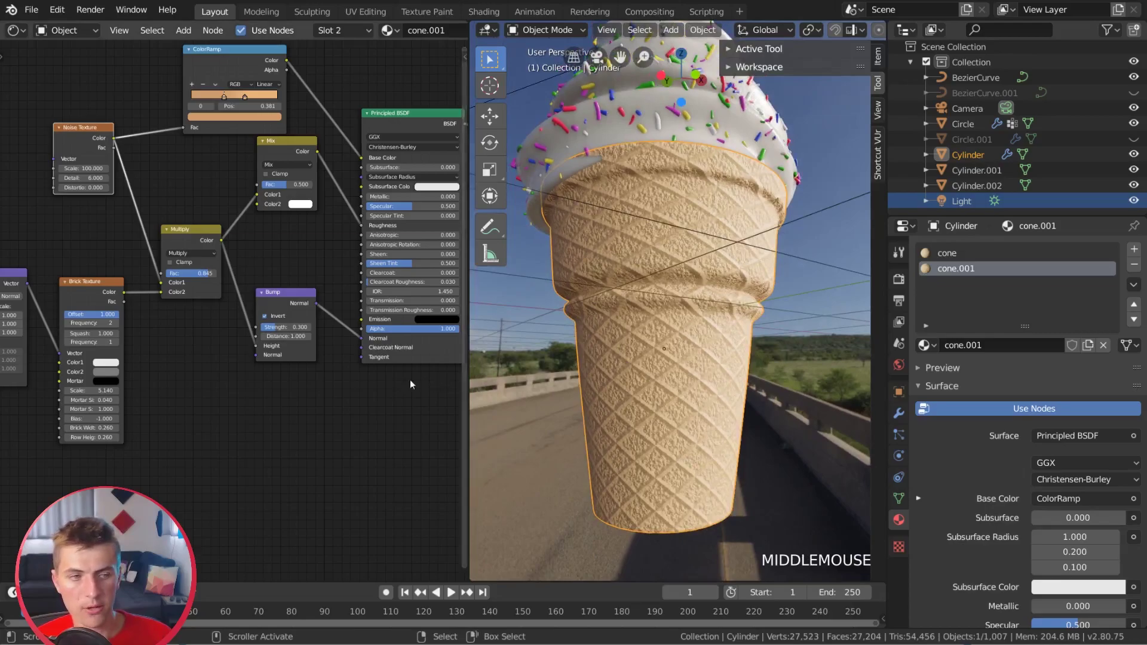
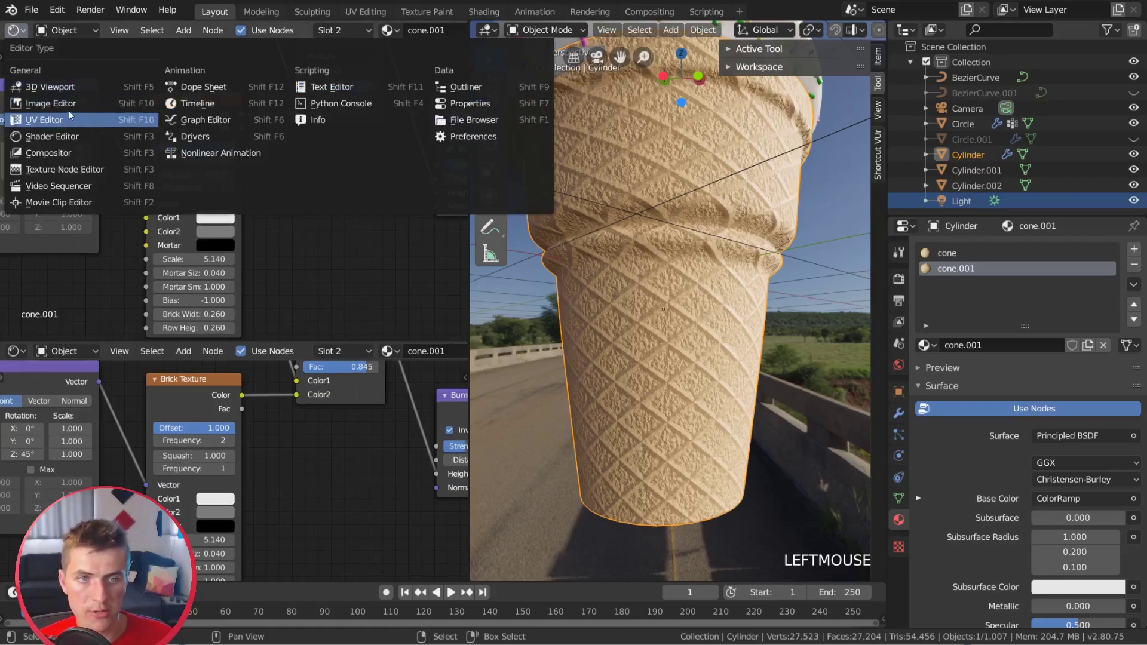
- Show the cone's UVs in an Image Editor and scale them down vertically in Edit Mode
left_click(74, 119)
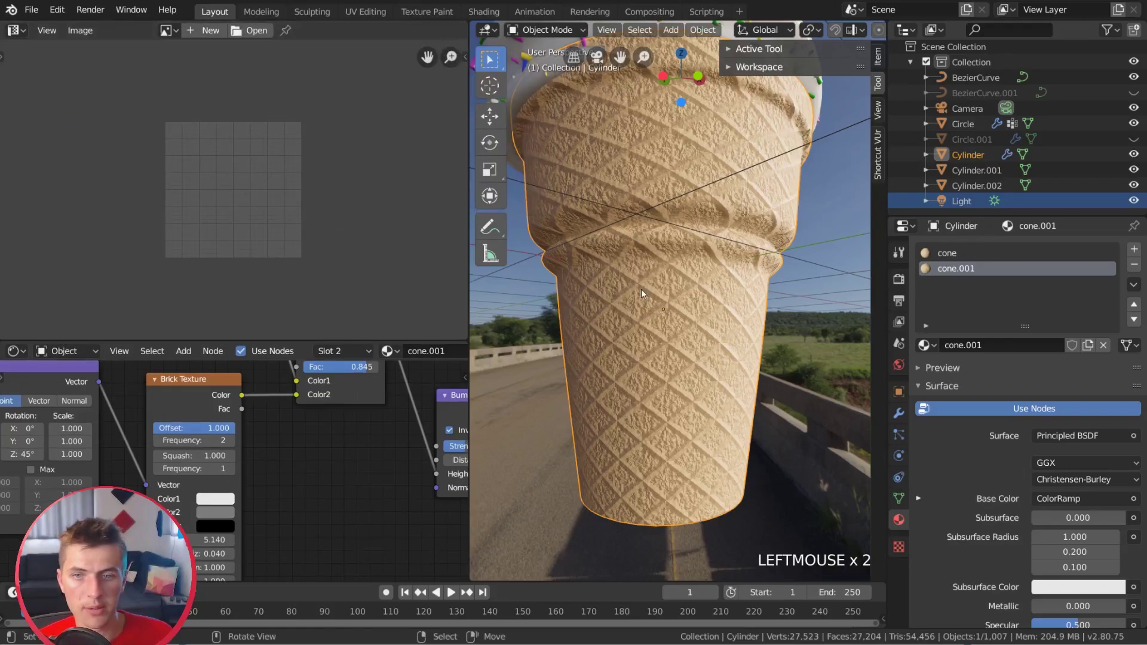
key("Tab")
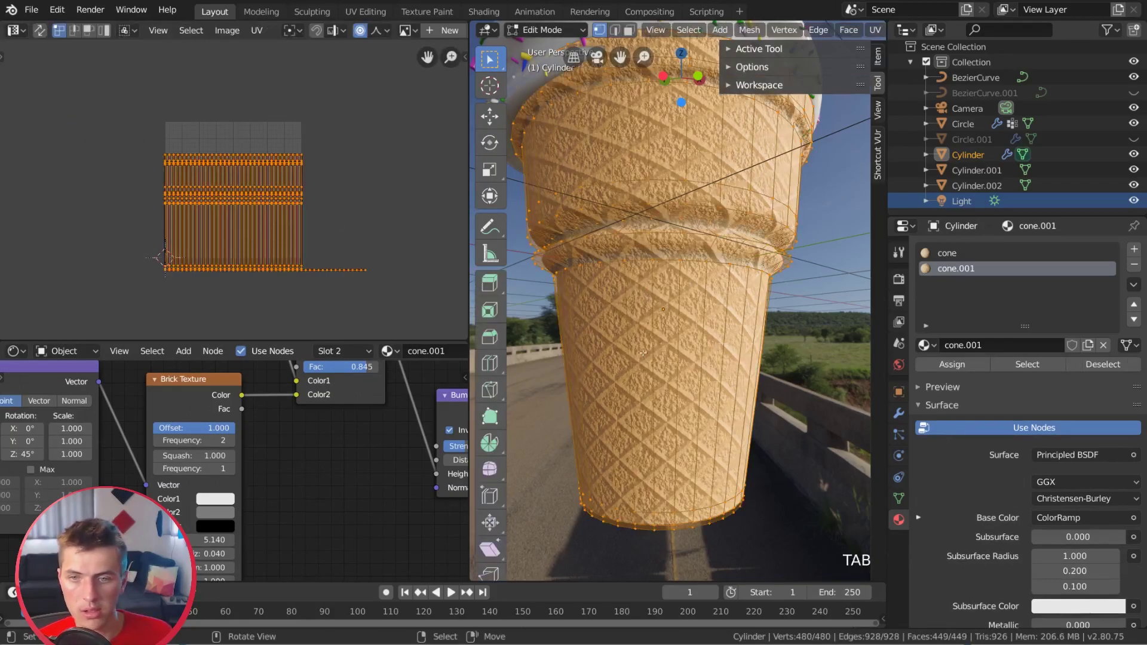
scroll("up", 3)
key("s")
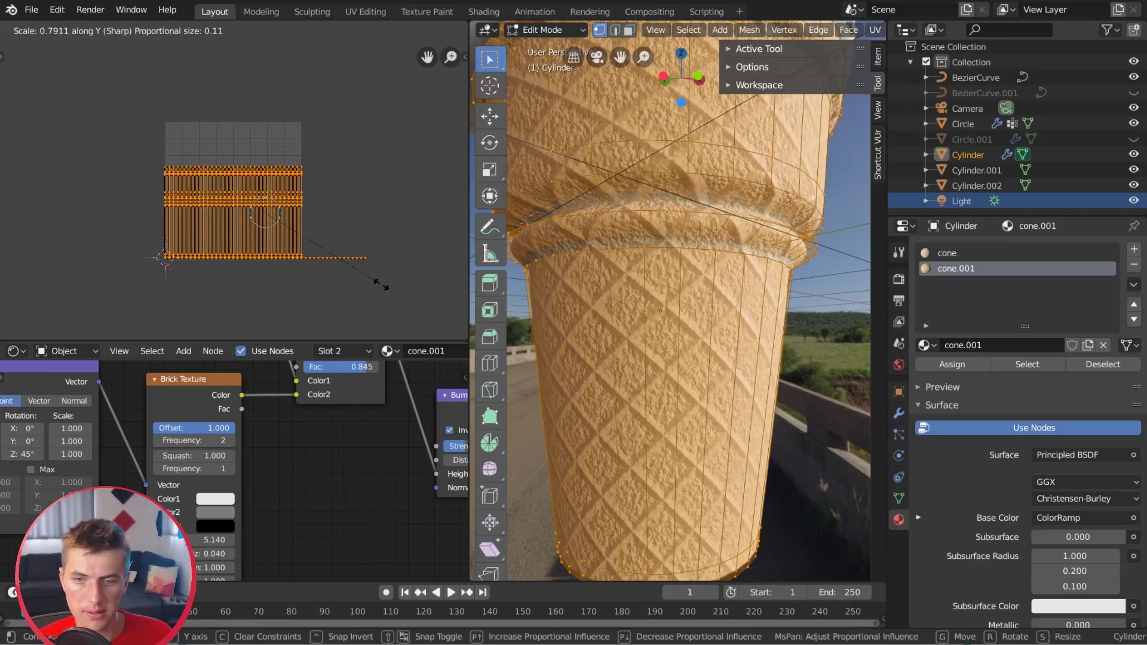
scroll("down", 3)
key("a")
key("Tab")
- Orbit the cone to inspect the less-stretched diamond waffle relief
scroll("up", 3)
middle_click(672, 334)
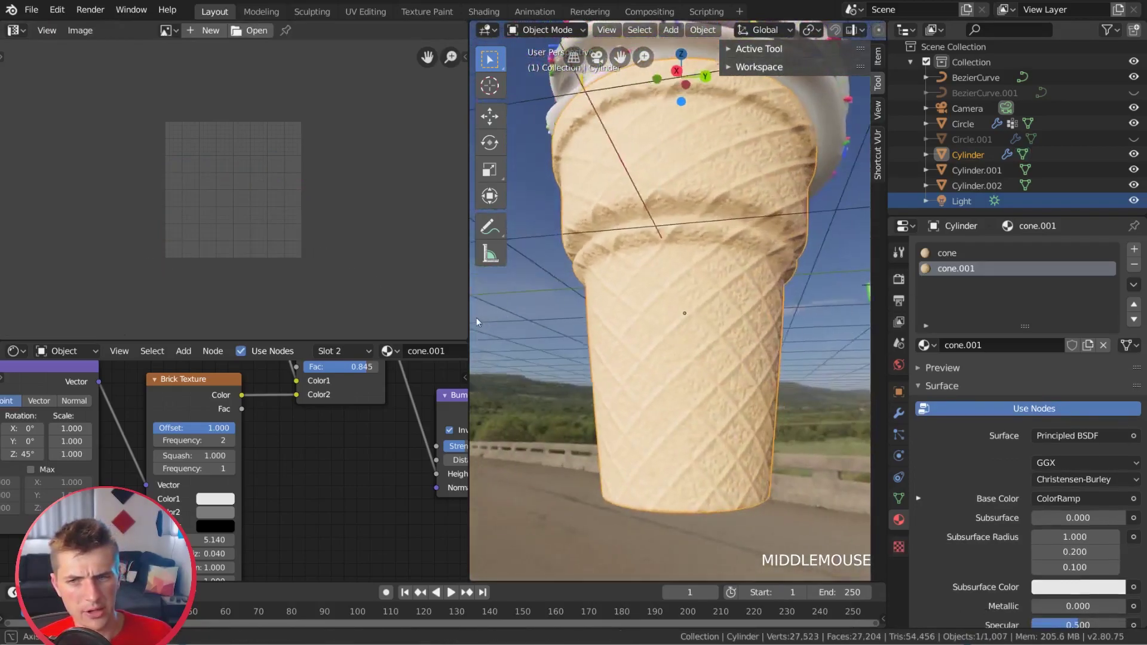
scroll("down", 3)
middle_click(736, 336)
scroll("up", 3)
scroll("down", 3)
middle_click(684, 318)
scroll("up", 3)
scroll("up", 3)
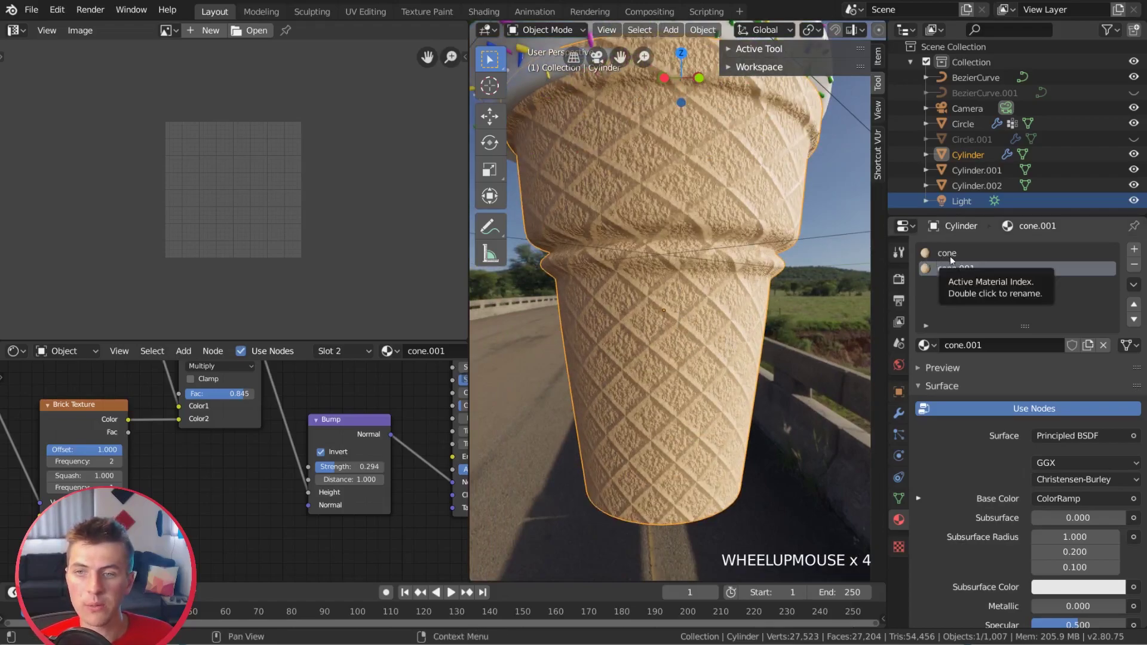
- Assign the plain cone material to every face of the cone in Edit Mode
left_click(961, 260)
key("Tab")
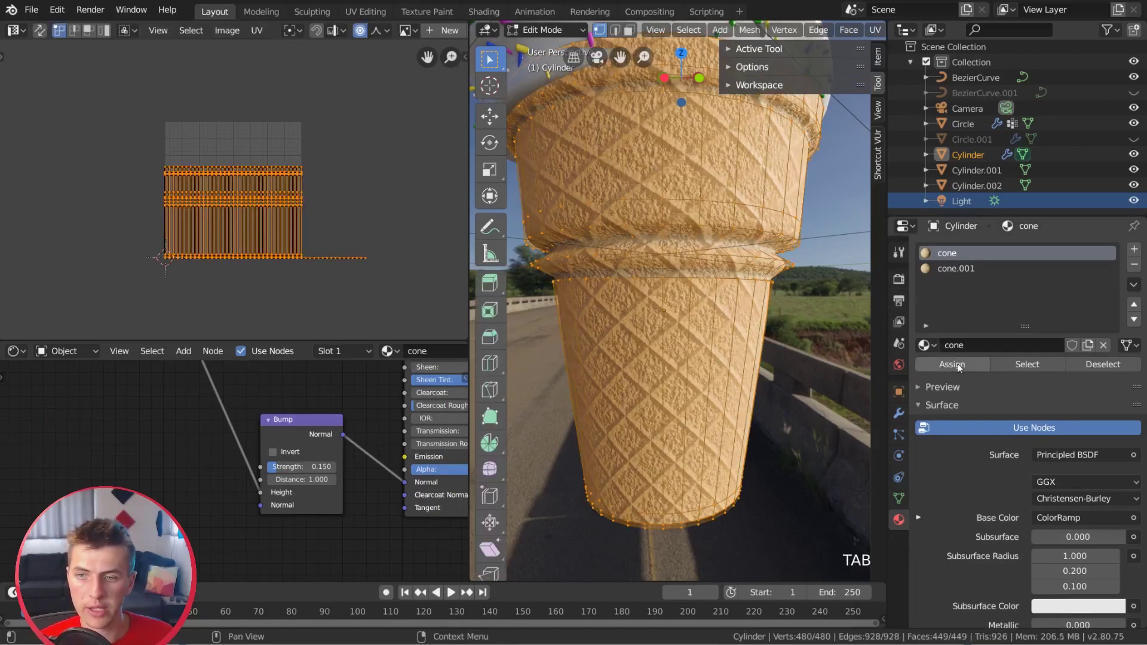
left_click(964, 367)
key("Tab")
key("Tab")
- Rename cone.001 to cone.waffle and switch to face select mode
left_click(966, 269)
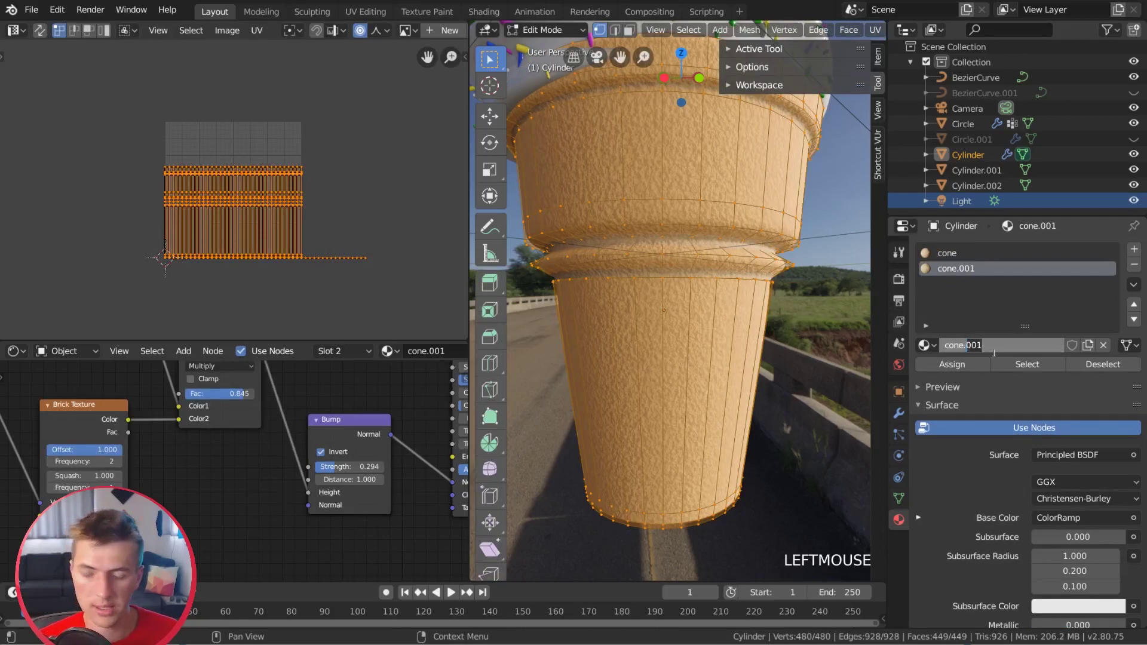
key("f")
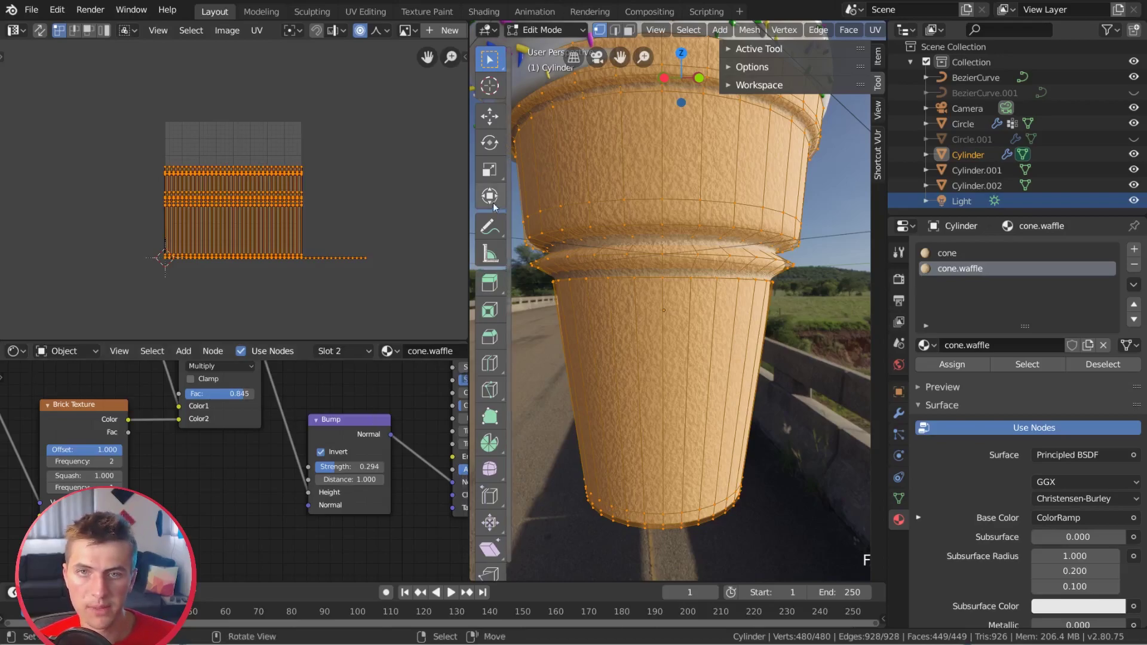
left_click(639, 34)
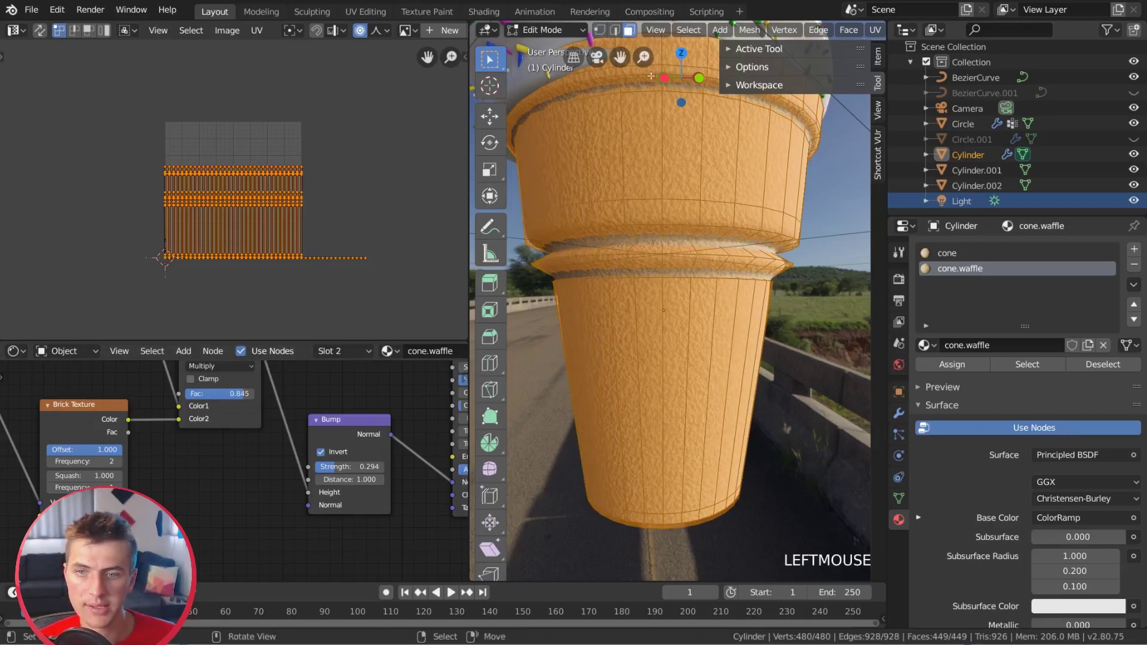
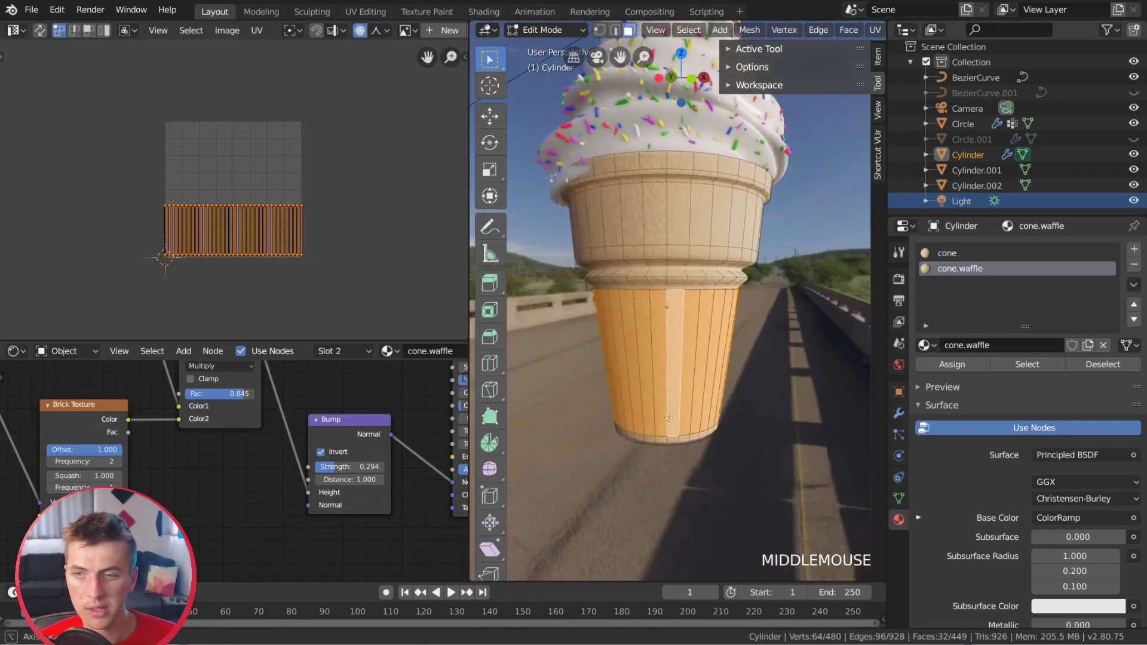
- Assign the cone.waffle material to the lower body faces and inspect the result in object mode
left_click(959, 372)
scroll("up", 3)
key("a")
key("Tab")
middle_click(624, 369)
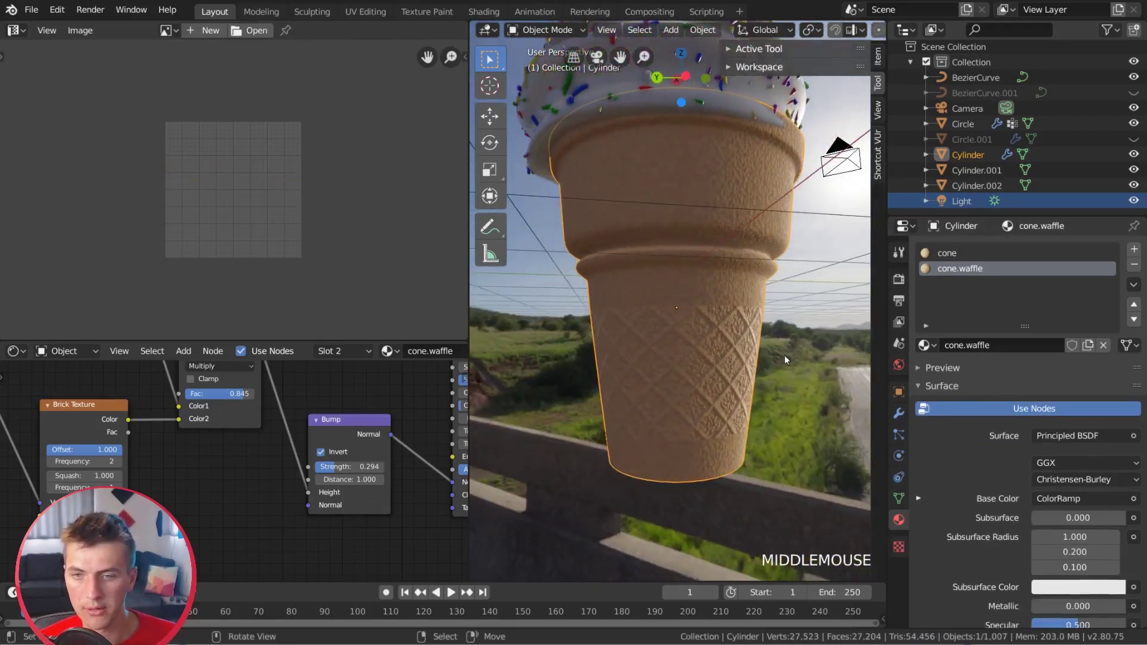
scroll("down", 3)
middle_click(766, 368)
scroll("up", 3)
scroll("up", 3)
scroll("down", 3)
middle_click(706, 343)
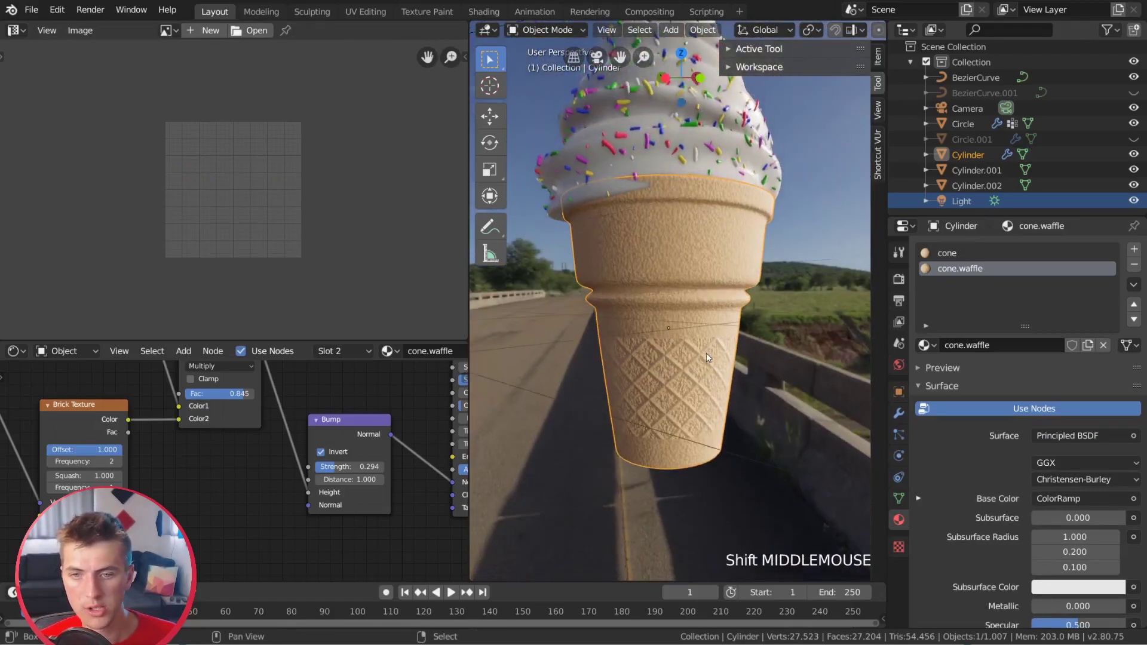
scroll("up", 3)
right_click(710, 379)
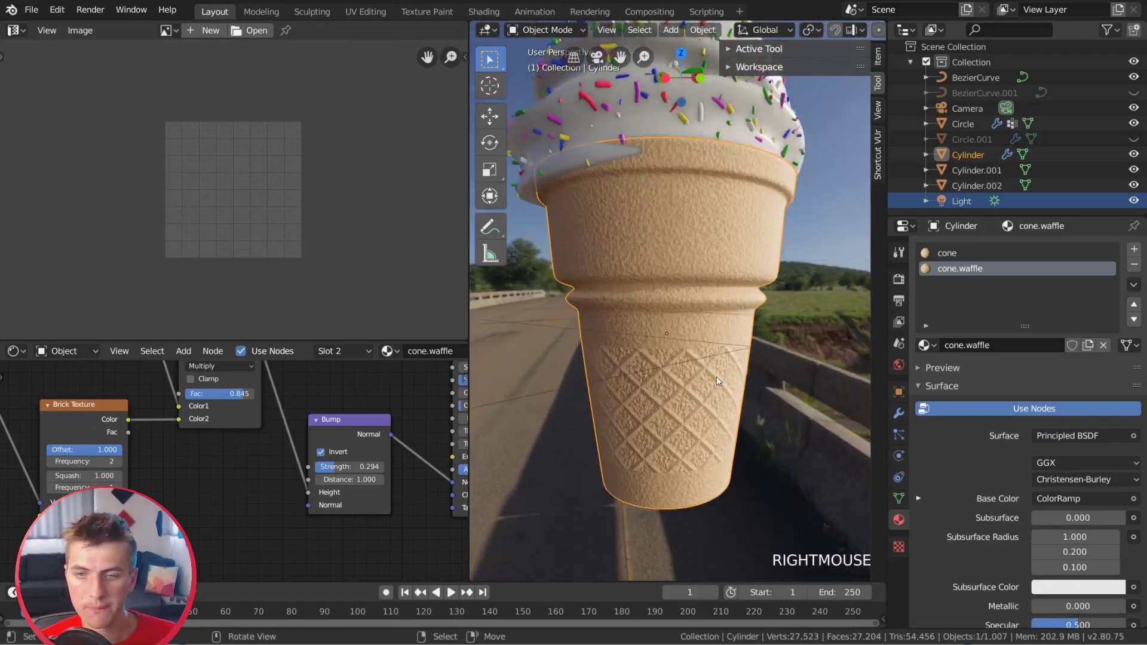
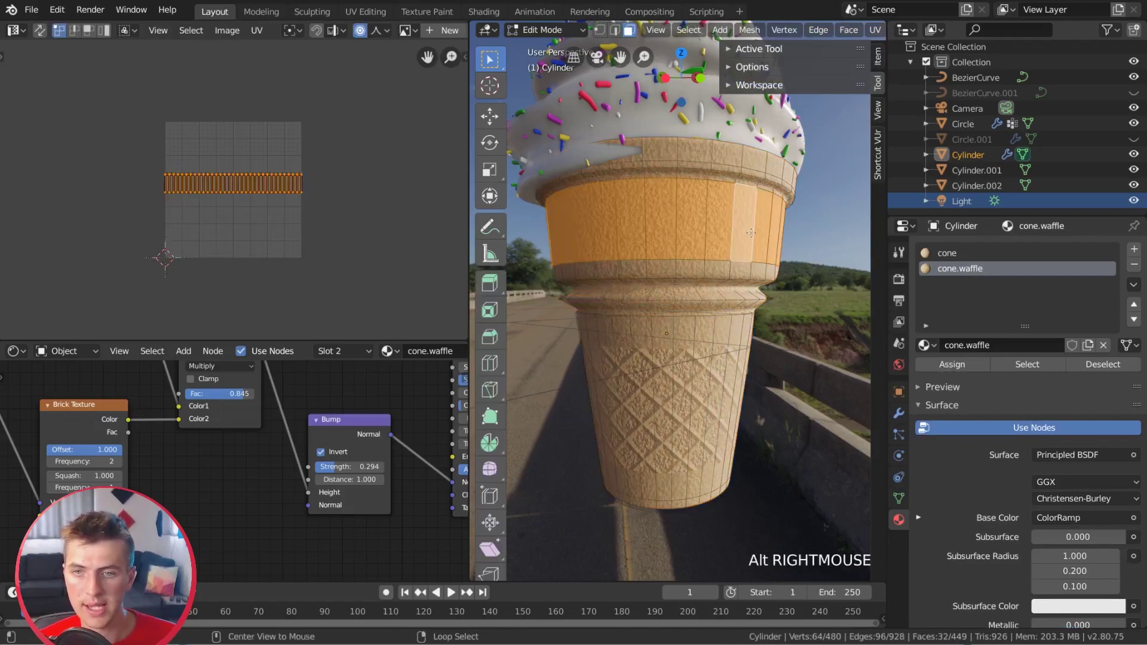
- Assign the cone.waffle material to the upper band faces and orbit to check the cone
left_click(959, 367)
key("a")
key("Tab")
scroll("down", 3)
middle_click(727, 286)
scroll("down", 3)
middle_click(712, 275)
scroll("up", 3)
scroll("up", 3)
scroll("up", 3)
middle_click(739, 325)
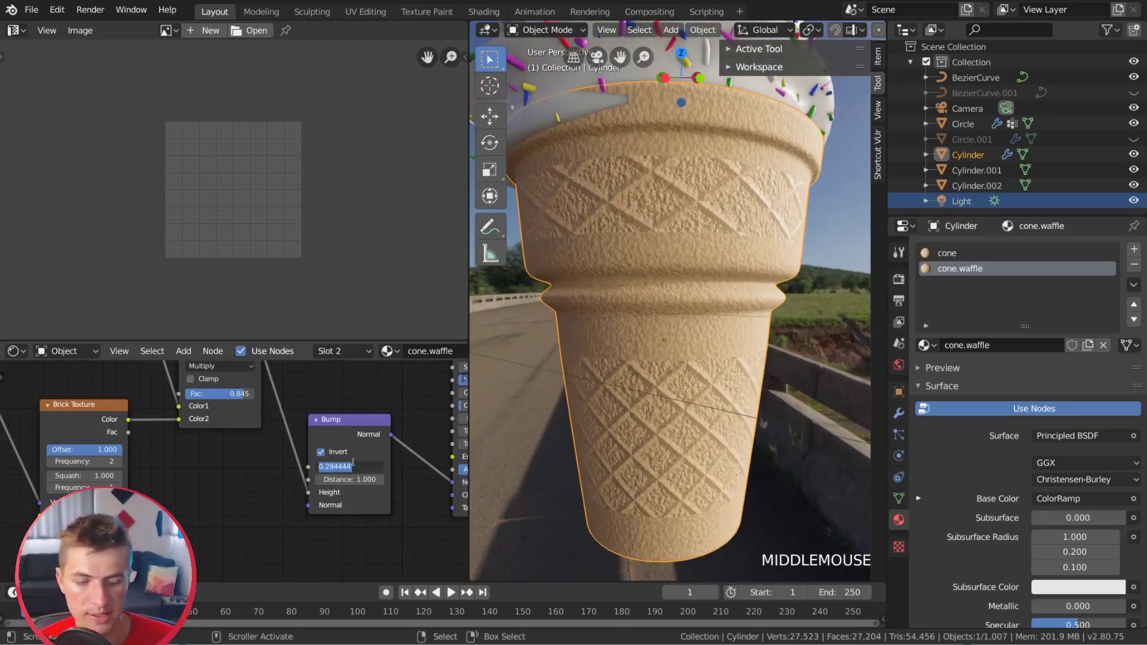
- Compare against the plain cone material's bump strength in its node setup
left_click(363, 447)
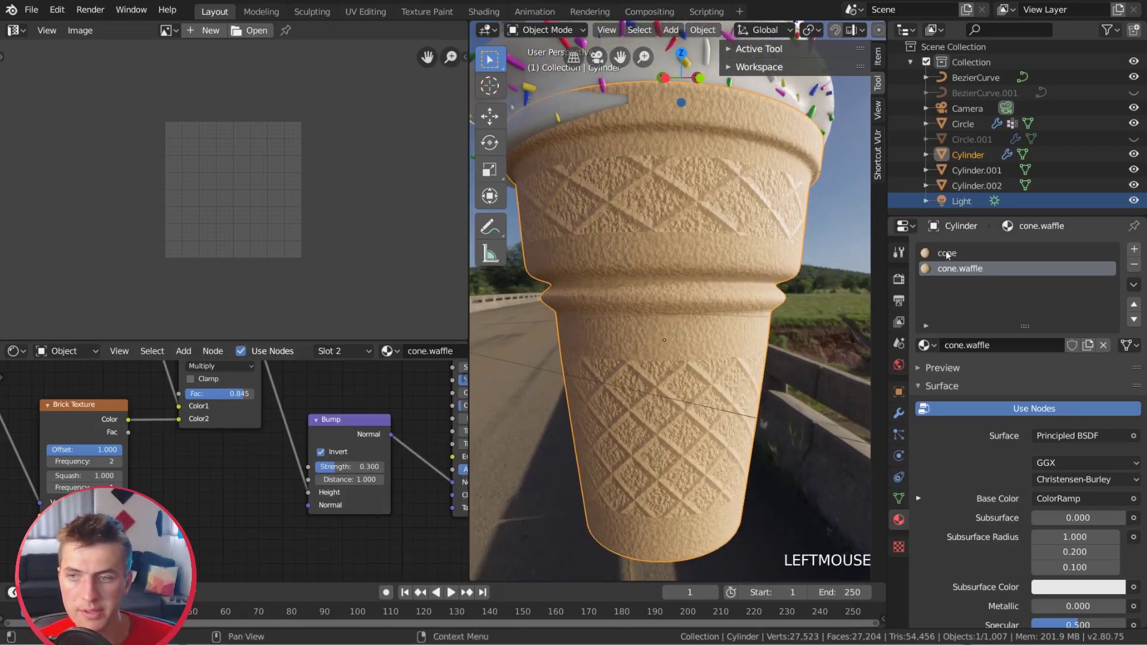
left_click(951, 260)
left_click(315, 468)
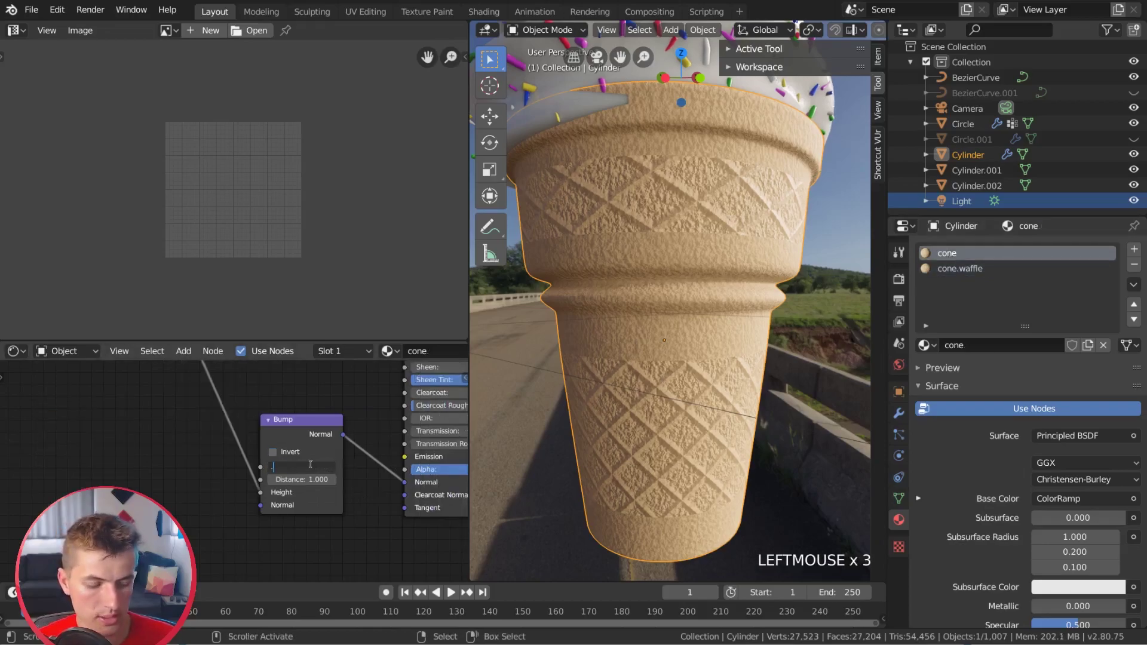
scroll("down", 3)
scroll("up", 3)
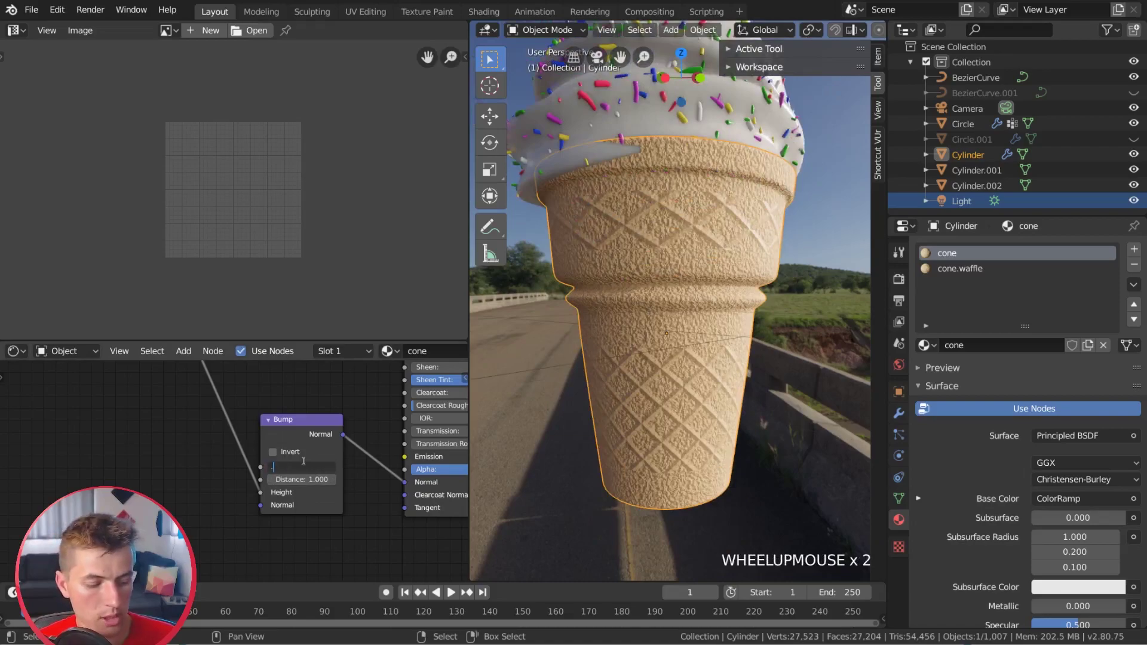
- Set the cone.waffle Bump node Strength to 0.200 and lower the Multiply node Fac
left_click(309, 464)
left_click(956, 274)
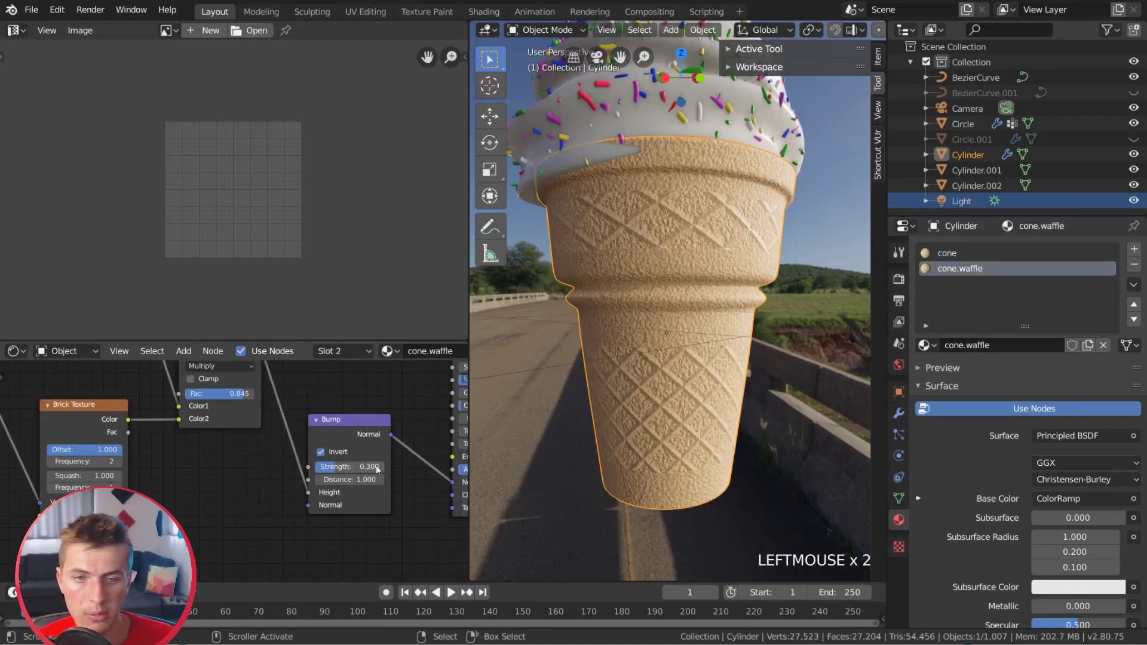
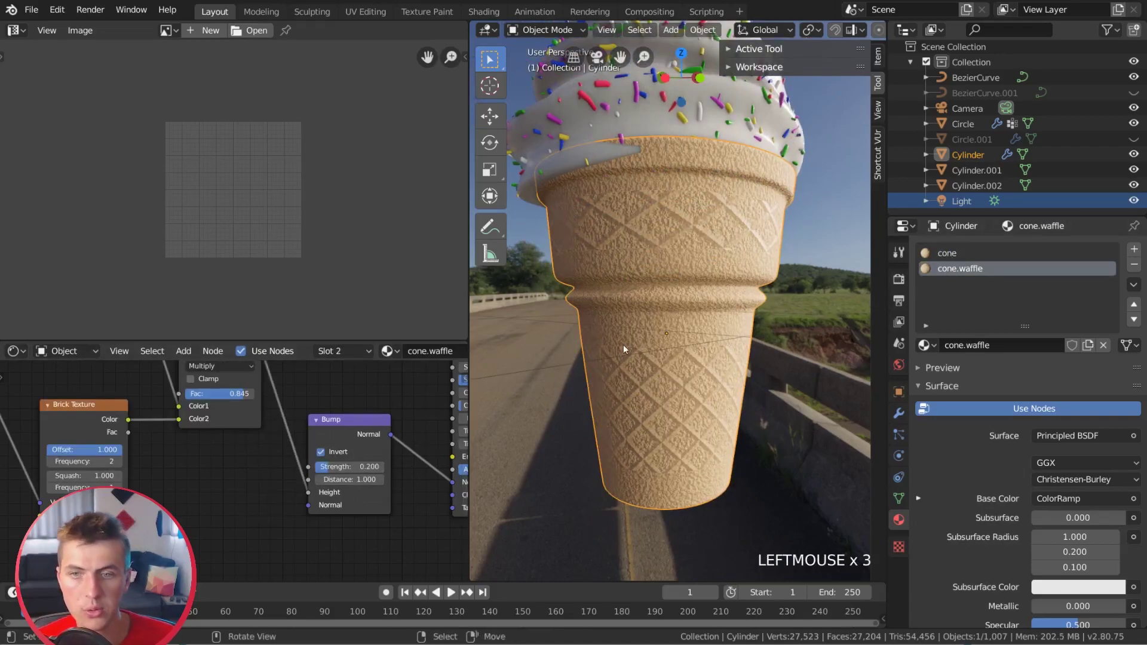
scroll("down", 3)
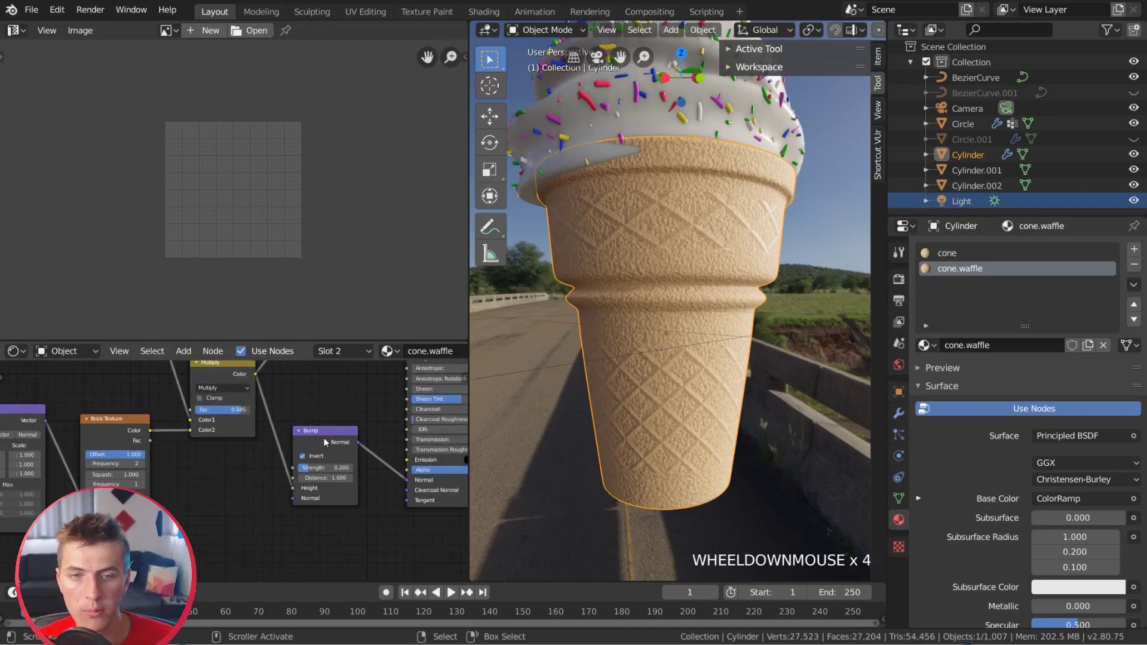
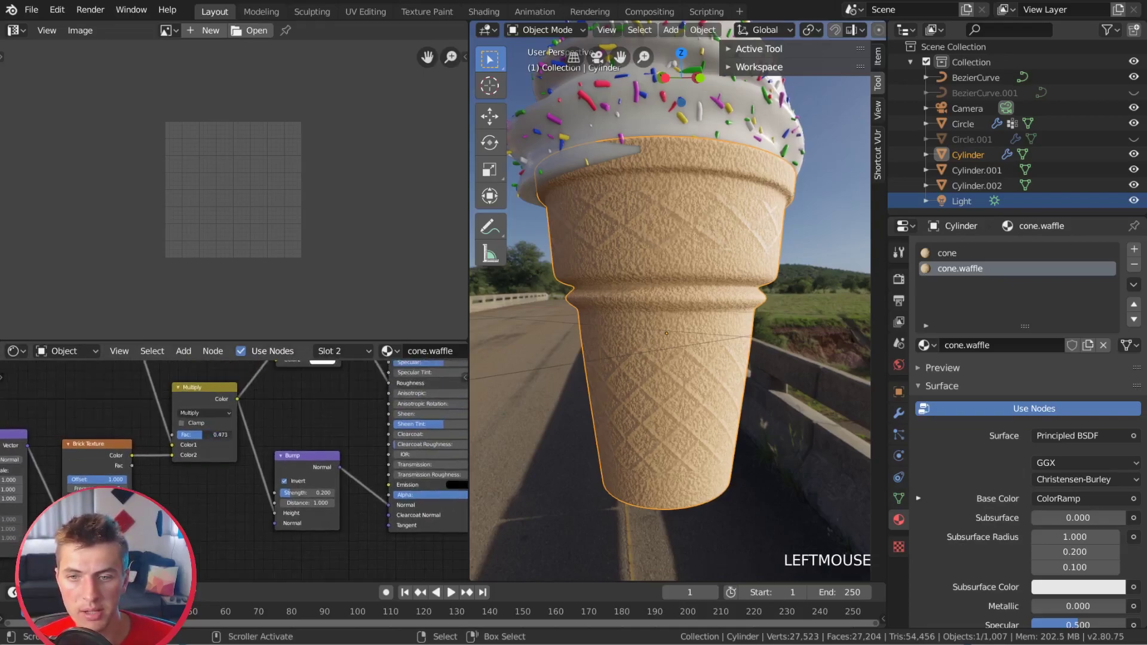
middle_click(681, 400)
scroll("up", 3)
scroll("down", 3)
- Select the cone's rim edge loops in edit mode and set Mean Crease to 1.00, then return to object mode
key("Tab")
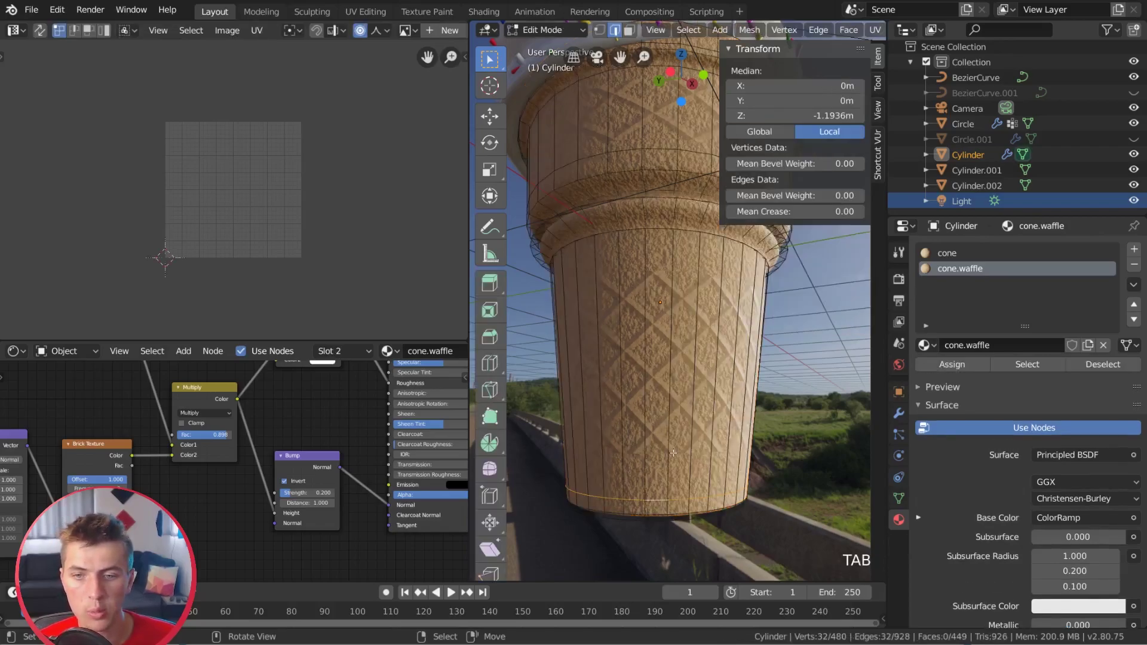
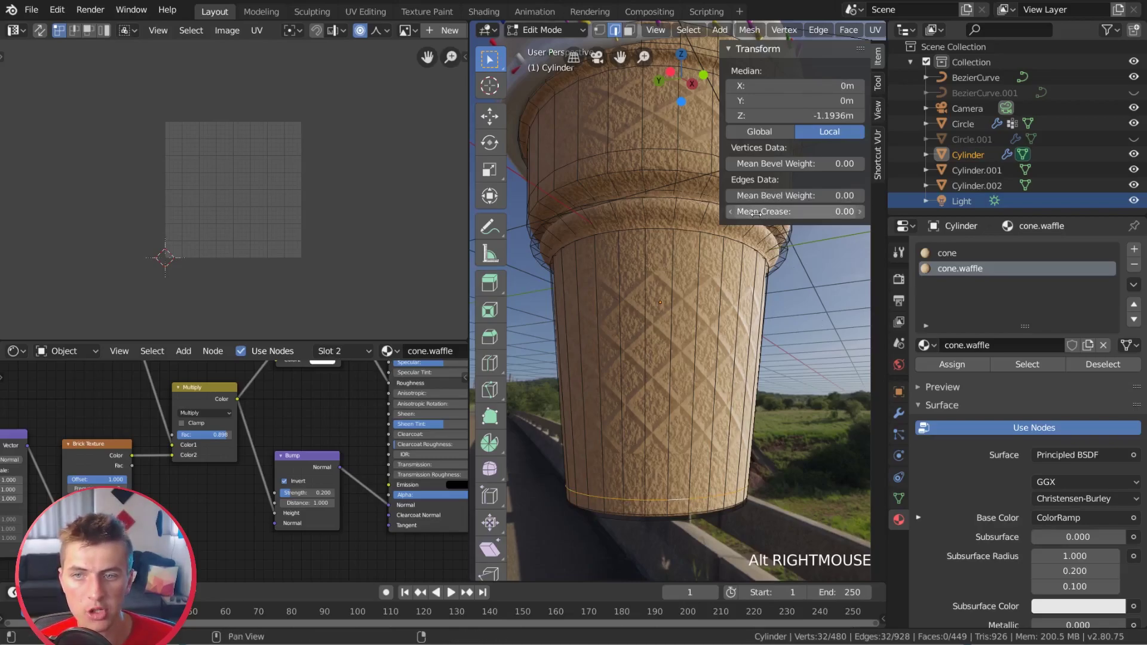
key("n")
key("n")
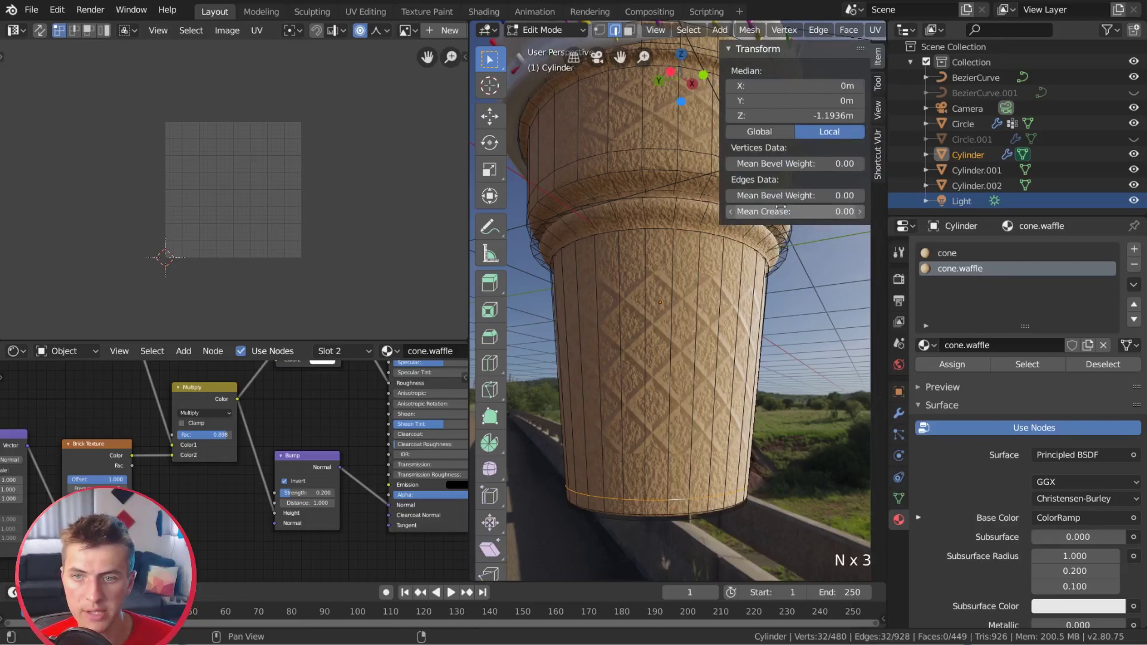
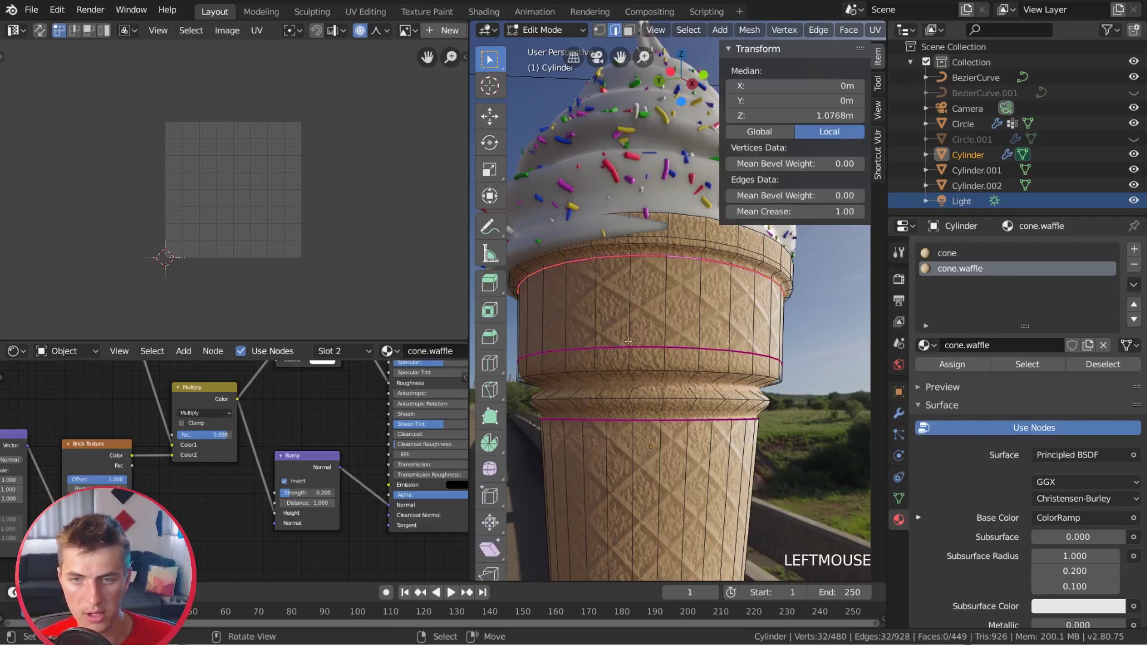
key("a")
key("Tab")
middle_click(662, 344)
key("n")
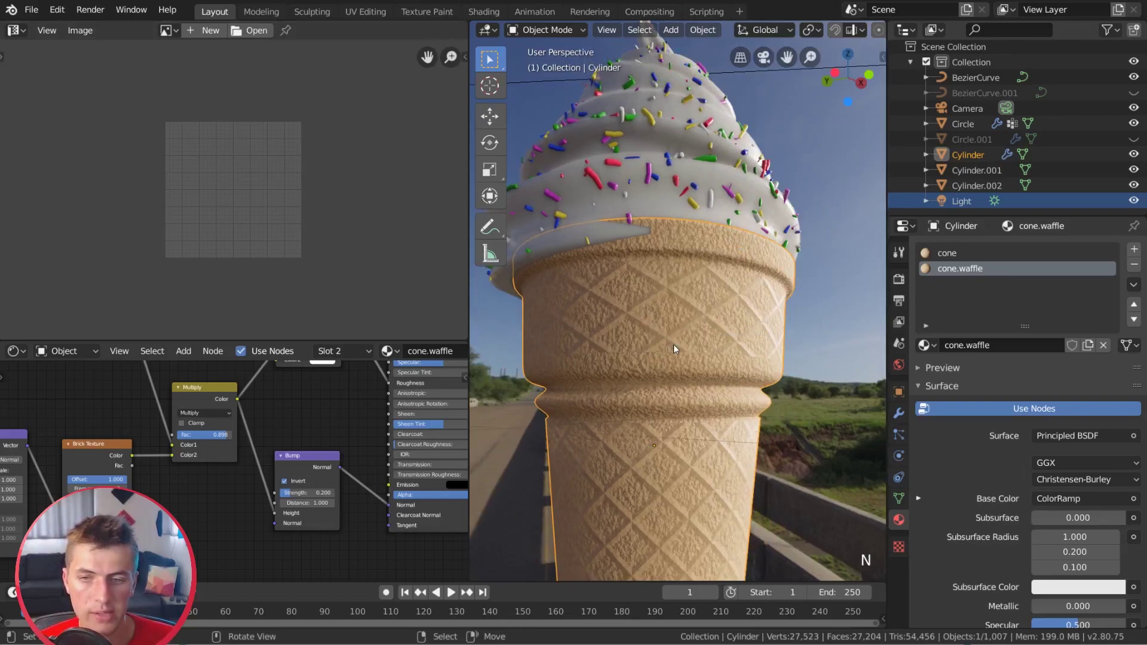
- Select all cone geometry and scale its UV layout along Y to even out the waffle diamonds
key("Tab")
scroll("up", 3)
key("g")
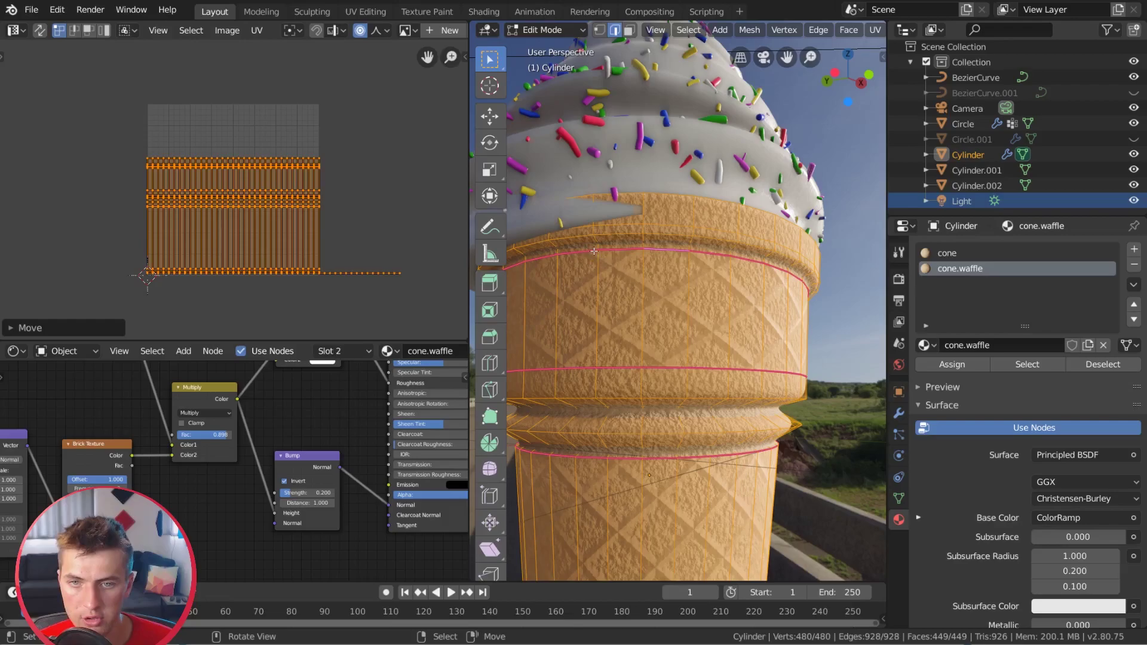
key("s")
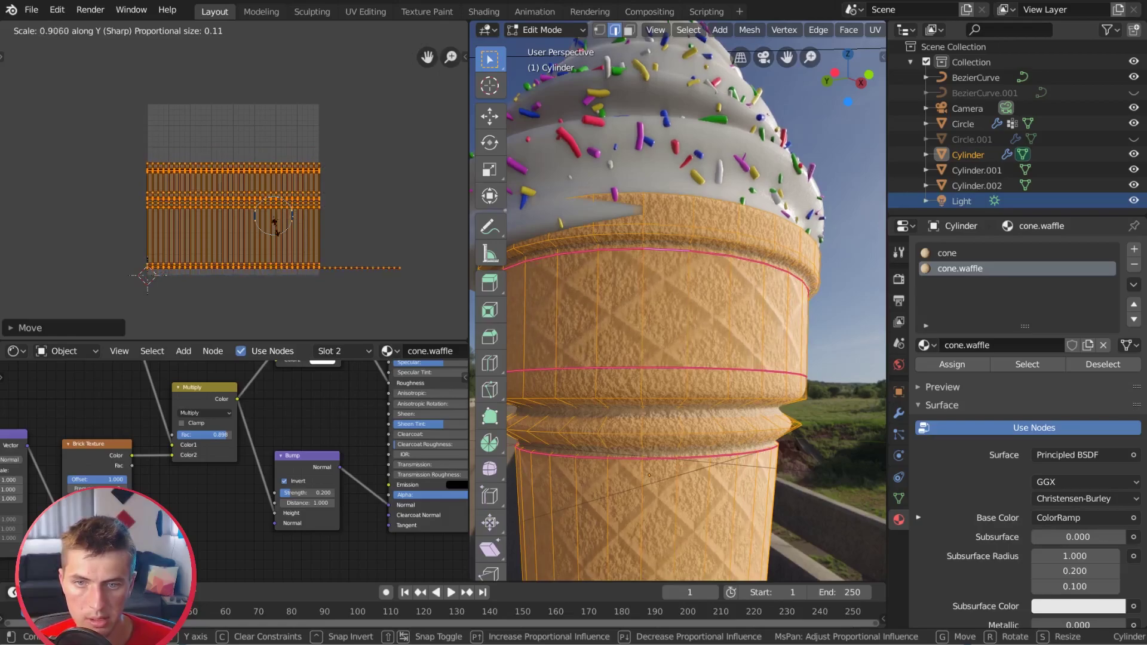
key("g")
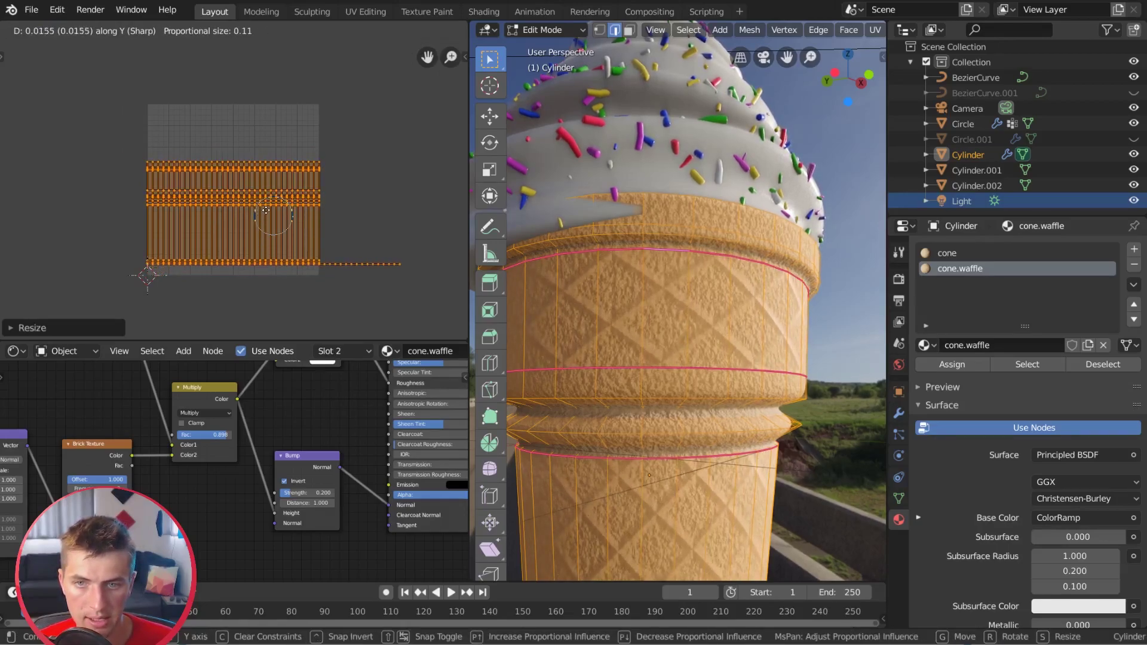
key("a")
- Return to object mode and check that band and body show even diamonds
key("Tab")
scroll("down", 3)
middle_click(774, 351)
scroll("up", 3)
left_click(238, 429)
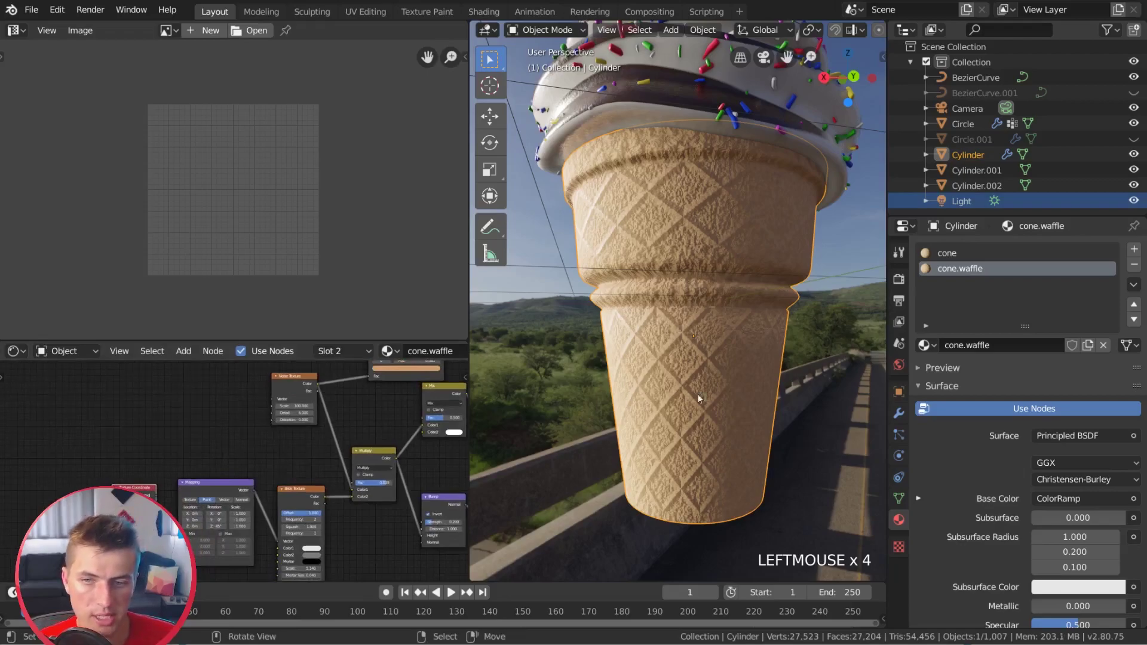
- Switch to the plain cone material and show its Texture Coordinate UV output feeding the Noise Texture
scroll("up", 3)
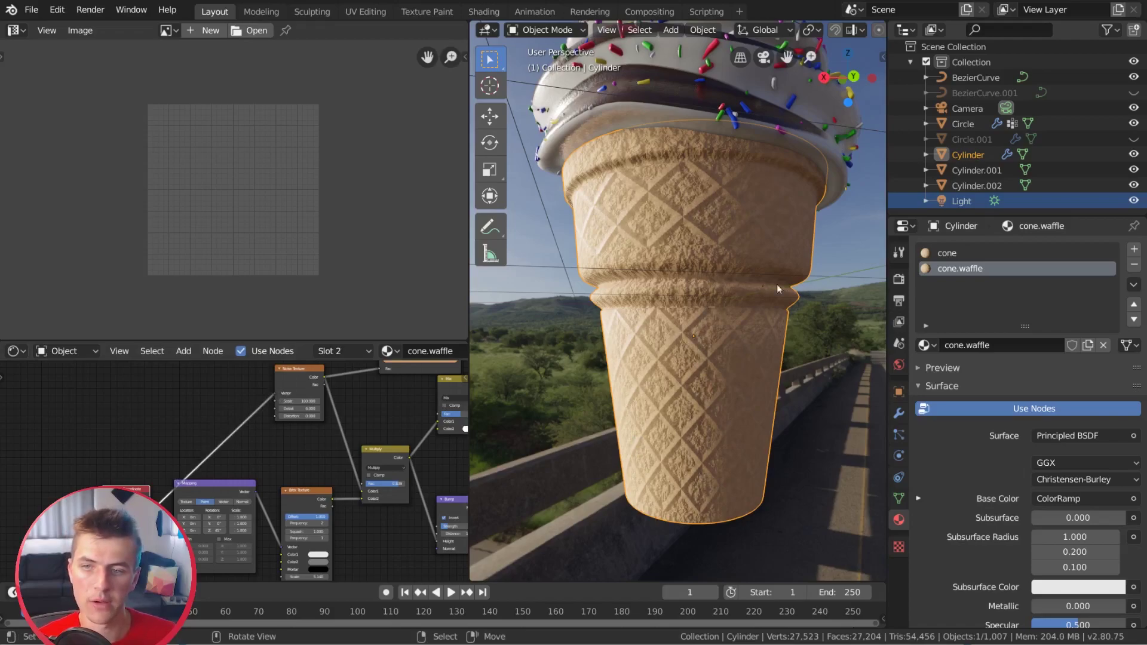
left_click(952, 258)
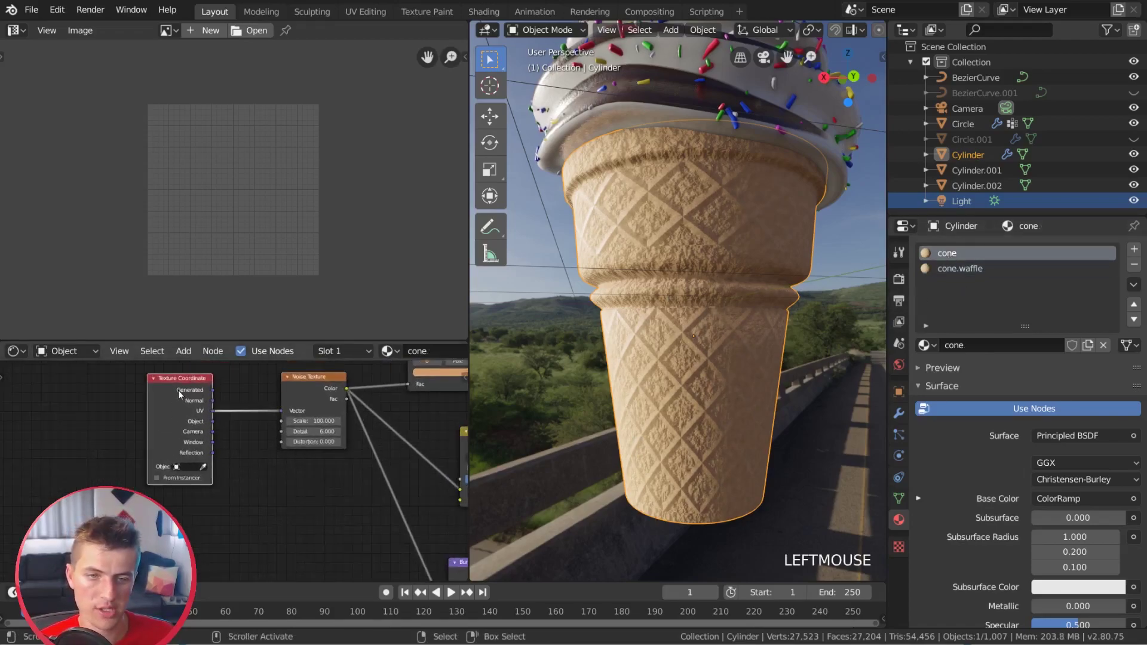
key("x")
key("shift+a")
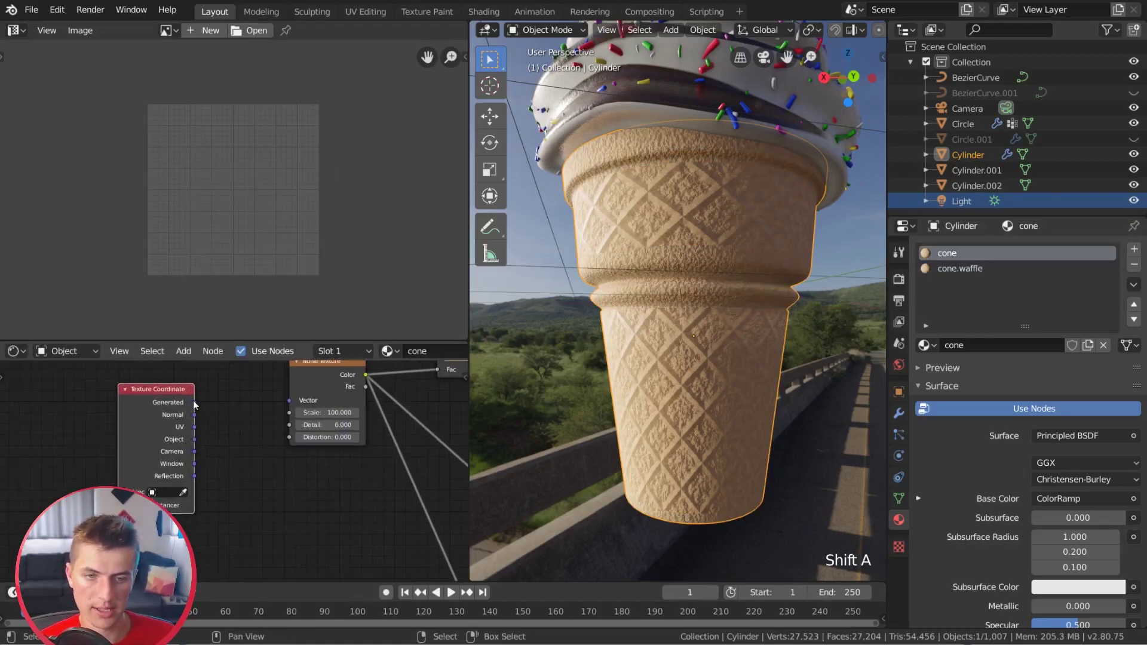
scroll("up", 3)
left_click(298, 405)
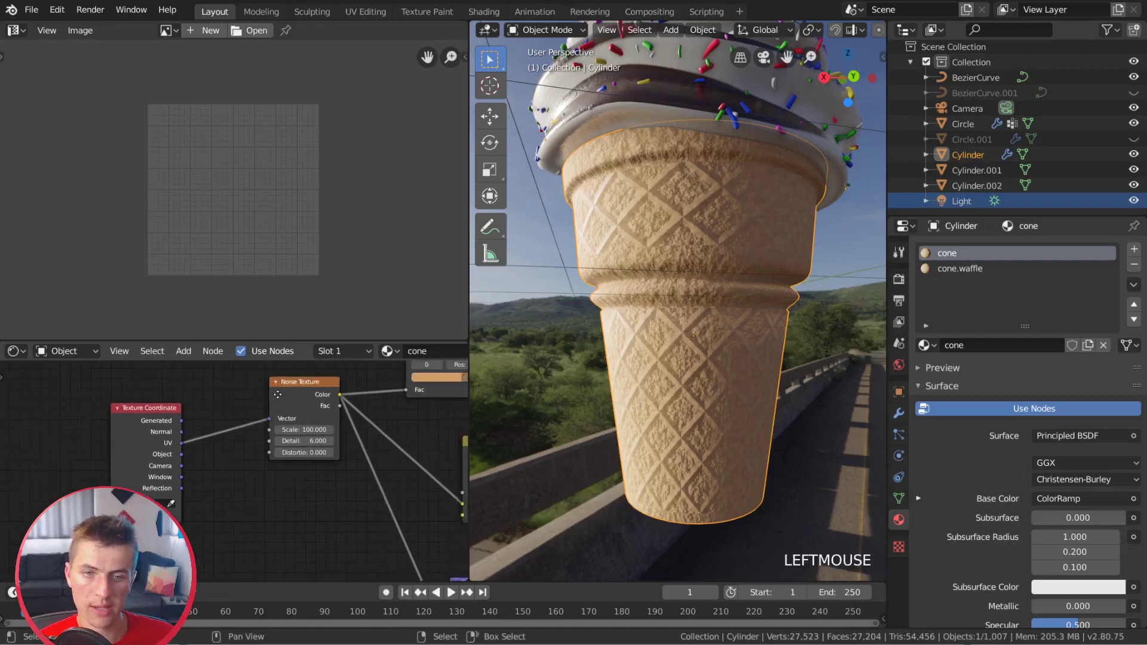
scroll("down", 3)
middle_click(699, 354)
- Orbit and zoom the viewport to frame the whole ice cream cone
key("a")
key("a")
middle_click(661, 351)
scroll("up", 3)
scroll("down", 3)
middle_click(631, 319)
middle_click(694, 322)
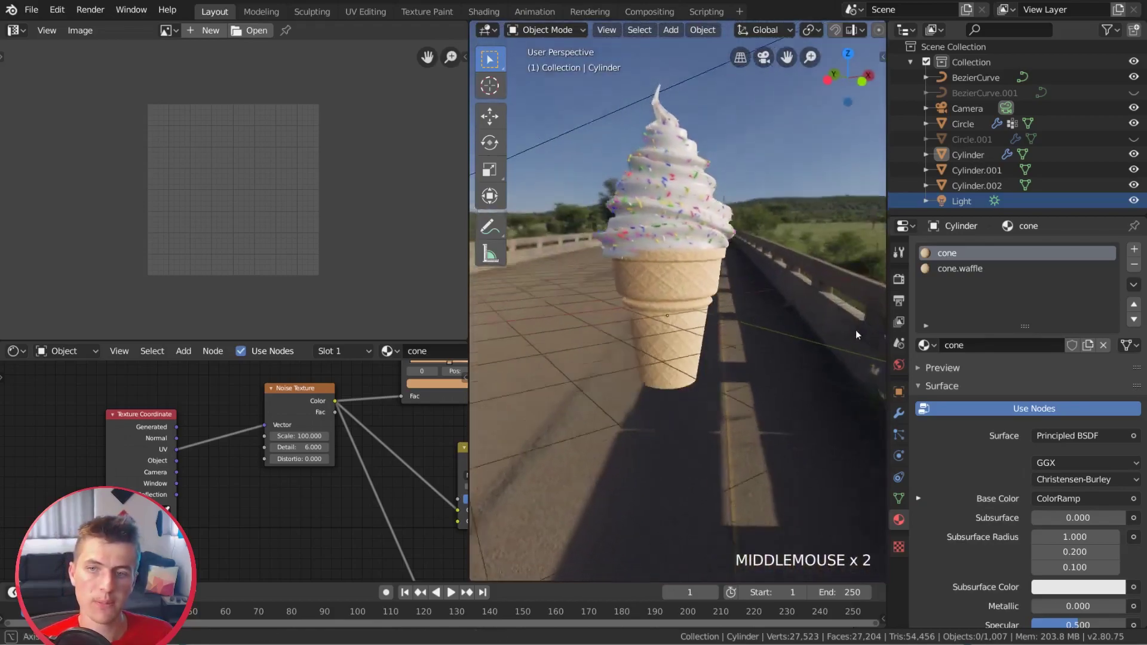
middle_click(750, 332)
scroll("up", 3)
middle_click(750, 325)
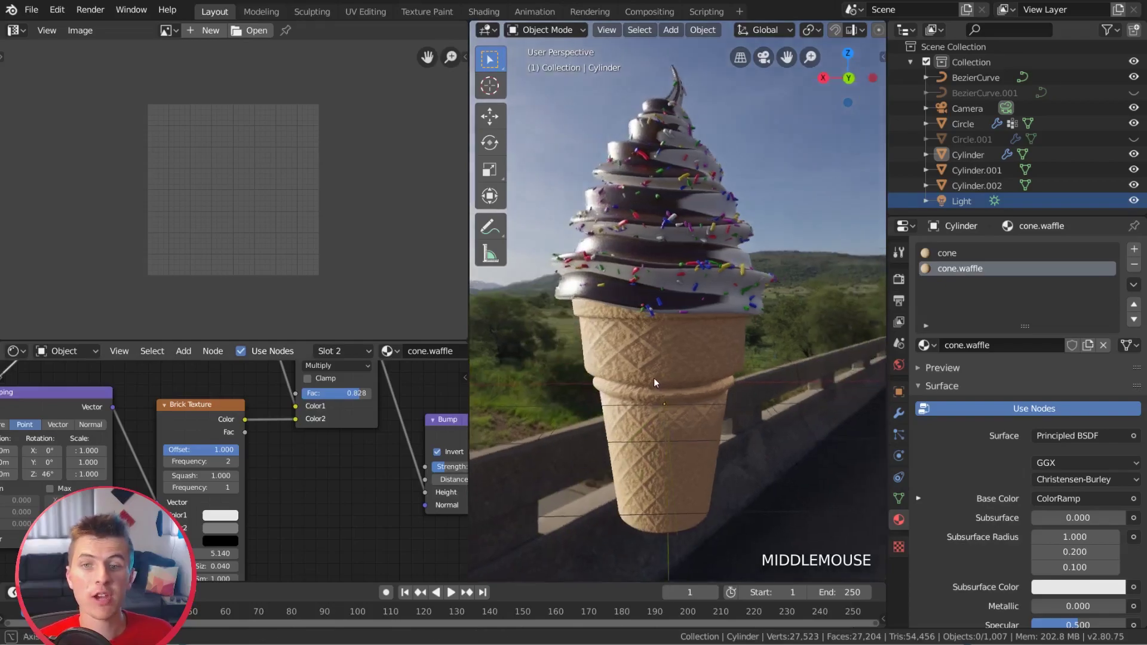
scroll("down", 3)
middle_click(755, 374)
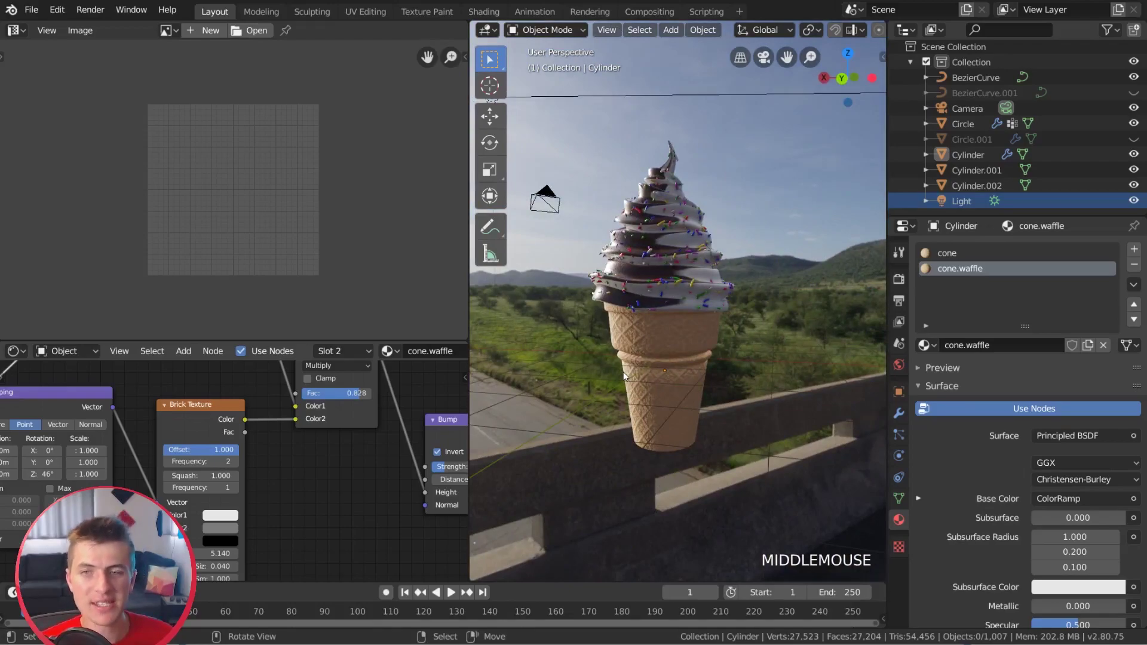
scroll("up", 3)
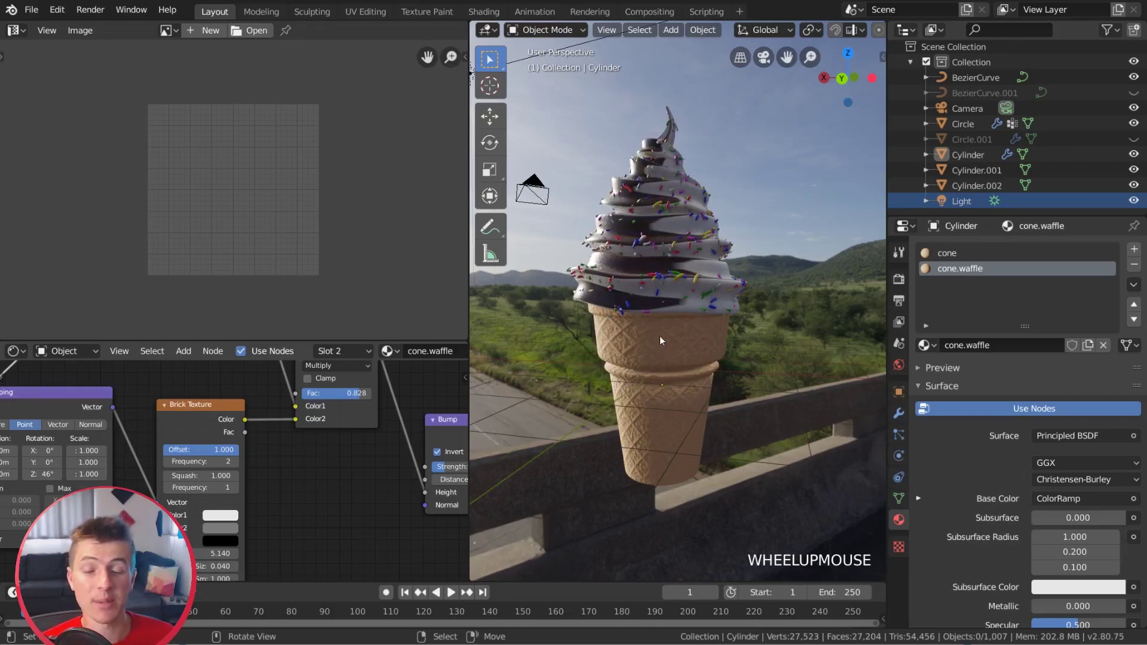
middle_click(664, 305)
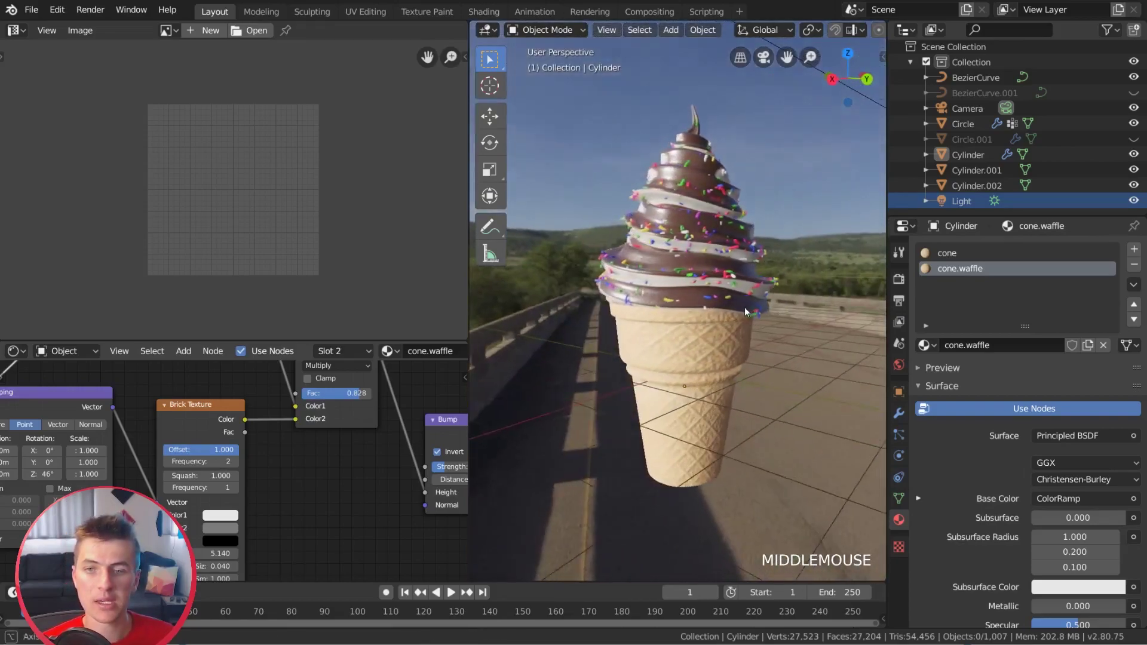
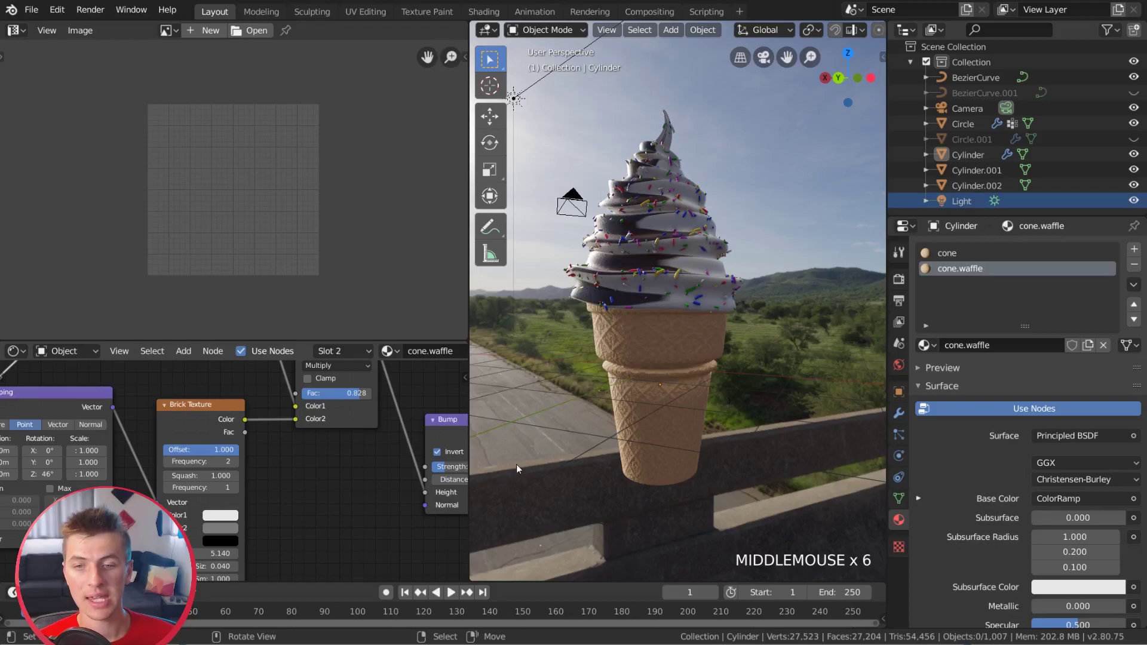
middle_click(652, 342)
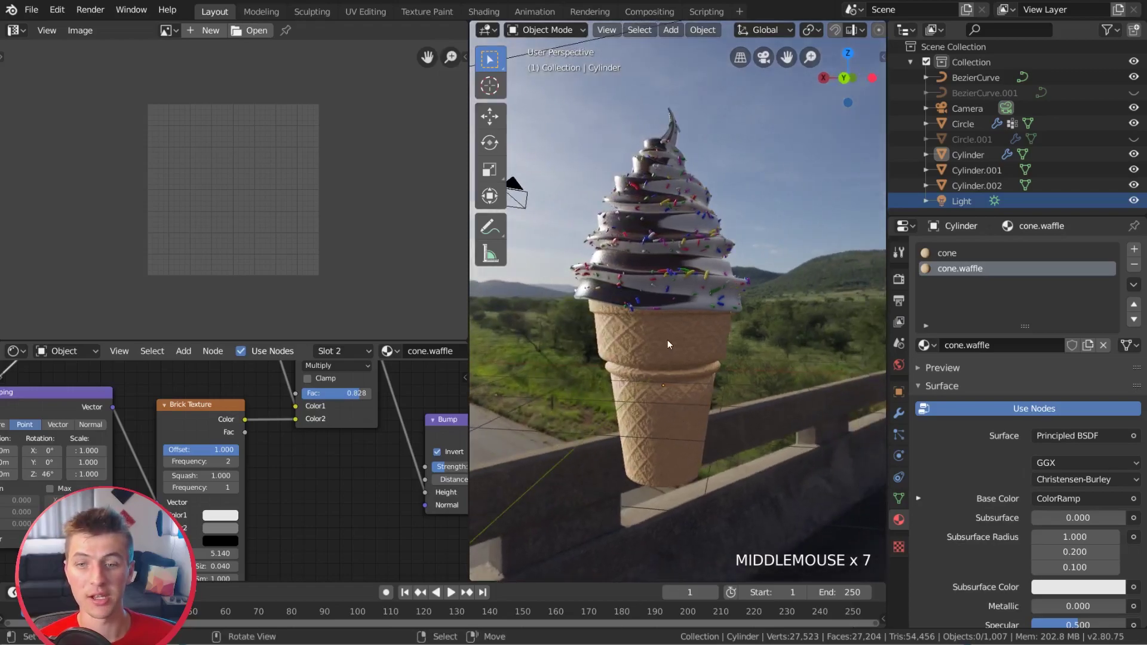